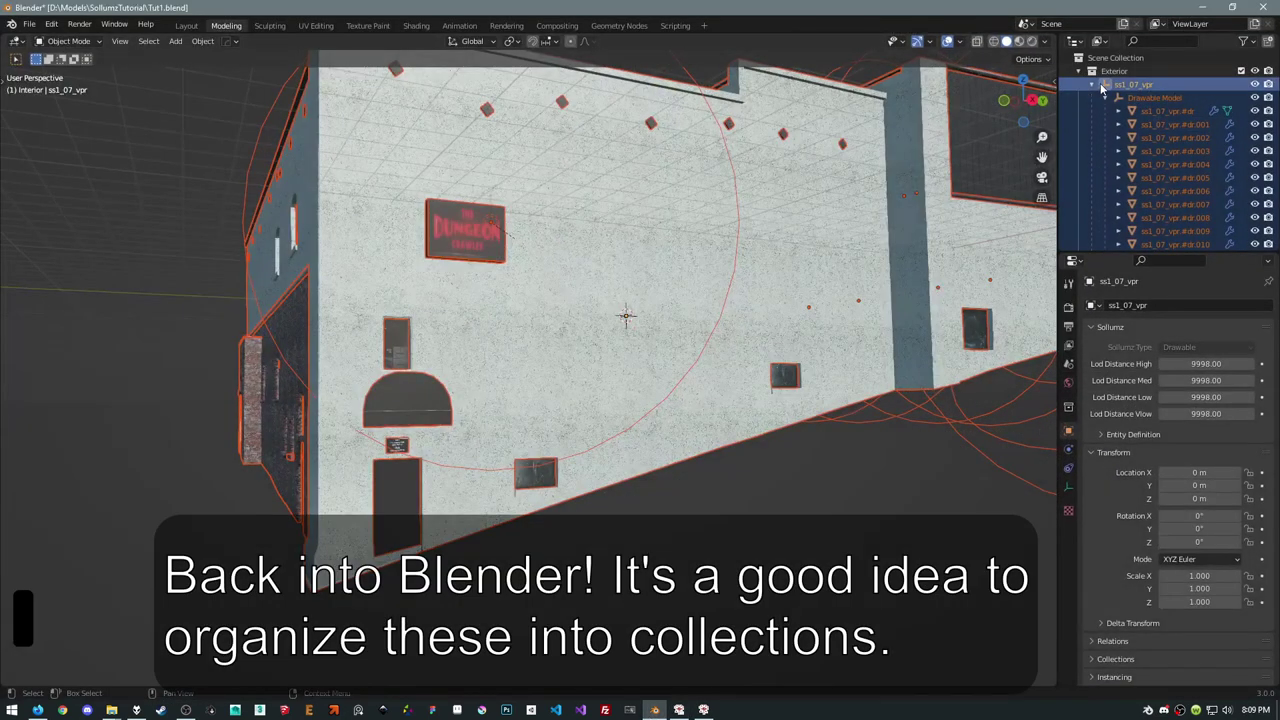
# Create a new collection named Collision inside the Exterior collection
pyautogui.click(1093, 85)
pyautogui.click(1098, 69)
pyautogui.rightClick(1098, 69)
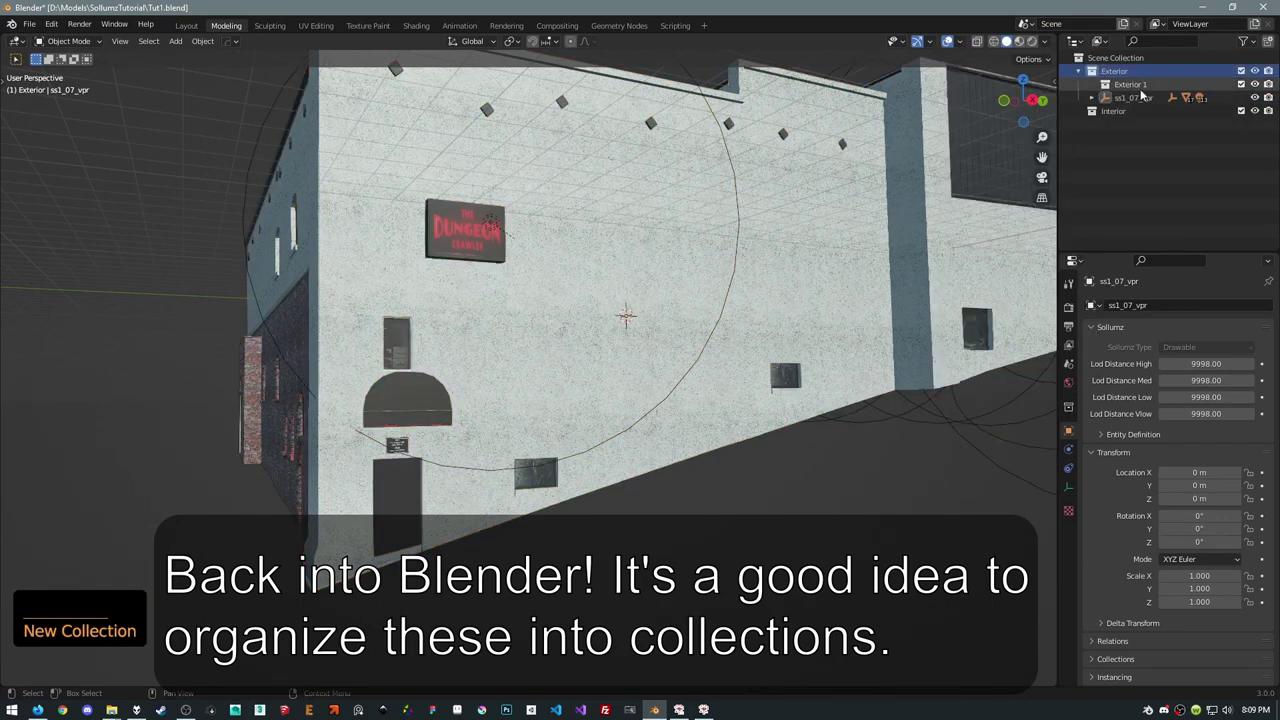
pyautogui.click(1133, 85)
pyautogui.press('F2')
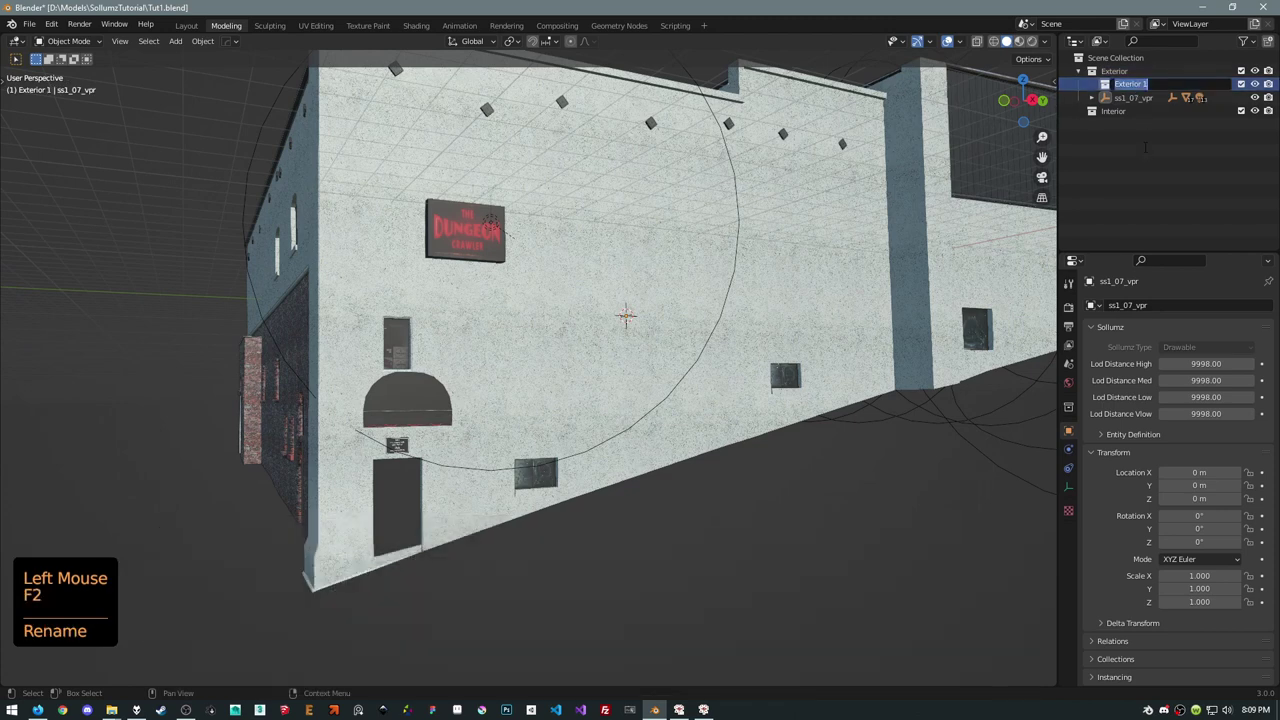
pyautogui.press('l')
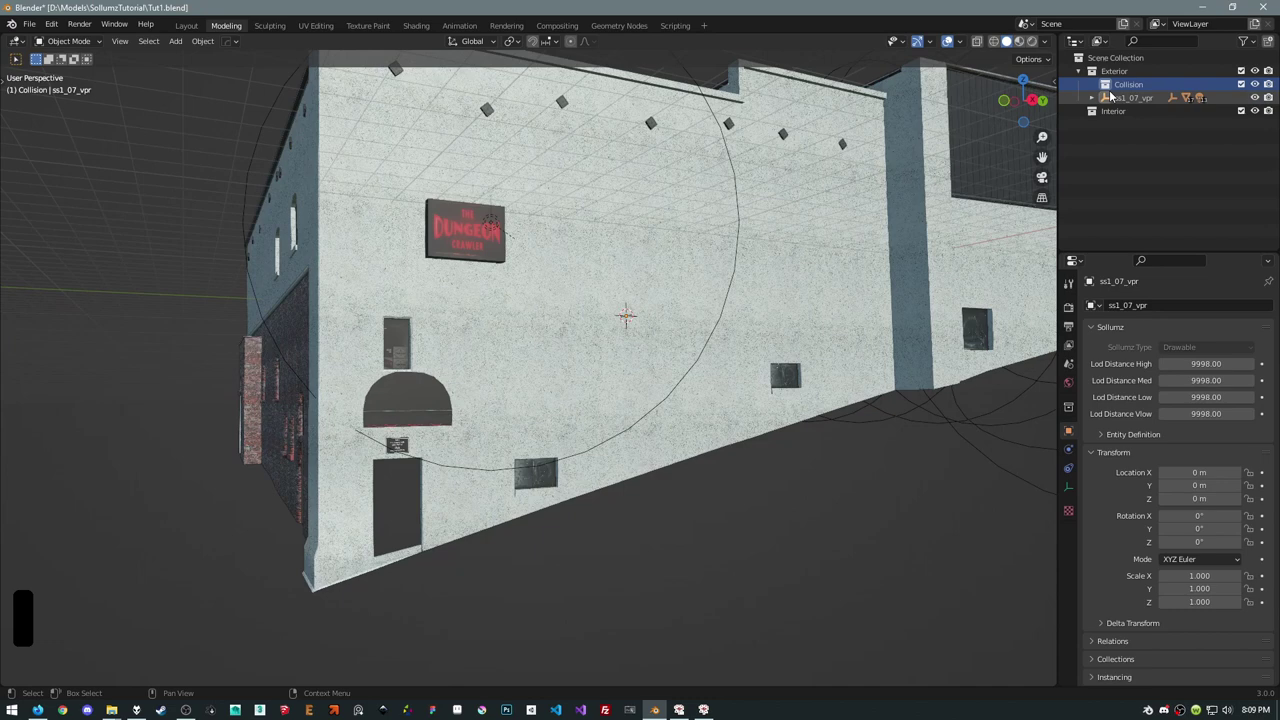
# Create a second Exterior sub-collection named Drawable for the ss1_07_vpr model
pyautogui.rightClick(1104, 71)
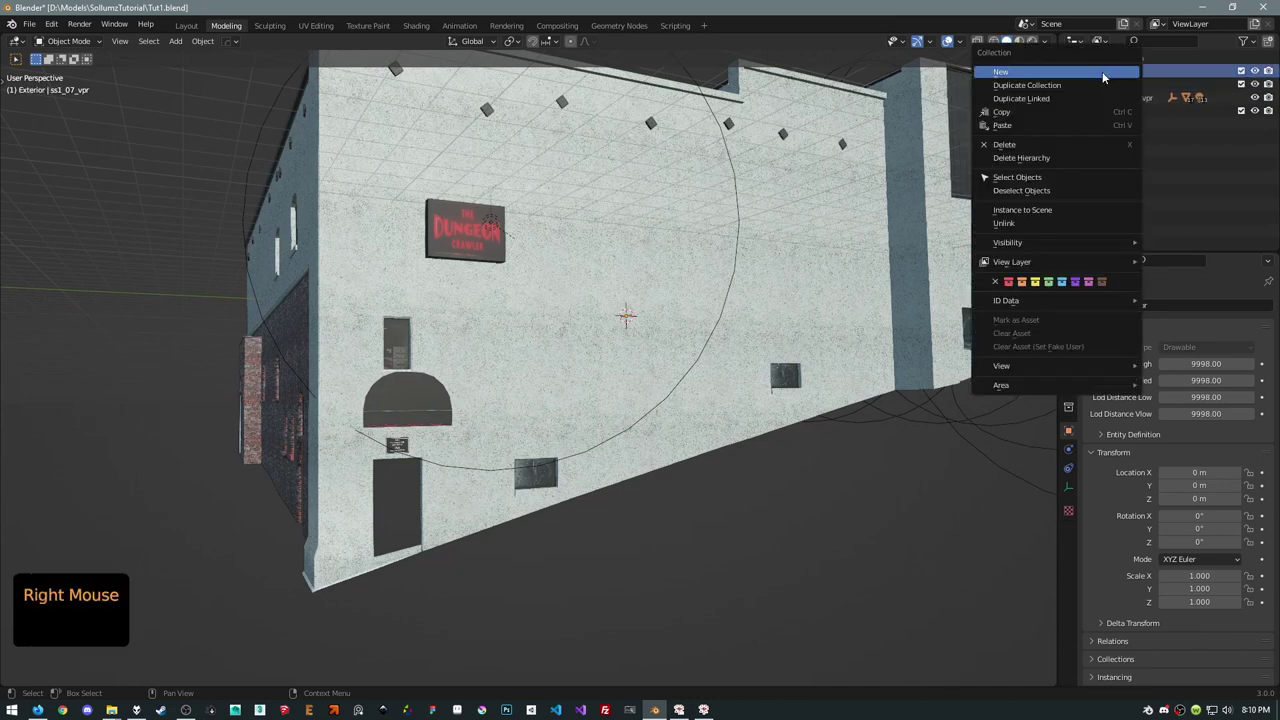
pyautogui.click(1109, 96)
pyautogui.press('F2')
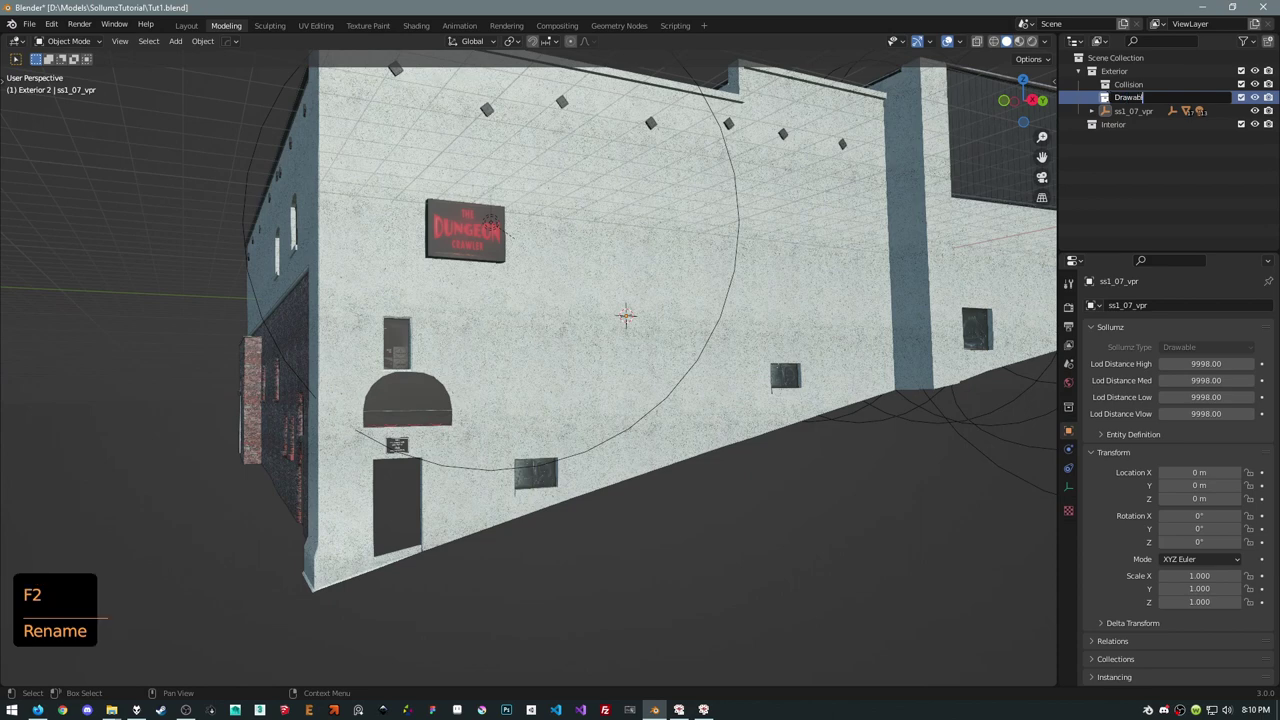
pyautogui.click(1105, 115)
pyautogui.rightClick(1108, 111)
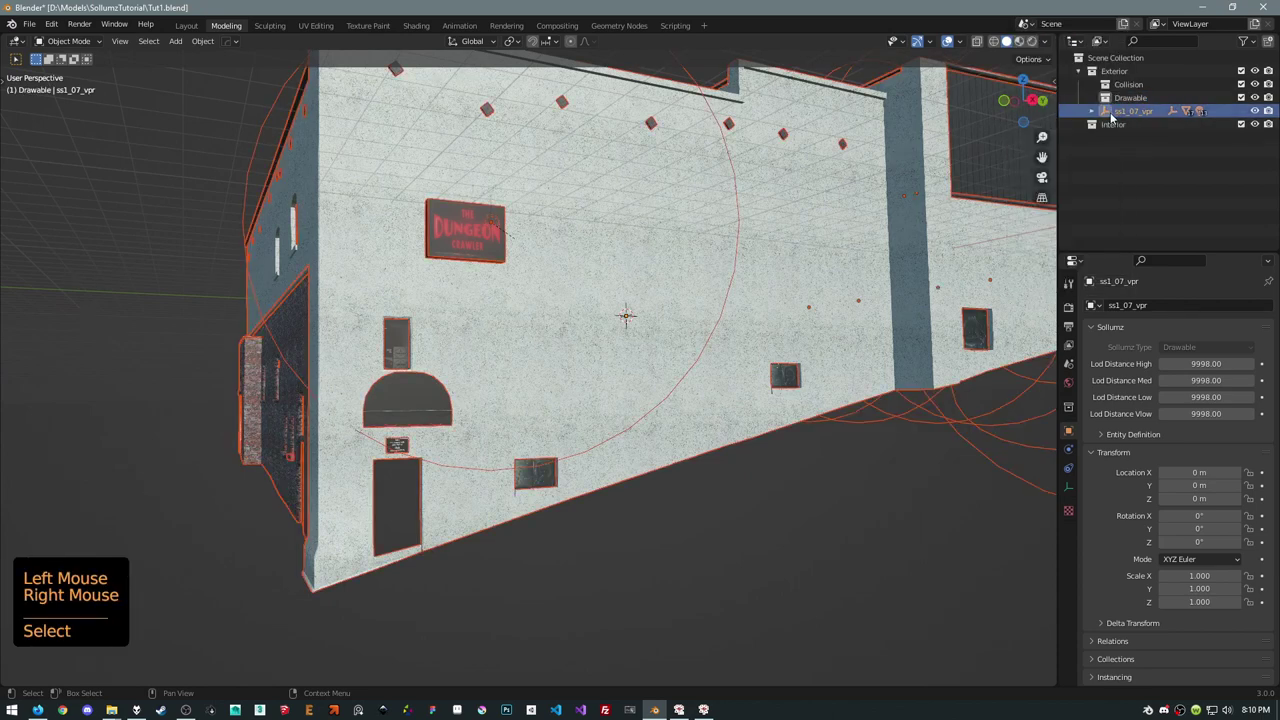
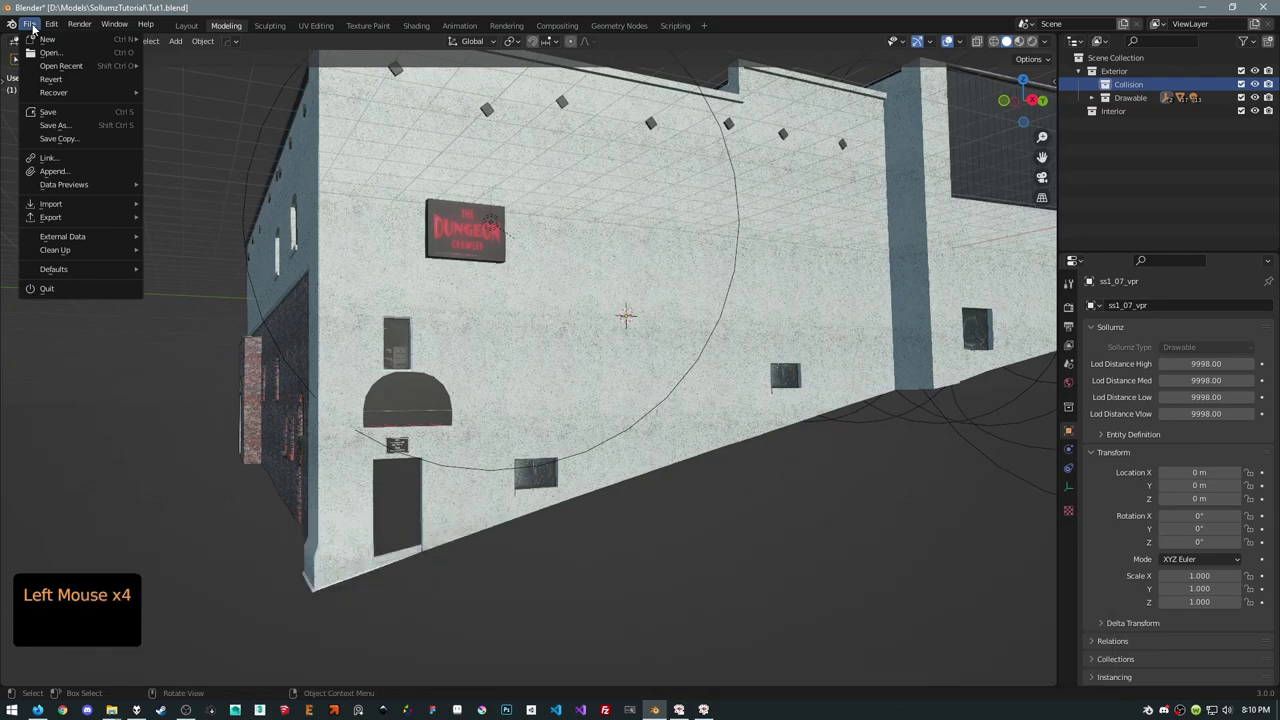
# Hide the Drawable collection and import ss1_07_0.ybn.xml as CodeWalker XML into Collision
pyautogui.click(1255, 98)
pyautogui.click(544, 201)
pyautogui.middleClick(557, 222)
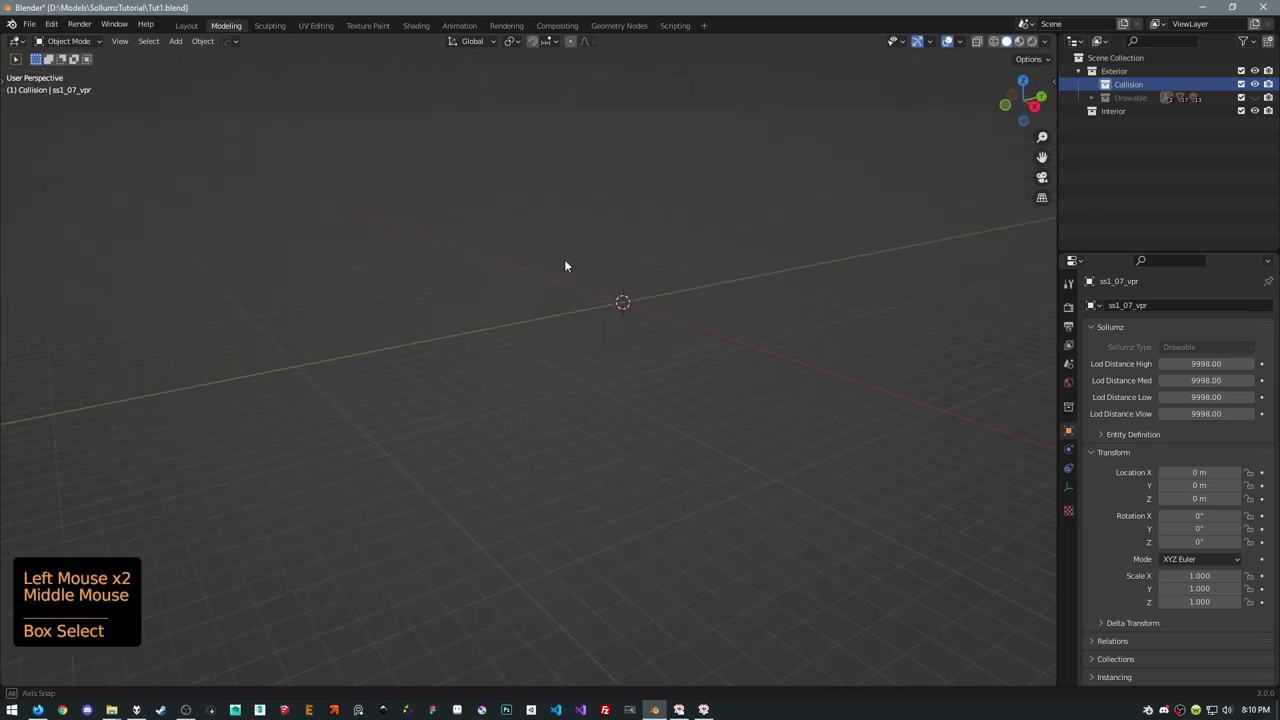
pyautogui.scroll(-3)
pyautogui.middleClick(540, 258)
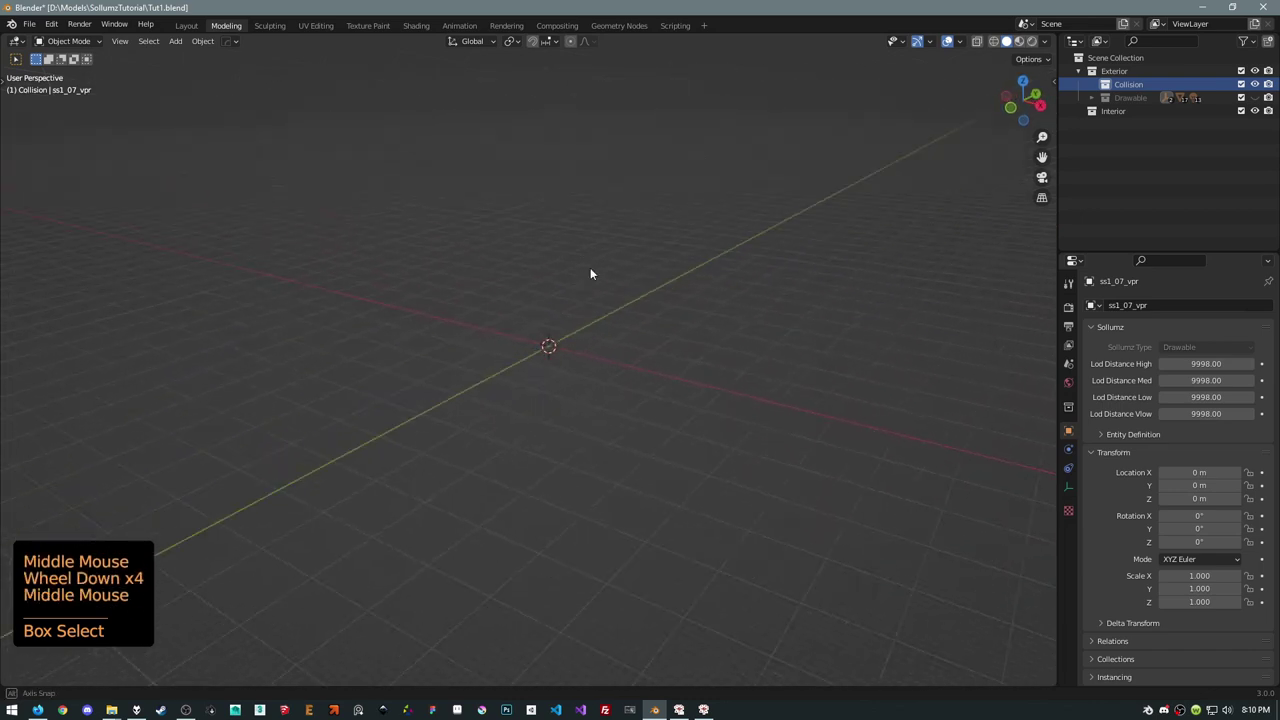
pyautogui.scroll(-3)
pyautogui.middleClick(569, 281)
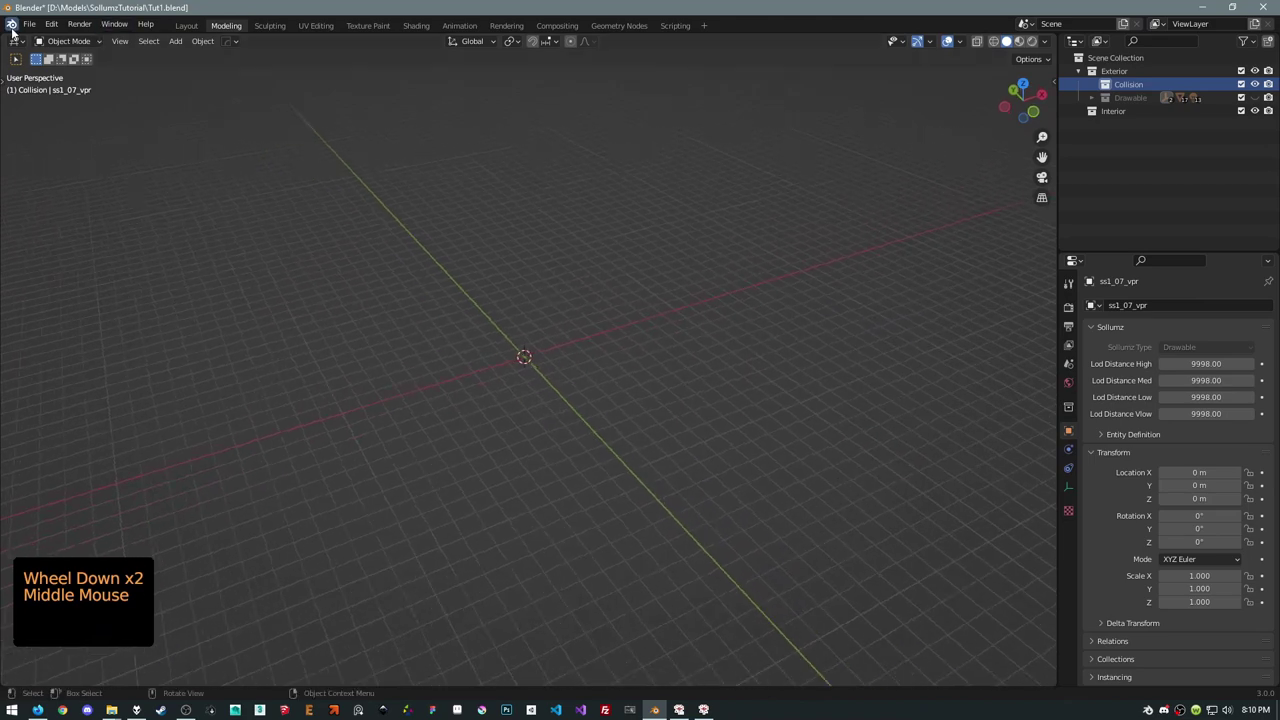
pyautogui.click(35, 28)
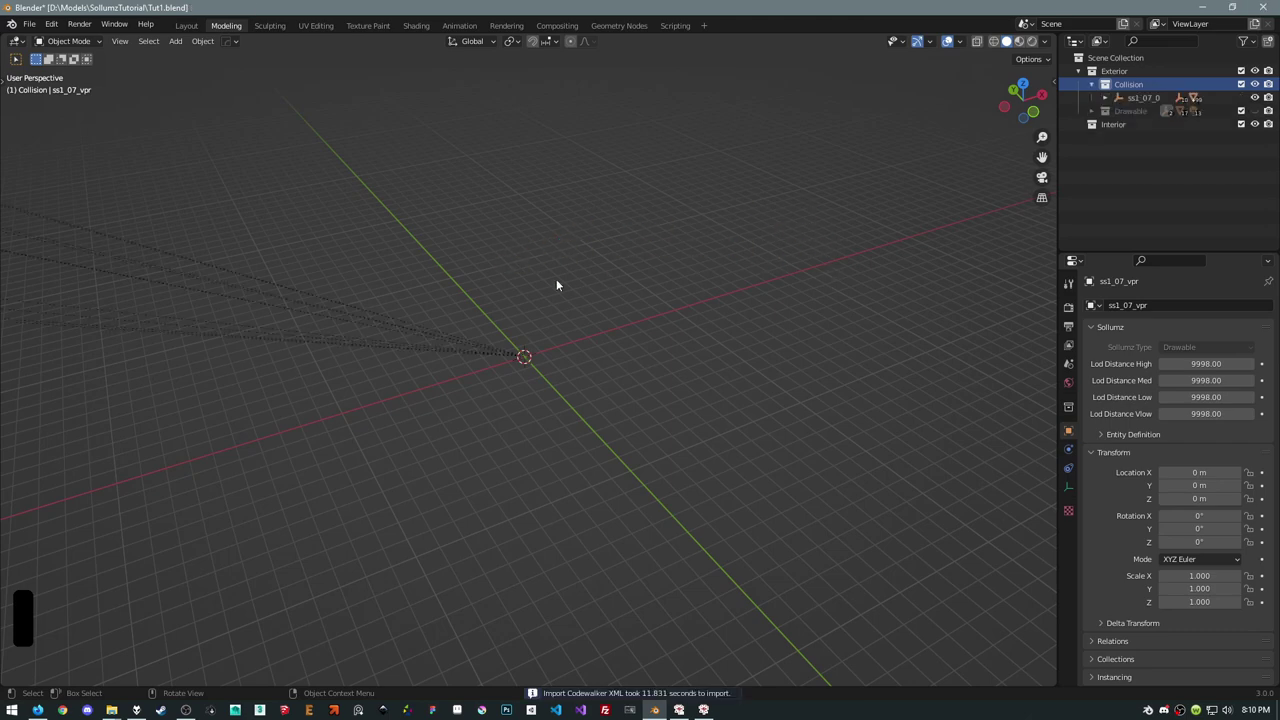
pyautogui.click(1108, 94)
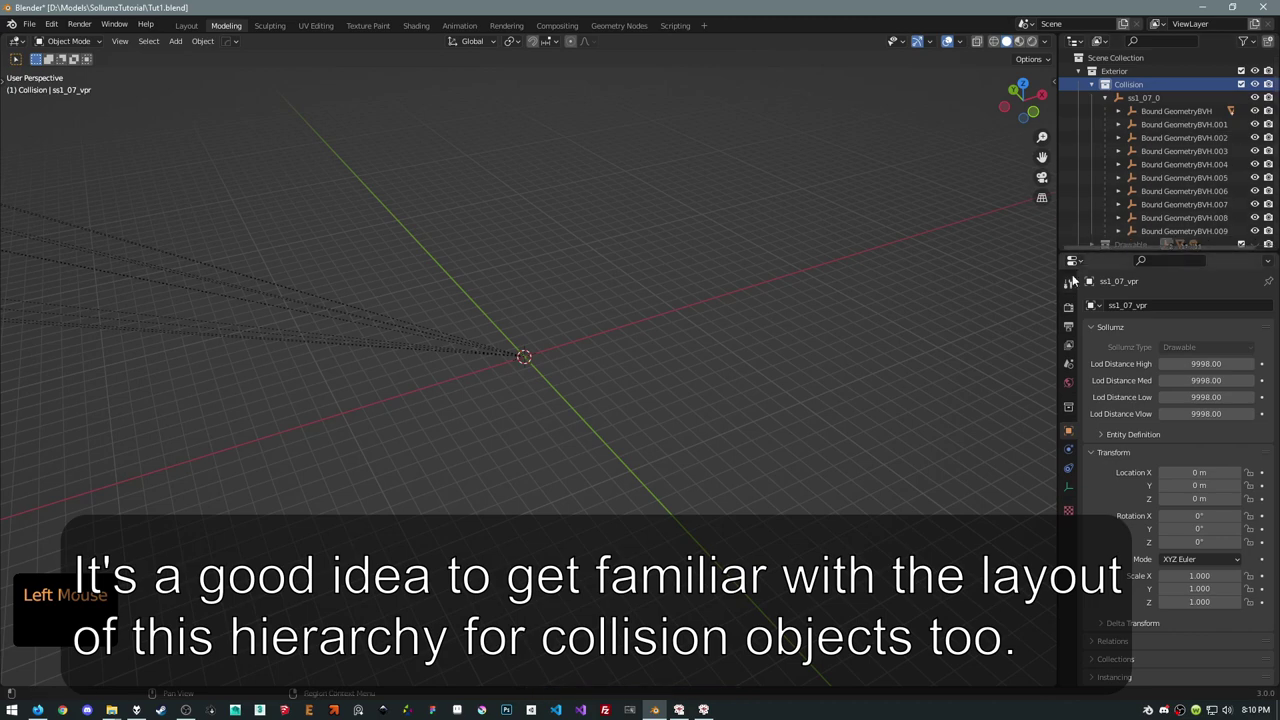
pyautogui.click(571, 290)
pyautogui.middleClick(585, 281)
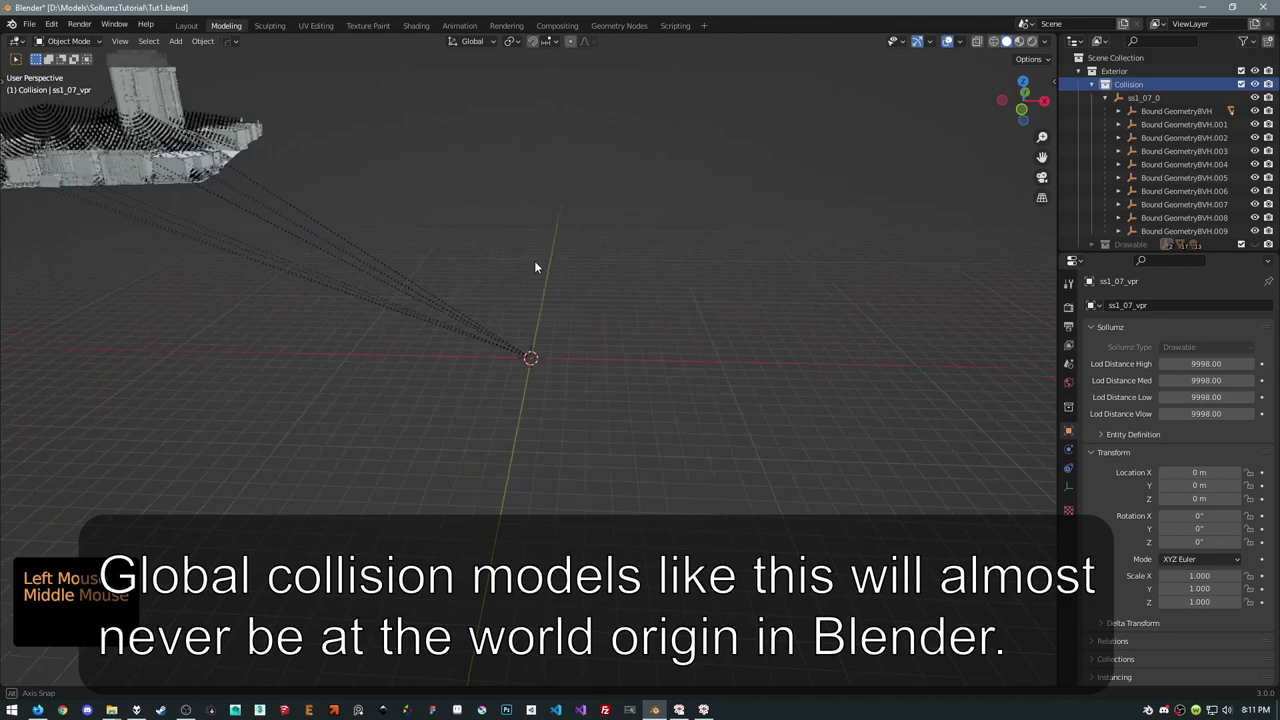
pyautogui.middleClick(437, 249)
pyautogui.scroll(3)
pyautogui.middleClick(896, 298)
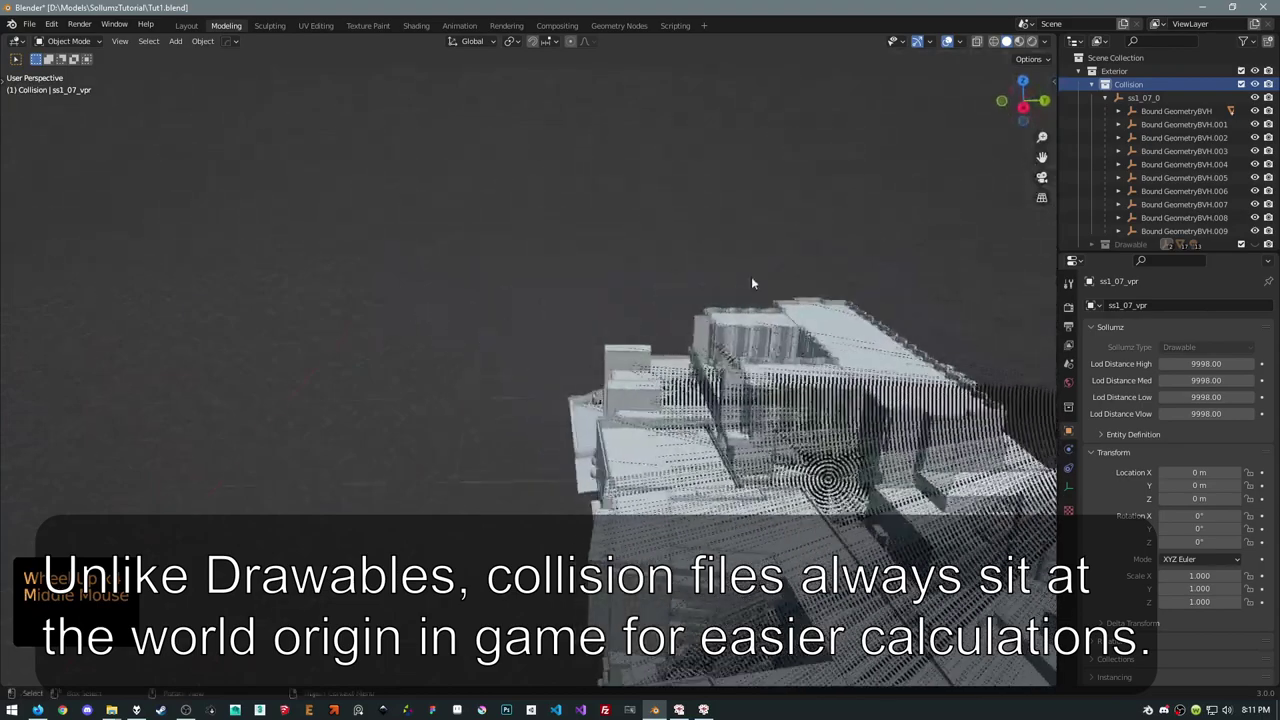
pyautogui.middleClick(871, 372)
pyautogui.scroll(-3)
pyautogui.middleClick(461, 333)
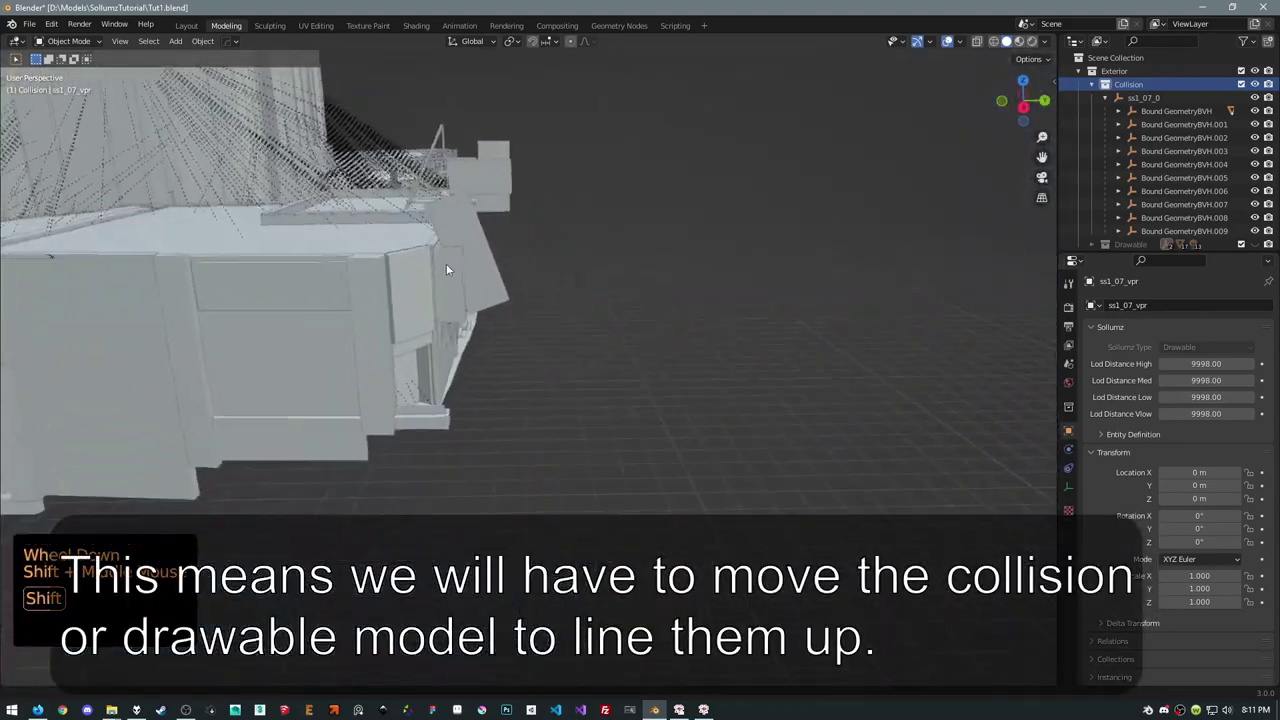
pyautogui.click(236, 417)
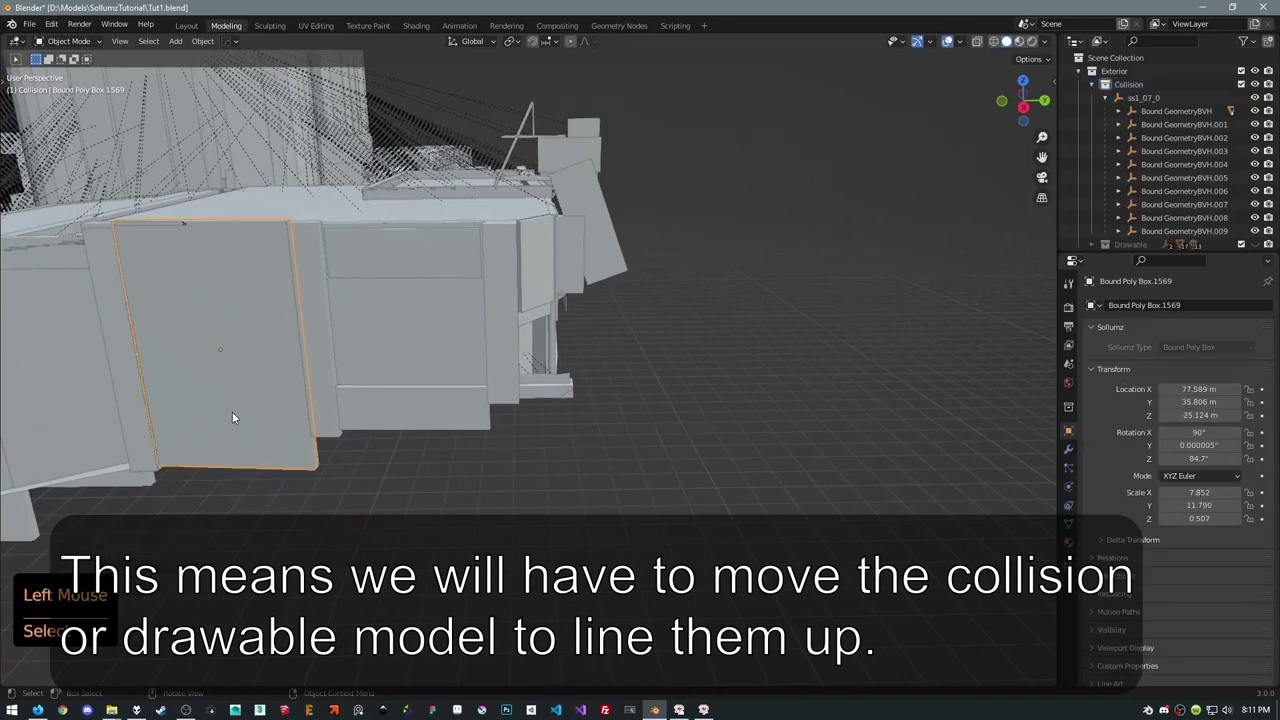
pyautogui.press('KP_Decimal')
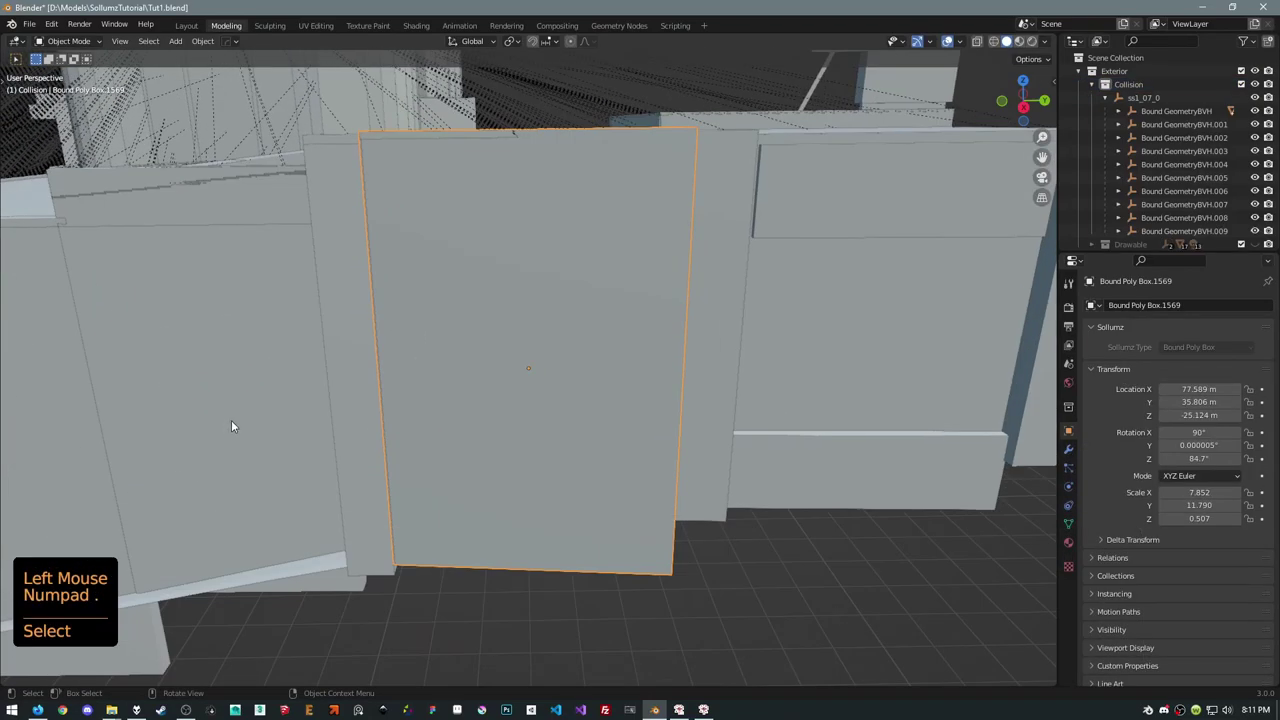
pyautogui.middleClick(229, 424)
pyautogui.middleClick(183, 447)
pyautogui.scroll(-3)
pyautogui.middleClick(374, 314)
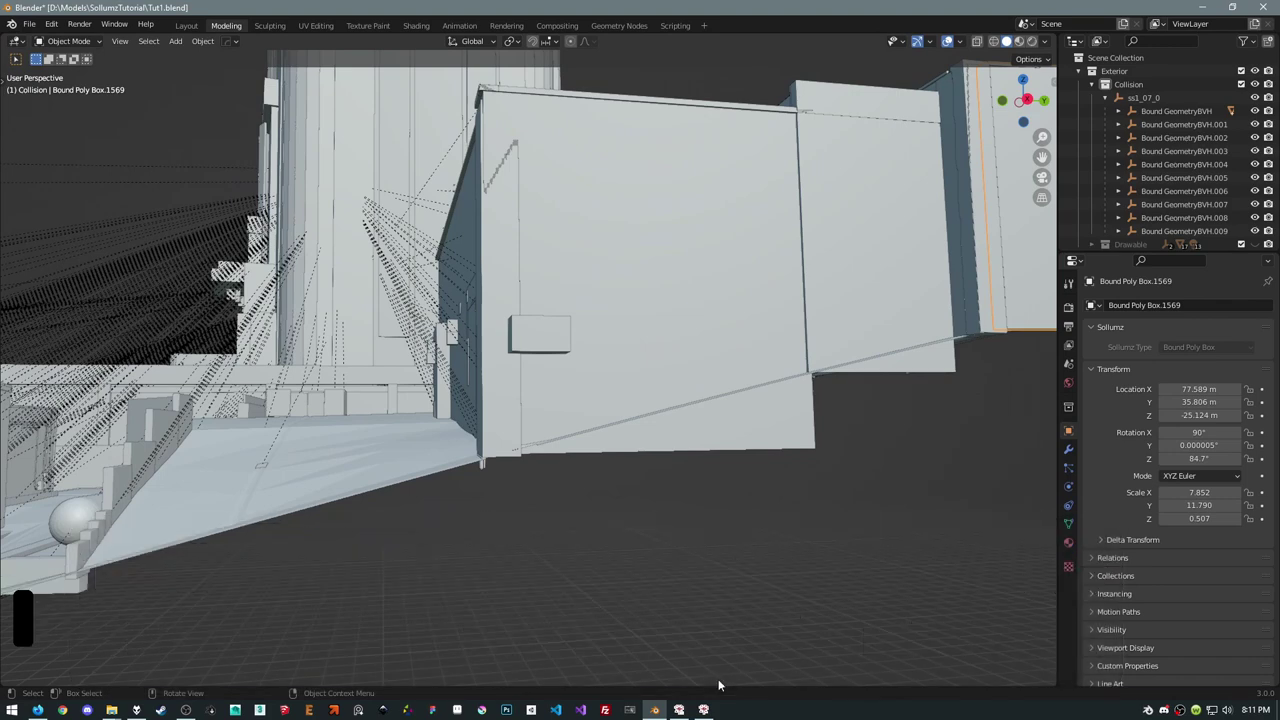
# Select the ss1_07_0 collision and set its Location X to 259.55 m from the pasted coordinates
pyautogui.click(1120, 98)
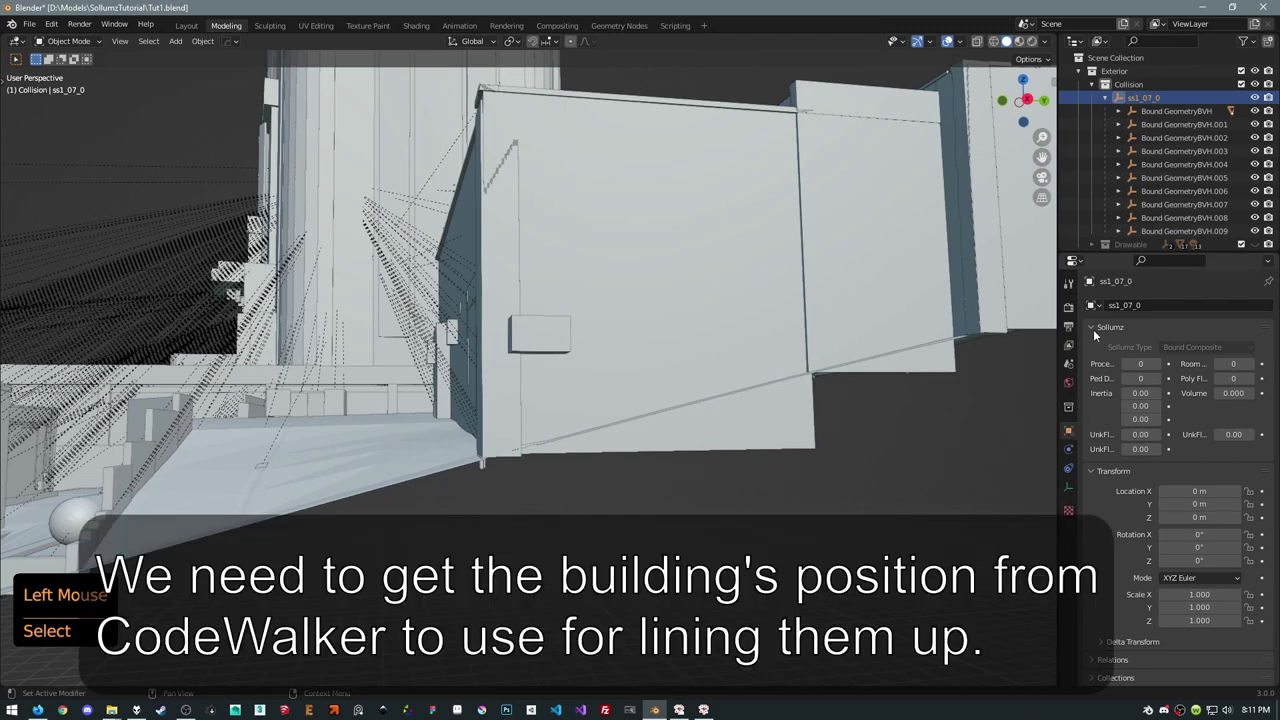
pyautogui.click(1097, 329)
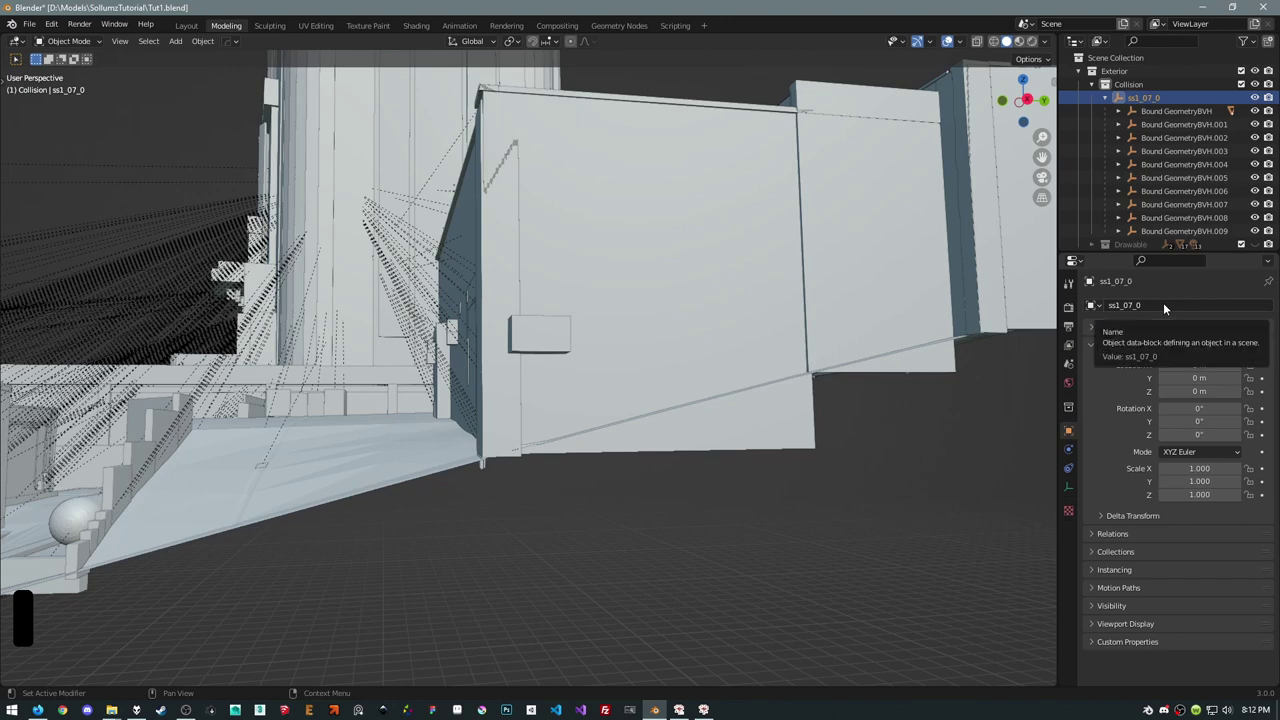
pyautogui.click(1166, 303)
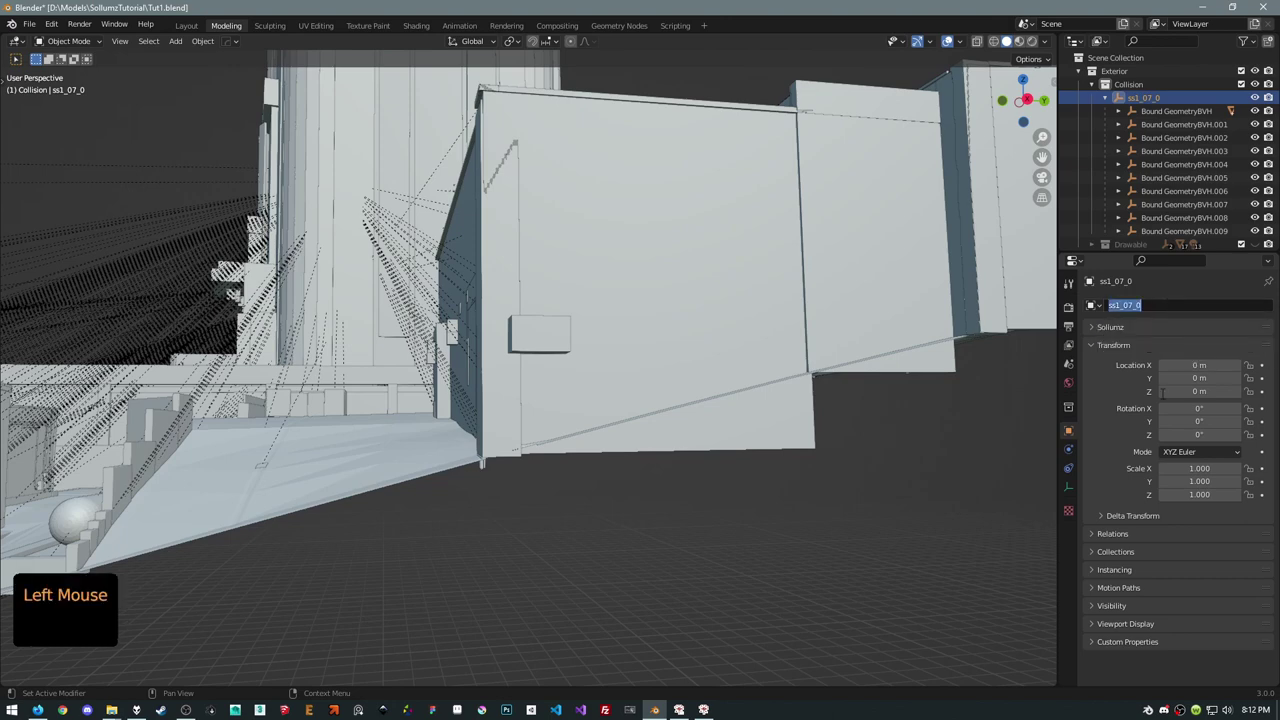
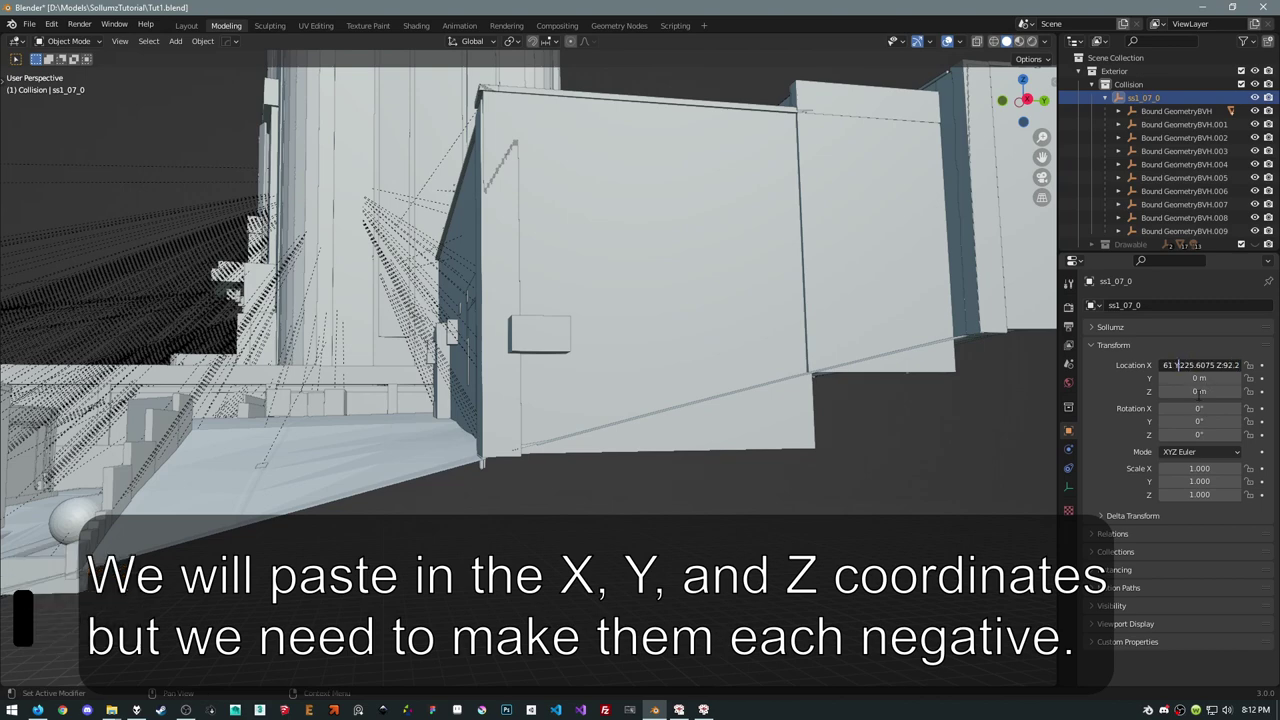
pyautogui.press('Right')
pyautogui.press('Right')
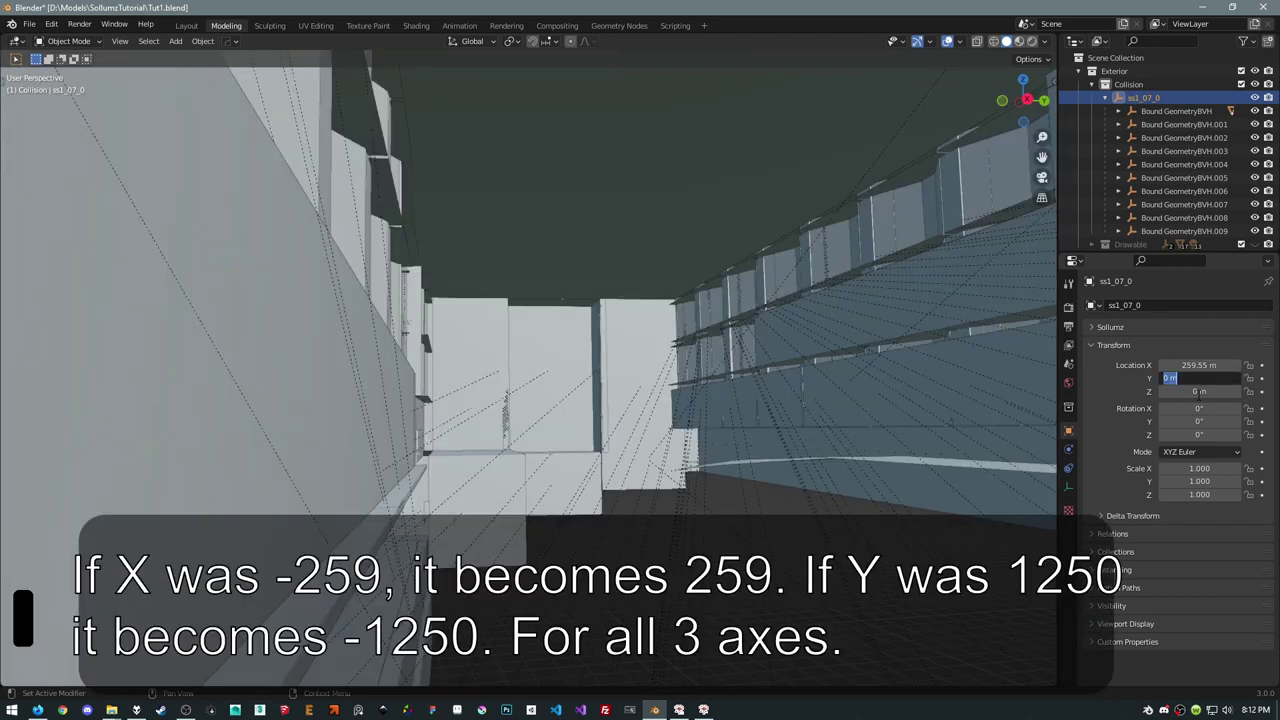
# Set Location Y to -225.61 m, trimming the pasted text and negating the value
pyautogui.press('BackSpace')
pyautogui.press('BackSpace')
pyautogui.press('BackSpace')
pyautogui.press('BackSpace')
pyautogui.press('BackSpace')
pyautogui.press('BackSpace')
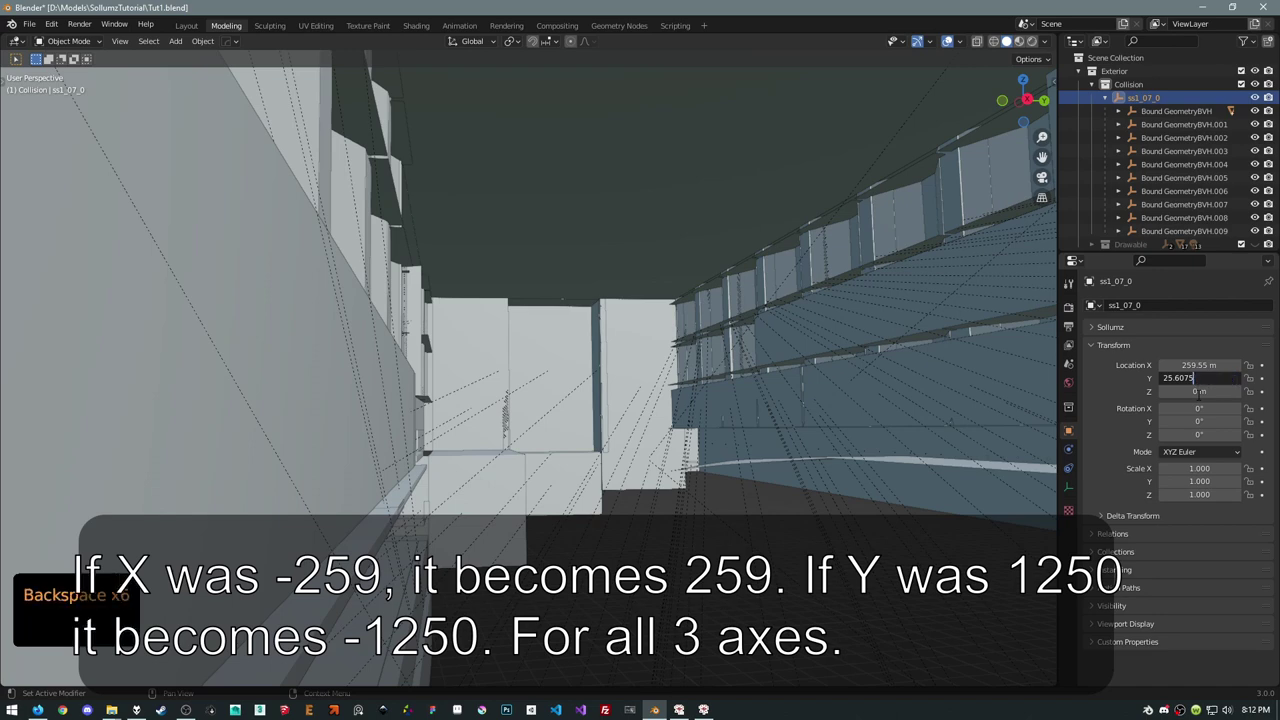
pyautogui.press('Left')
pyautogui.press('Left')
pyautogui.press('Left')
pyautogui.press('Left')
pyautogui.press('Left')
# Paste the building coordinates into Location Z and trim them down to the Z value
pyautogui.press('Right')
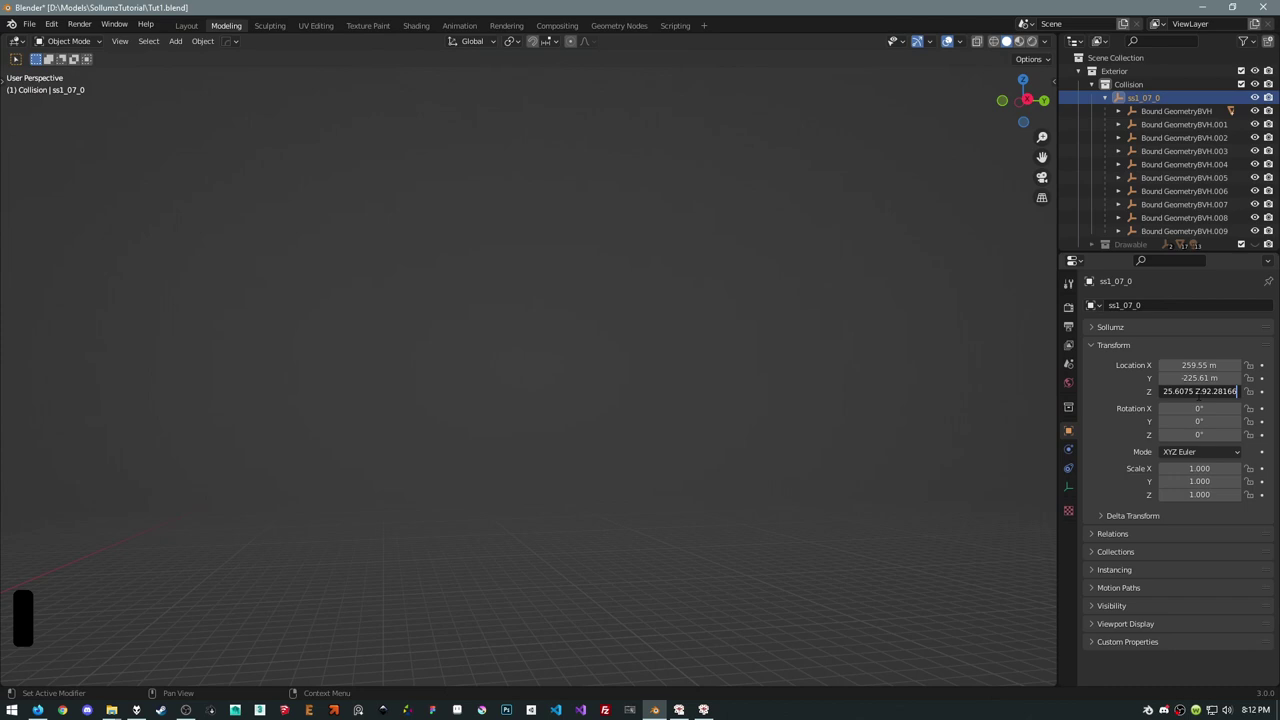
pyautogui.press('Left')
pyautogui.press('Left')
pyautogui.press('Left')
pyautogui.press('Left')
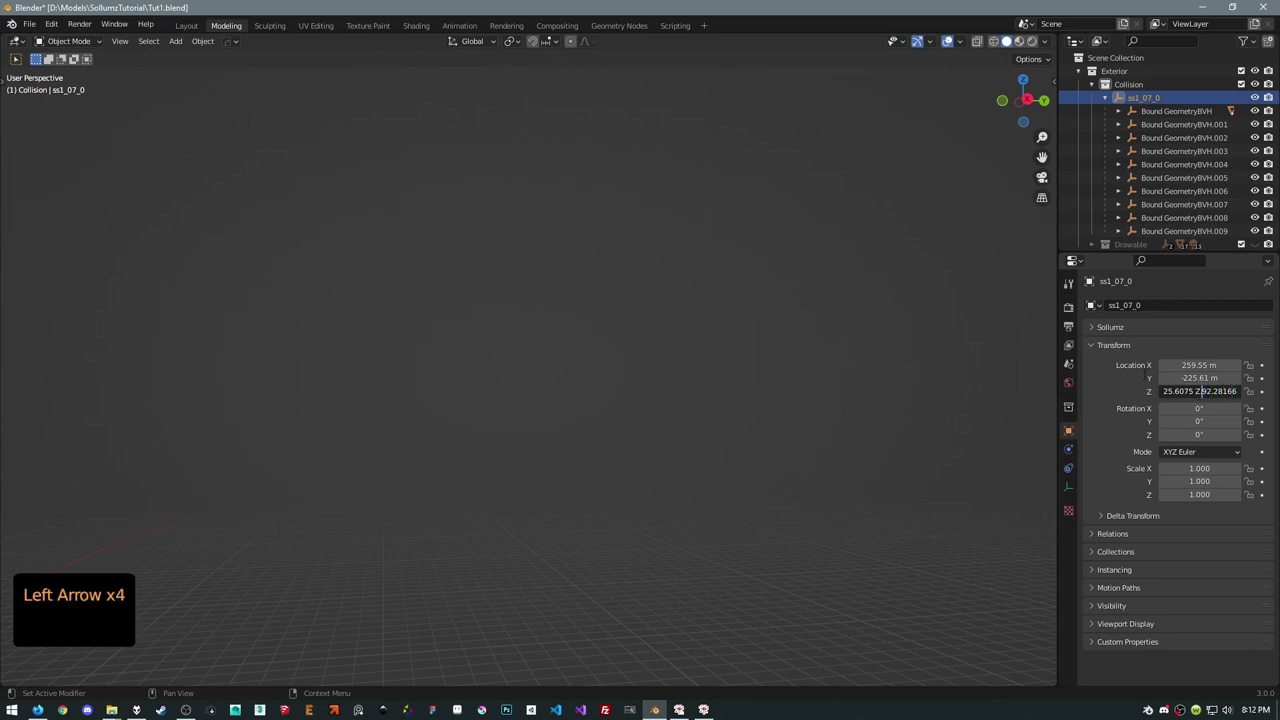
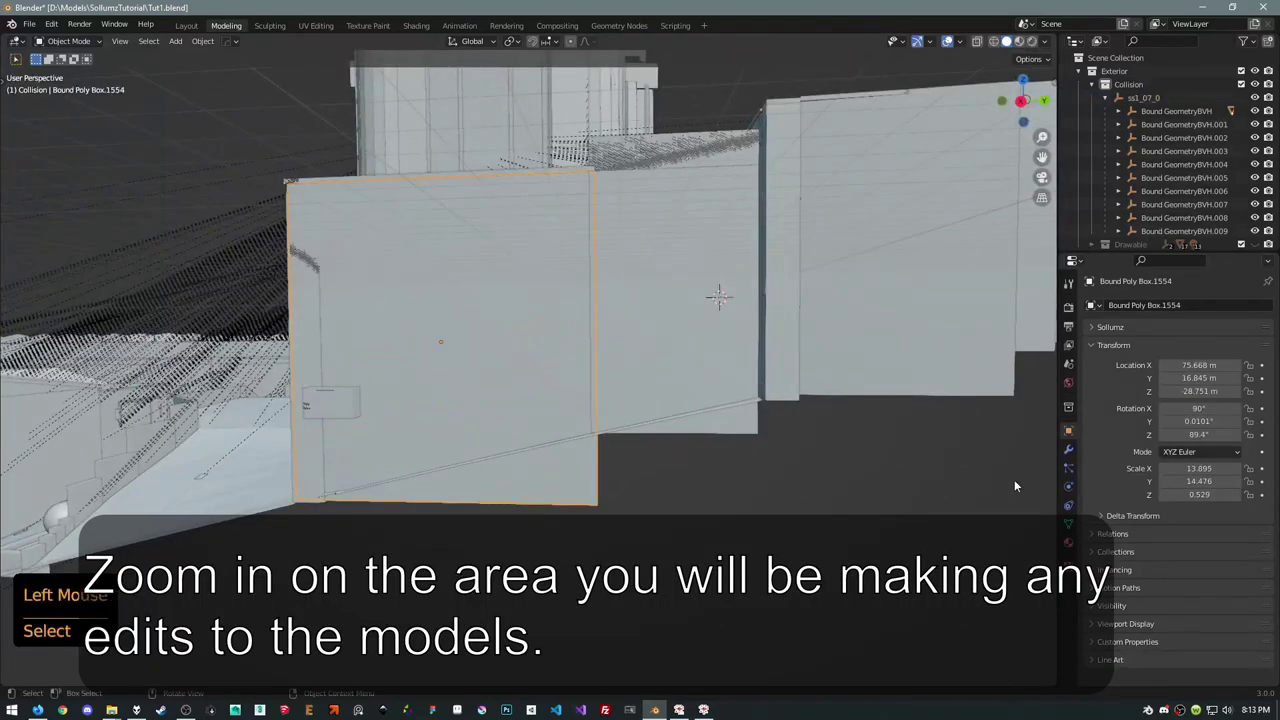
# Turn off relationship lines in the viewport overlays and collapse the Collision collection
pyautogui.scroll(-3)
pyautogui.scroll(3)
pyautogui.middleClick(712, 264)
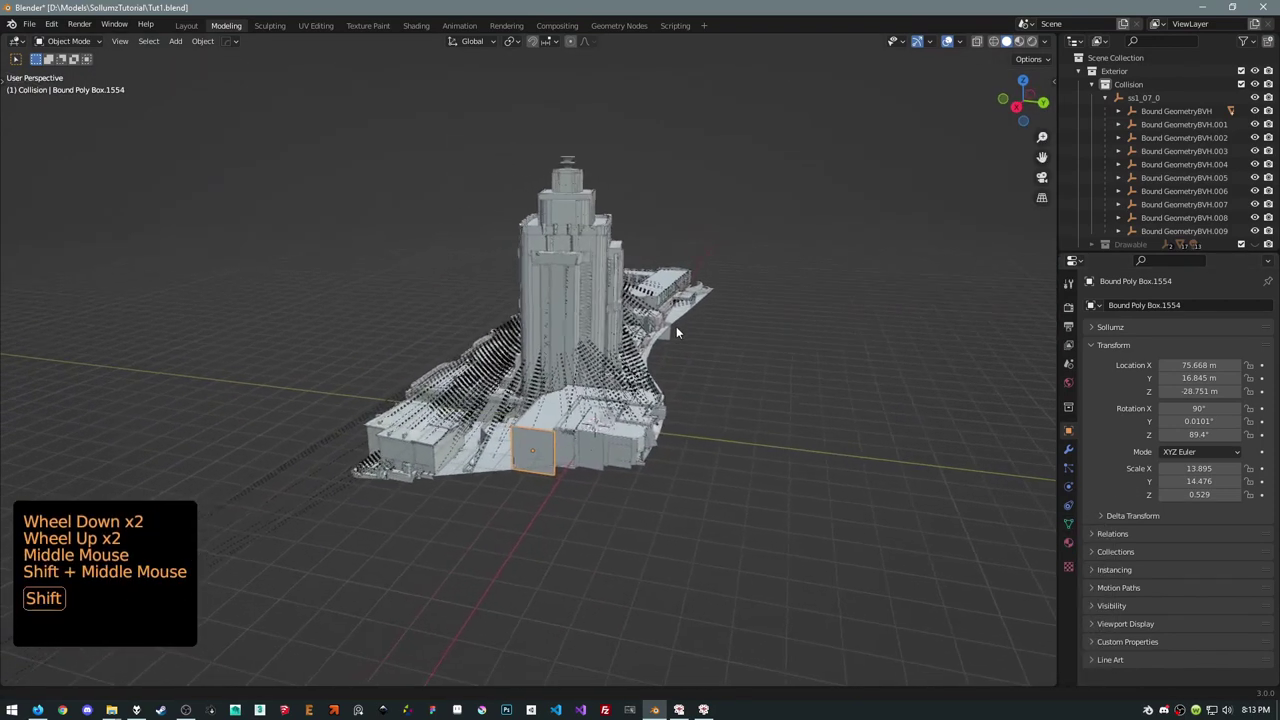
pyautogui.click(962, 43)
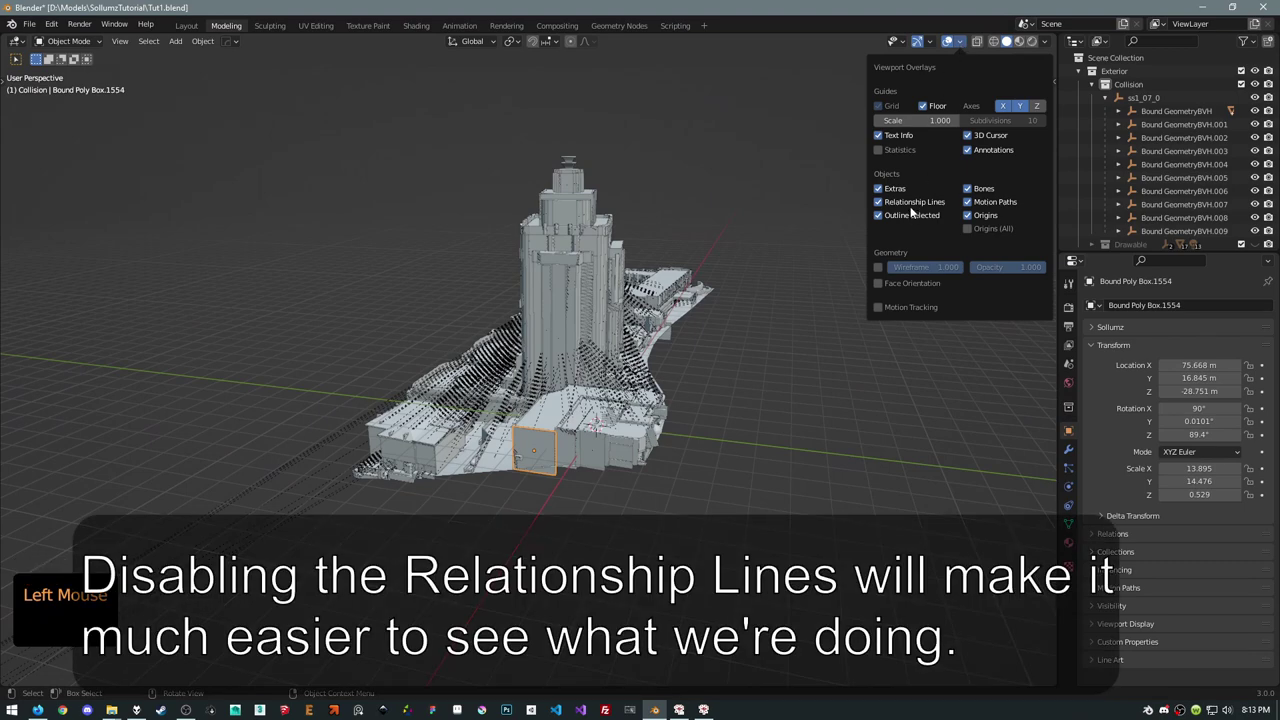
pyautogui.middleClick(717, 279)
pyautogui.scroll(3)
pyautogui.middleClick(806, 267)
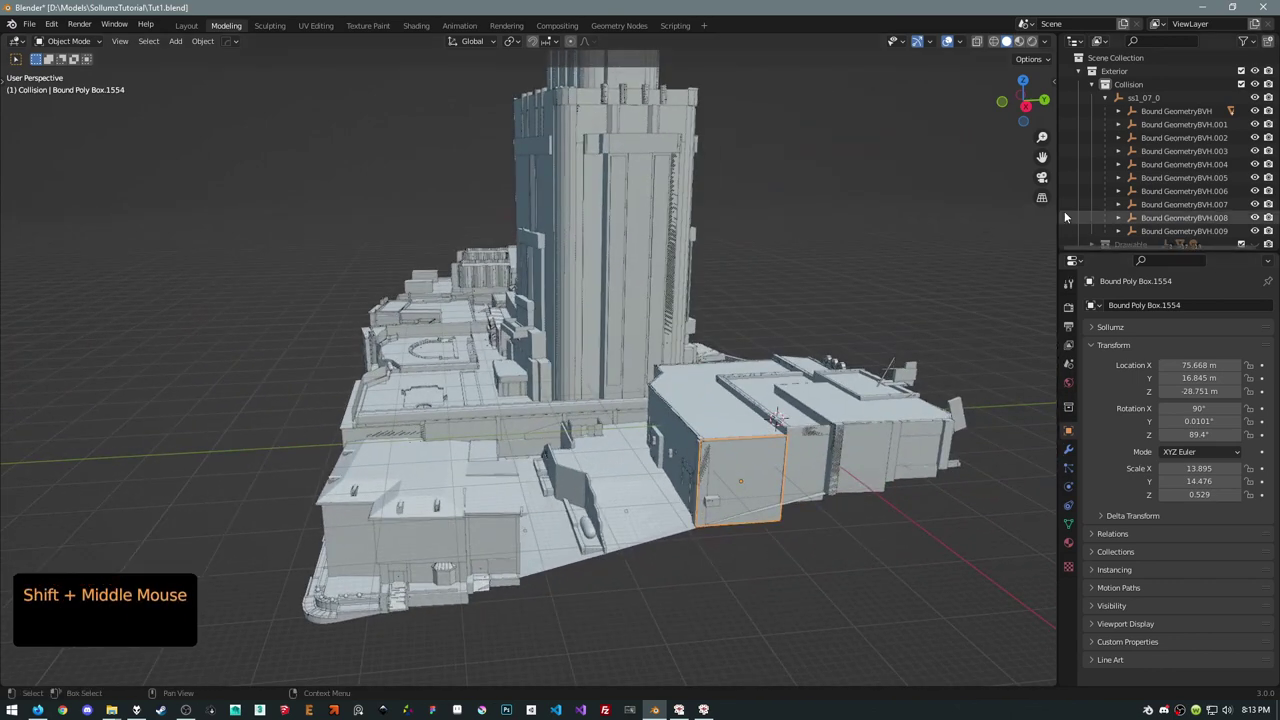
pyautogui.click(1094, 81)
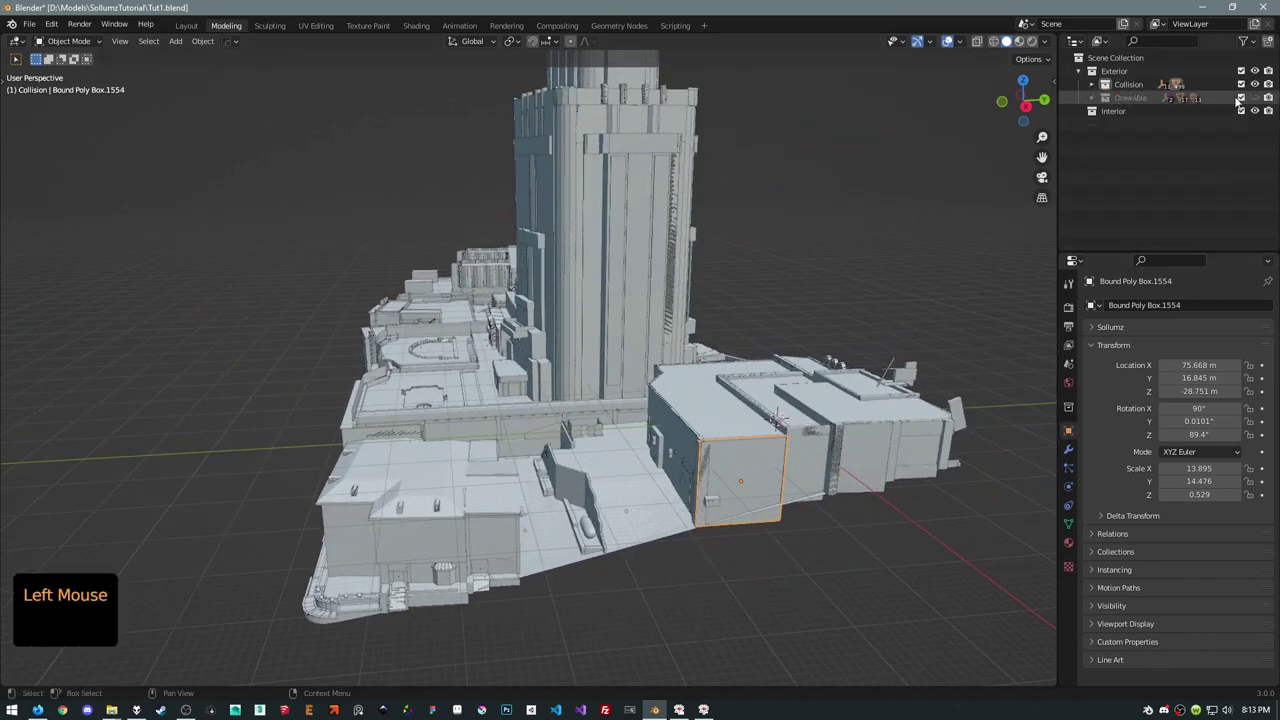
# Unhide the Drawable collection and inspect the wall collision box against the building
pyautogui.click(1255, 96)
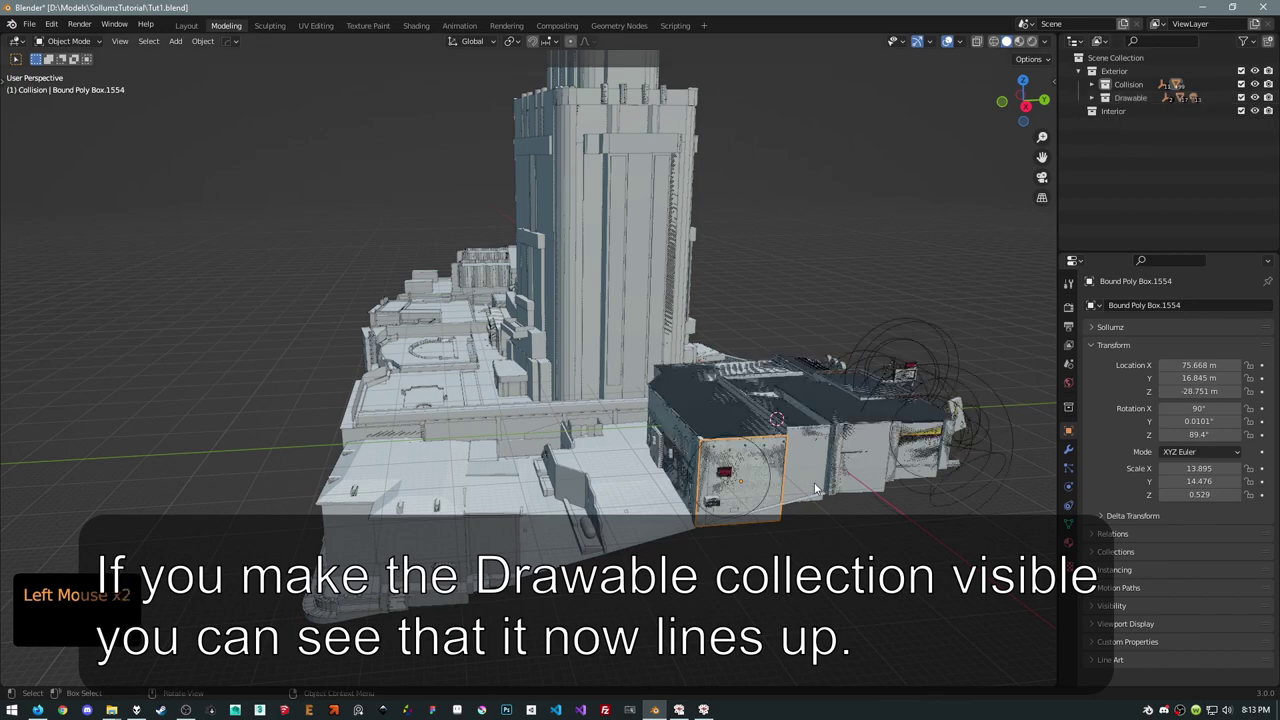
pyautogui.middleClick(808, 443)
pyautogui.scroll(3)
pyautogui.middleClick(486, 402)
pyautogui.scroll(3)
pyautogui.scroll(3)
pyautogui.scroll(-3)
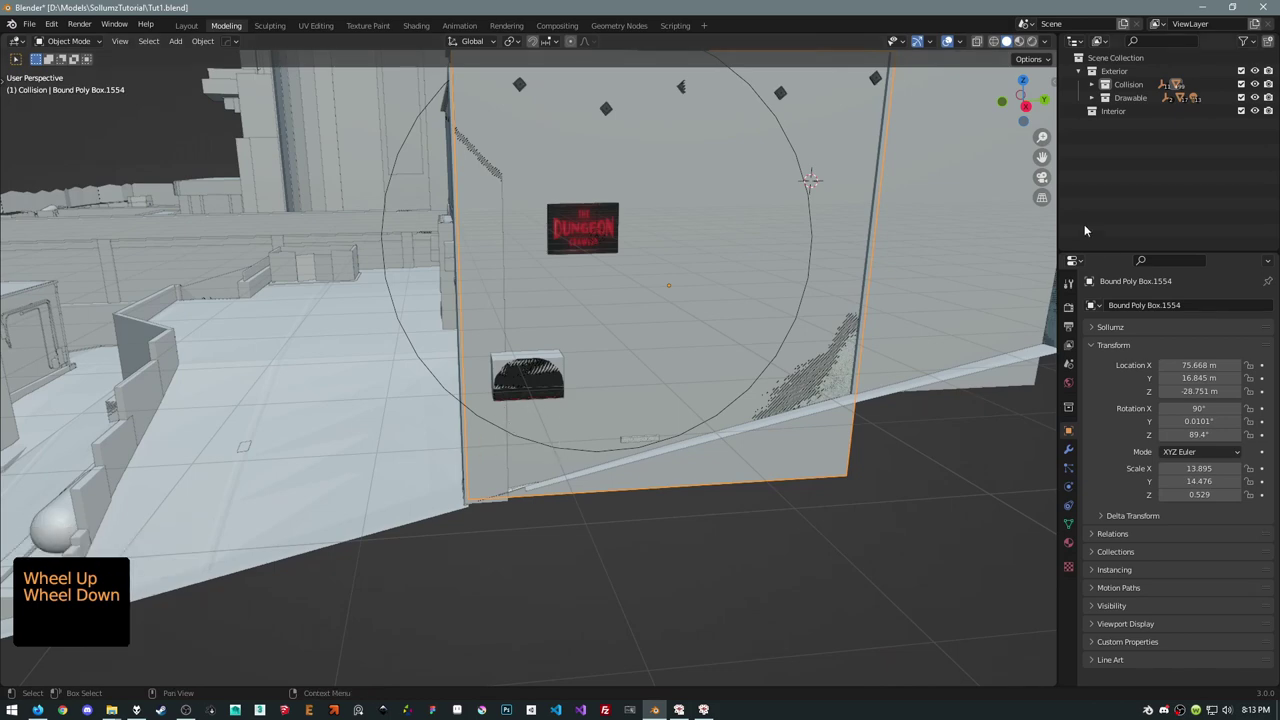
# Toggle X-Ray to check the boxes line up through the geometry, then expand the Collision collection
pyautogui.press('alt+z')
pyautogui.scroll(3)
pyautogui.scroll(-3)
pyautogui.click(528, 444)
pyautogui.click(531, 451)
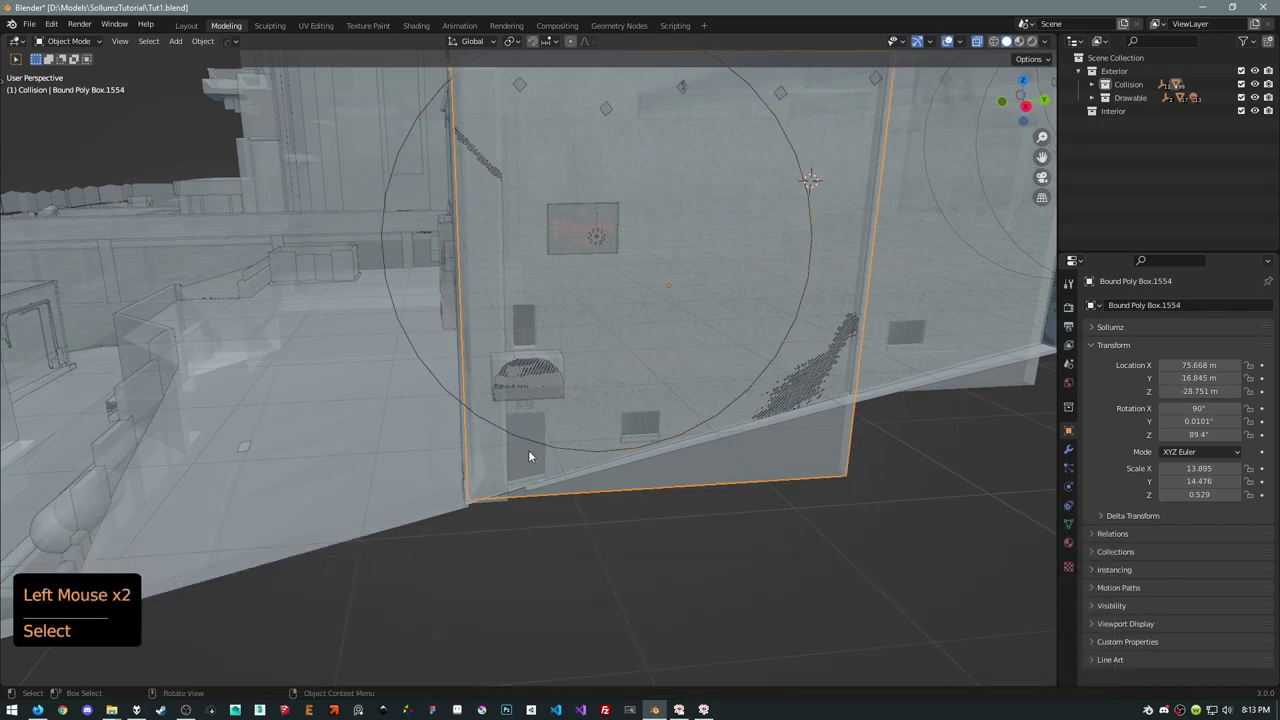
pyautogui.press('KP_Decimal')
pyautogui.scroll(3)
pyautogui.scroll(3)
pyautogui.middleClick(420, 472)
pyautogui.scroll(3)
pyautogui.click(711, 447)
pyautogui.middleClick(753, 415)
pyautogui.scroll(3)
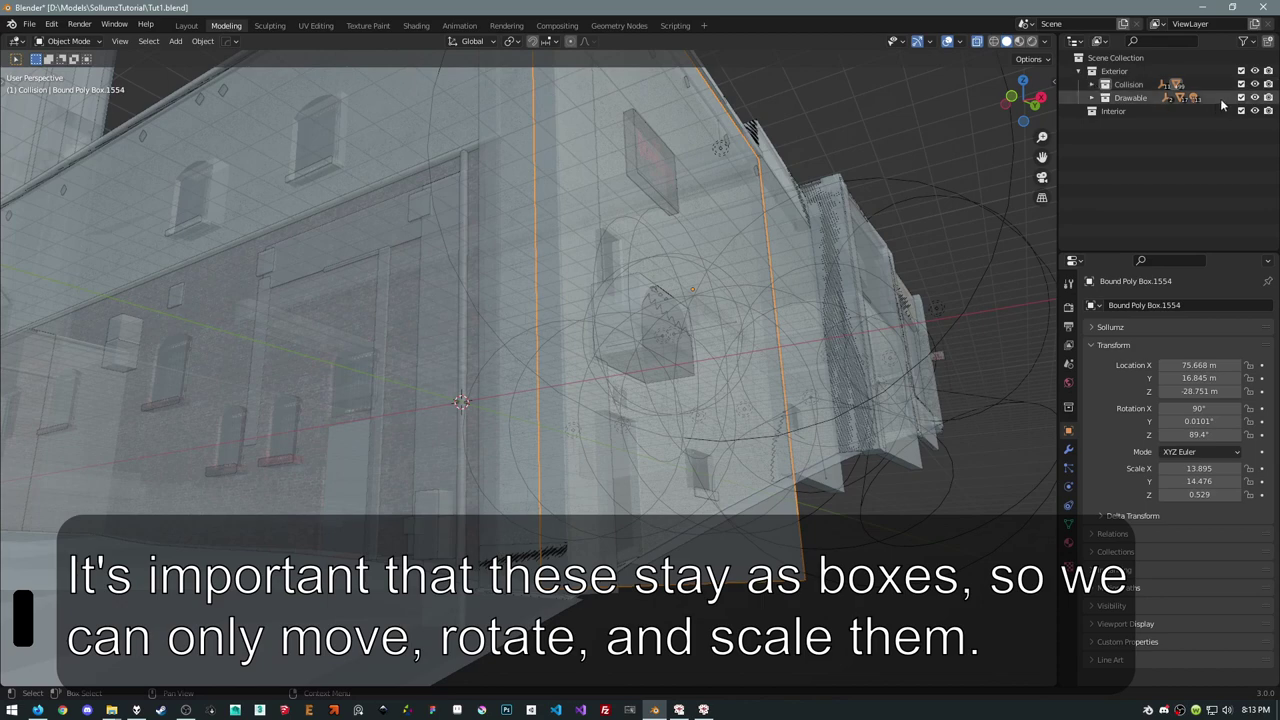
pyautogui.click(1093, 84)
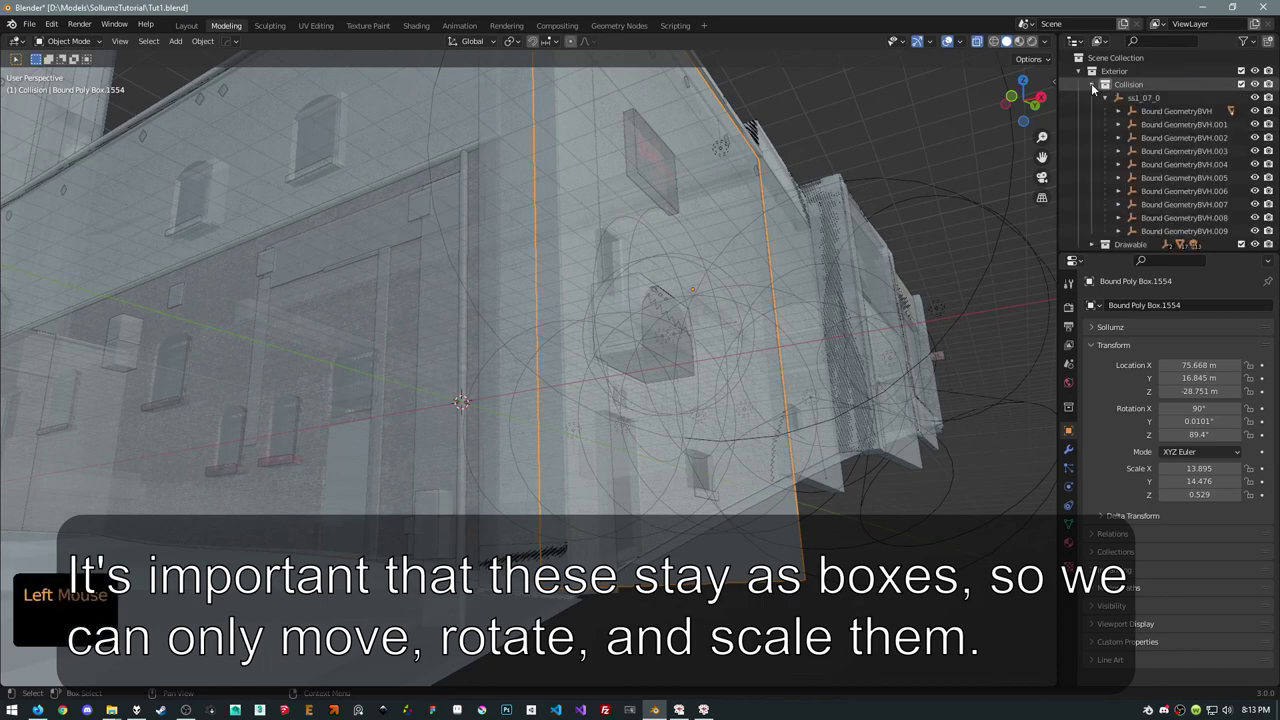
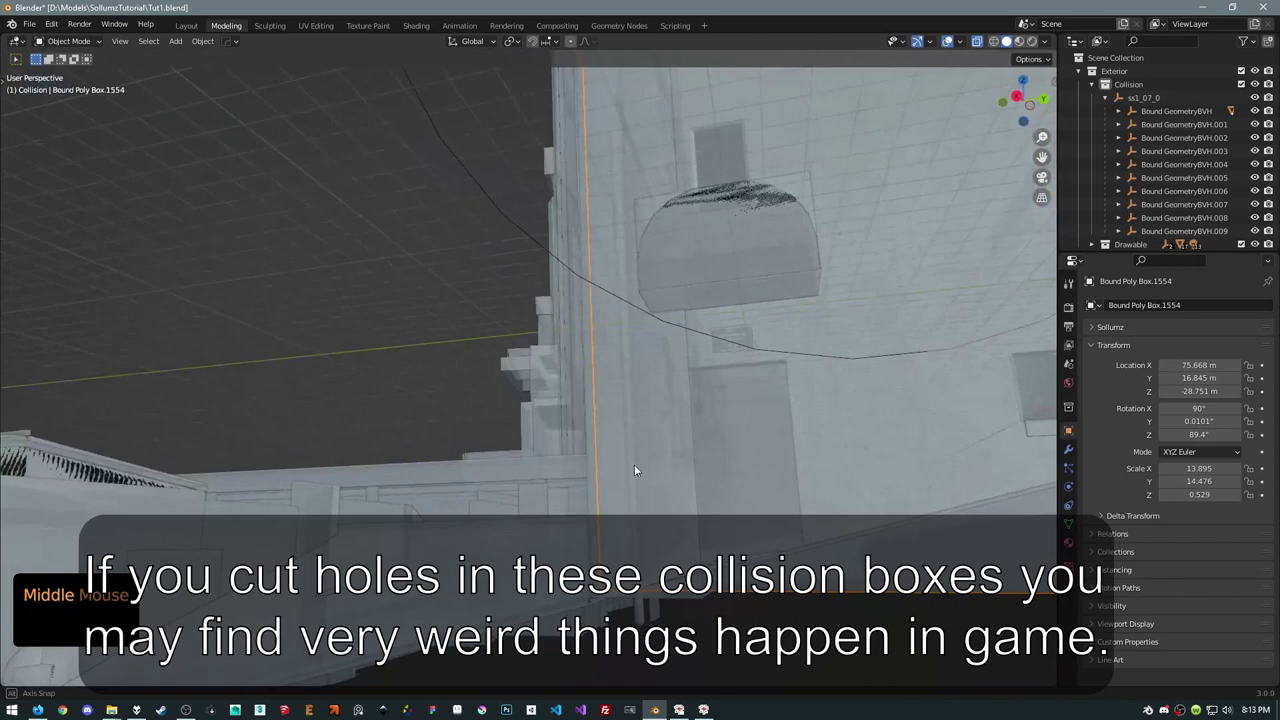
# Scale the wall collision box down in Z and raise it above the doorway to meet the drawable
pyautogui.scroll(-3)
pyautogui.middleClick(641, 452)
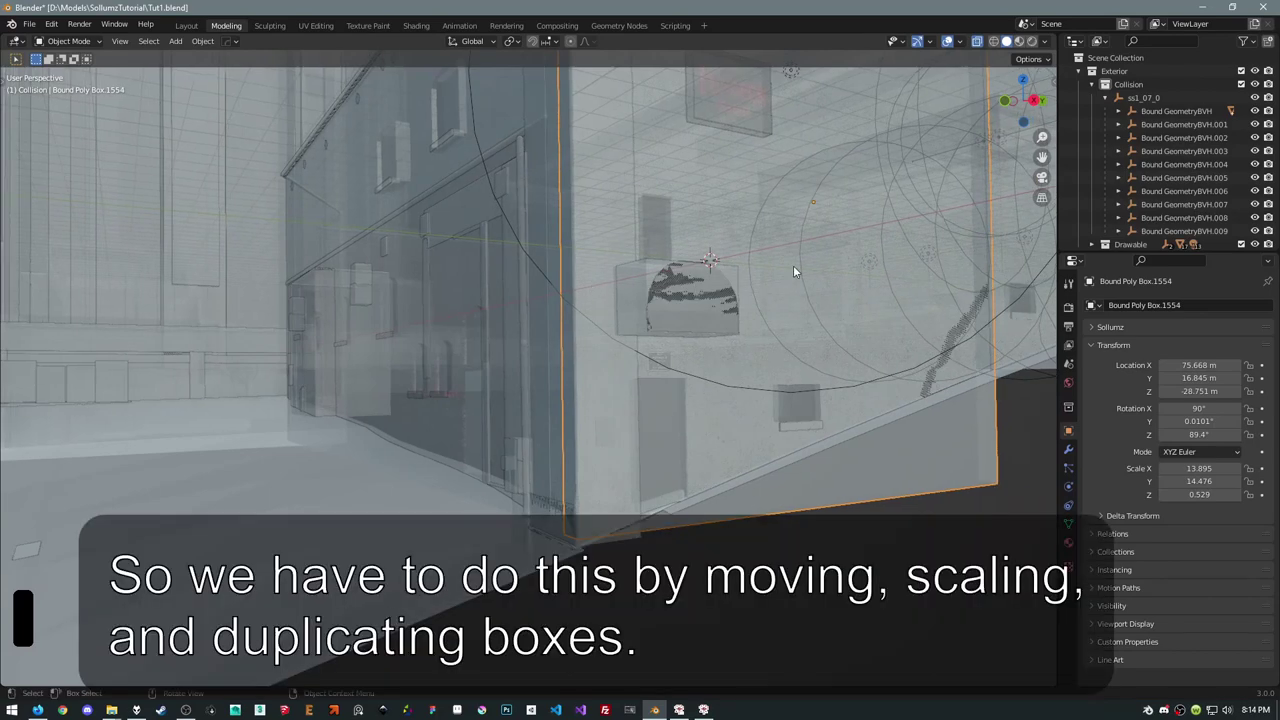
pyautogui.middleClick(860, 197)
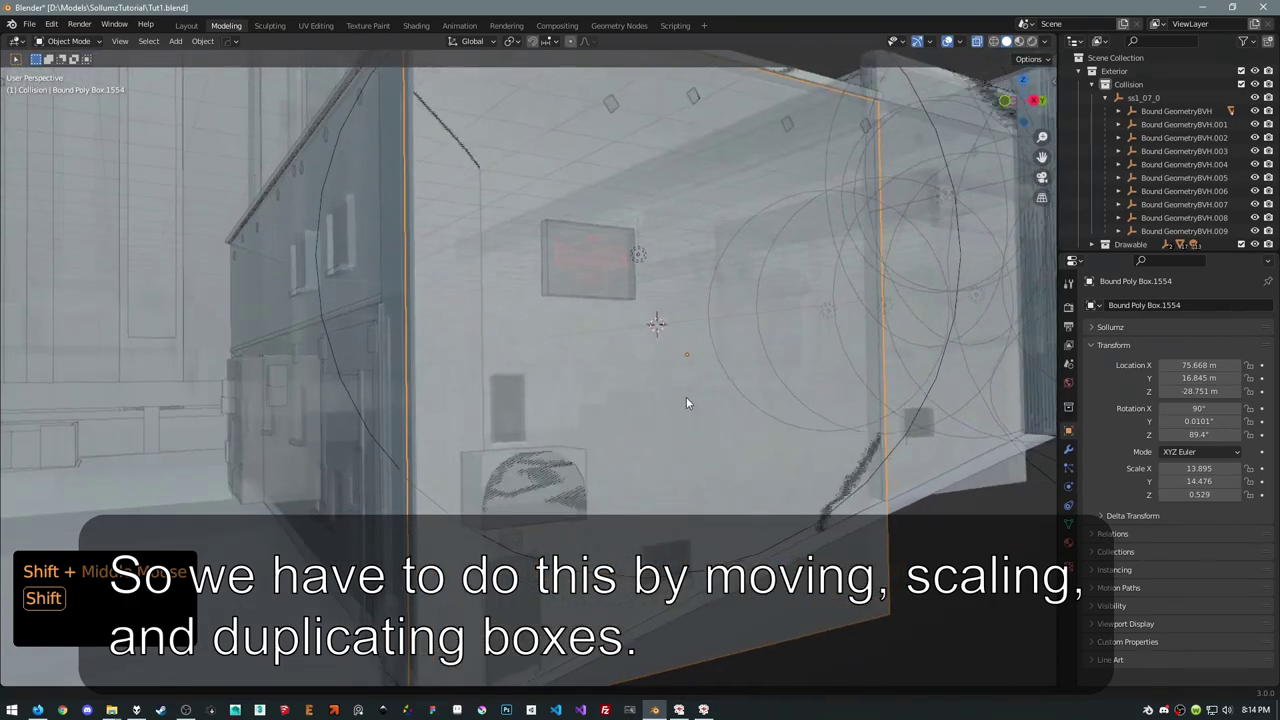
pyautogui.middleClick(887, 352)
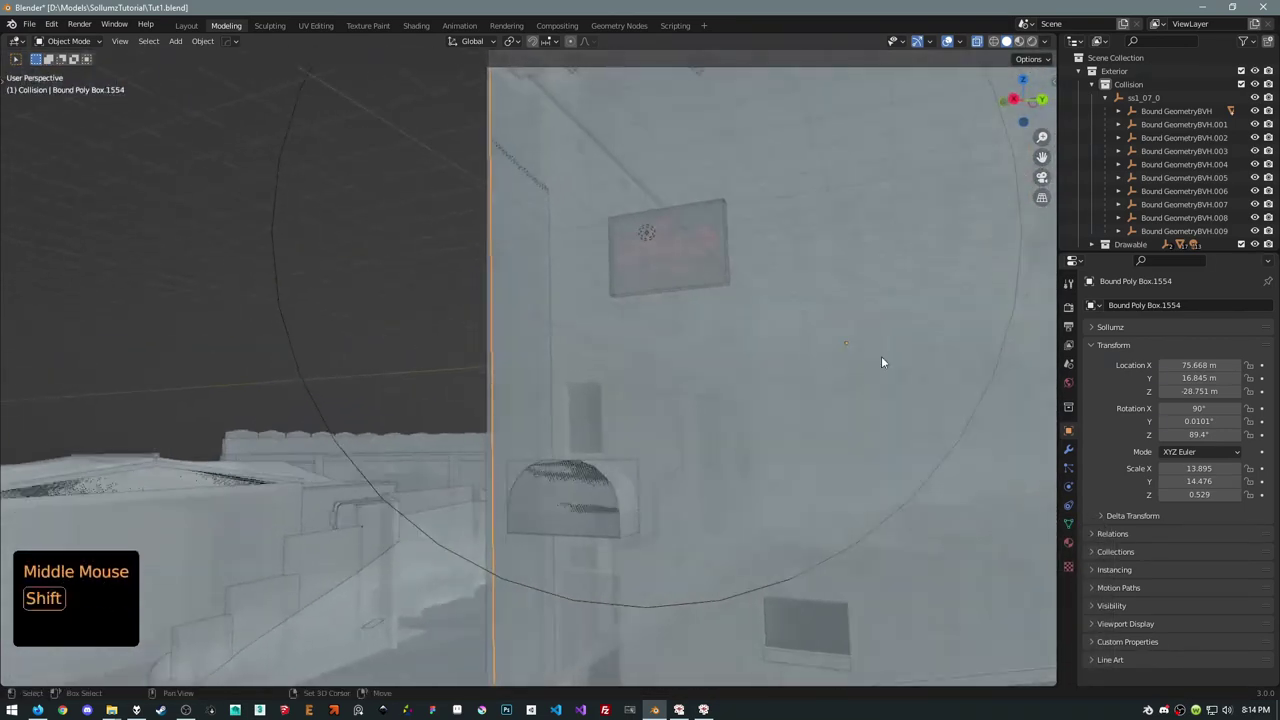
pyautogui.middleClick(959, 369)
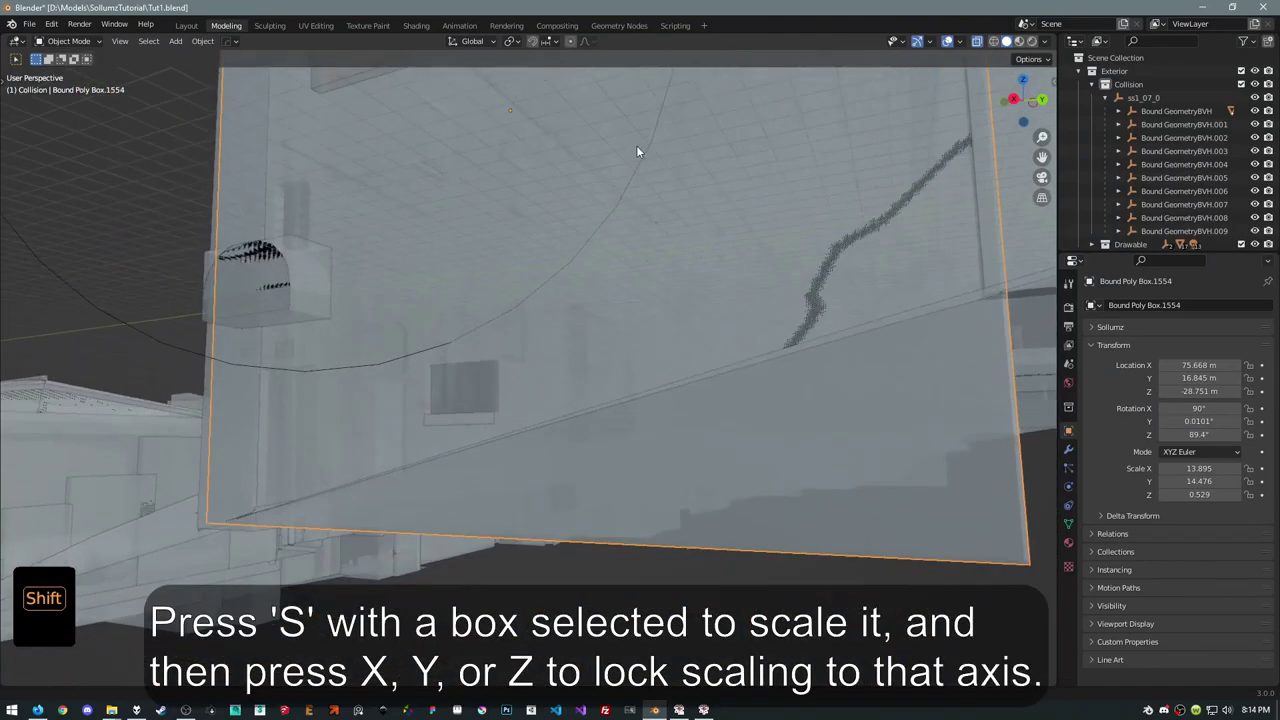
pyautogui.scroll(-3)
pyautogui.middleClick(694, 295)
pyautogui.middleClick(634, 513)
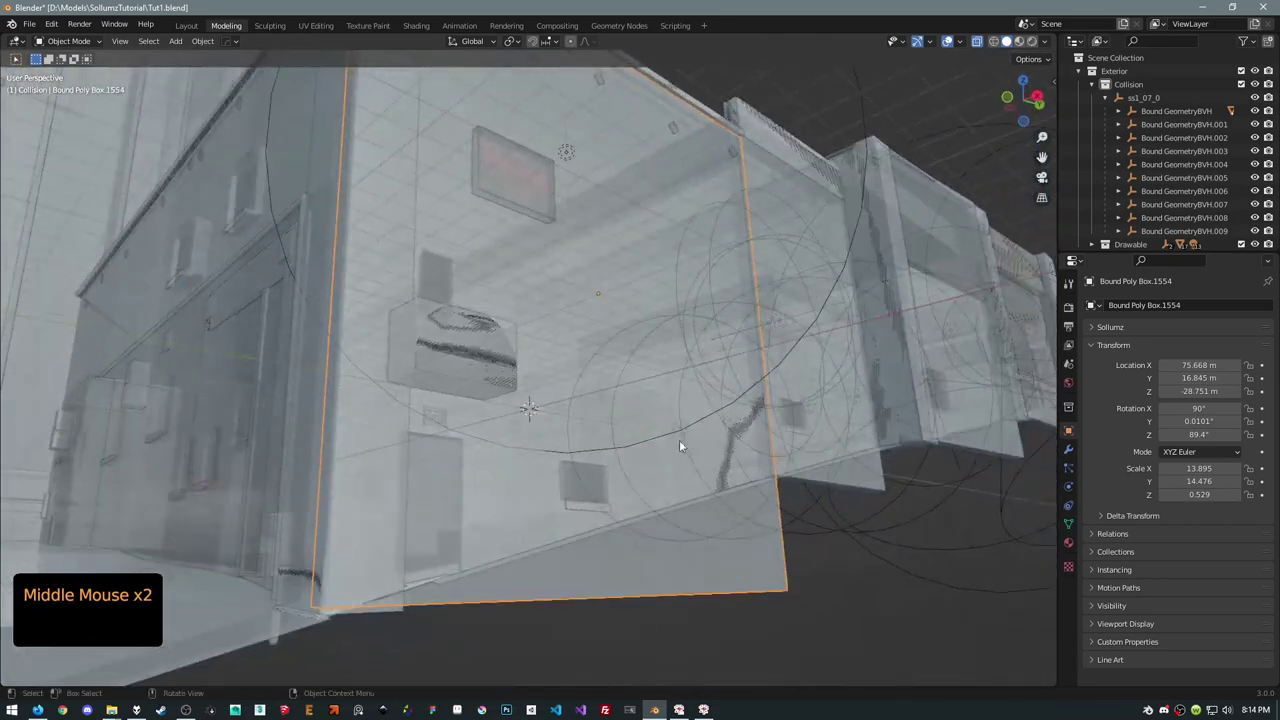
pyautogui.press('s')
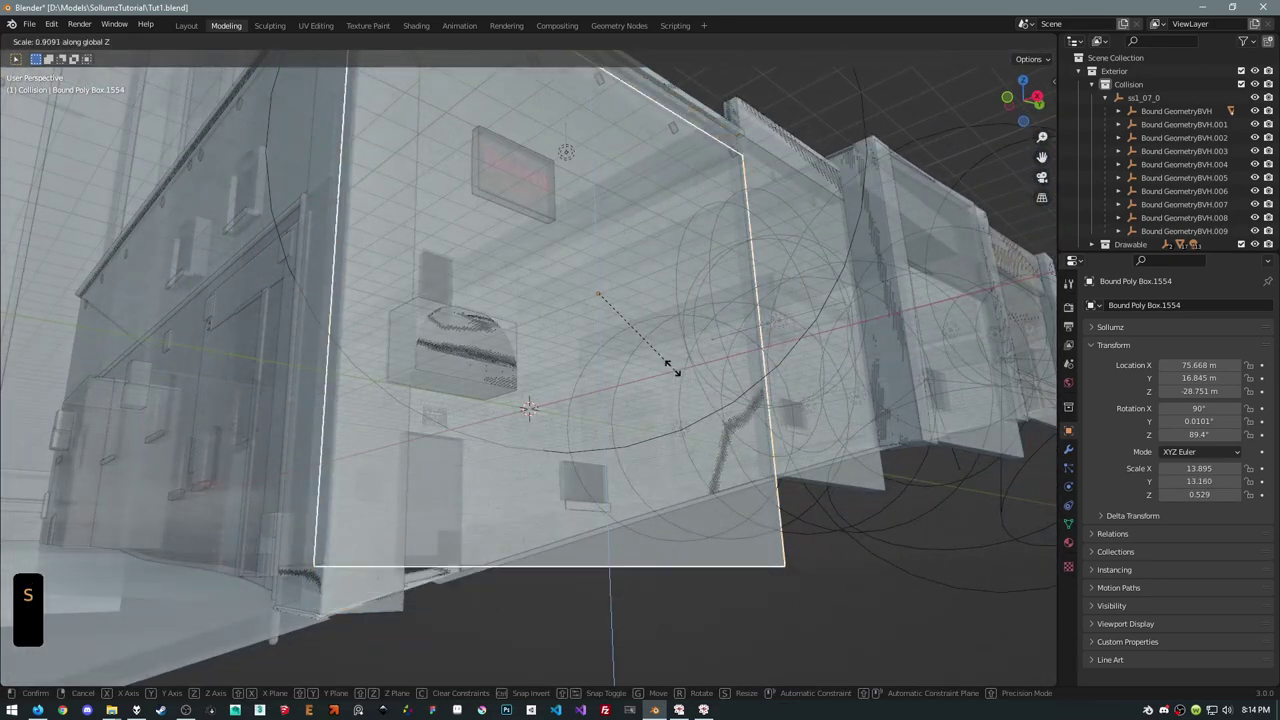
pyautogui.press('g')
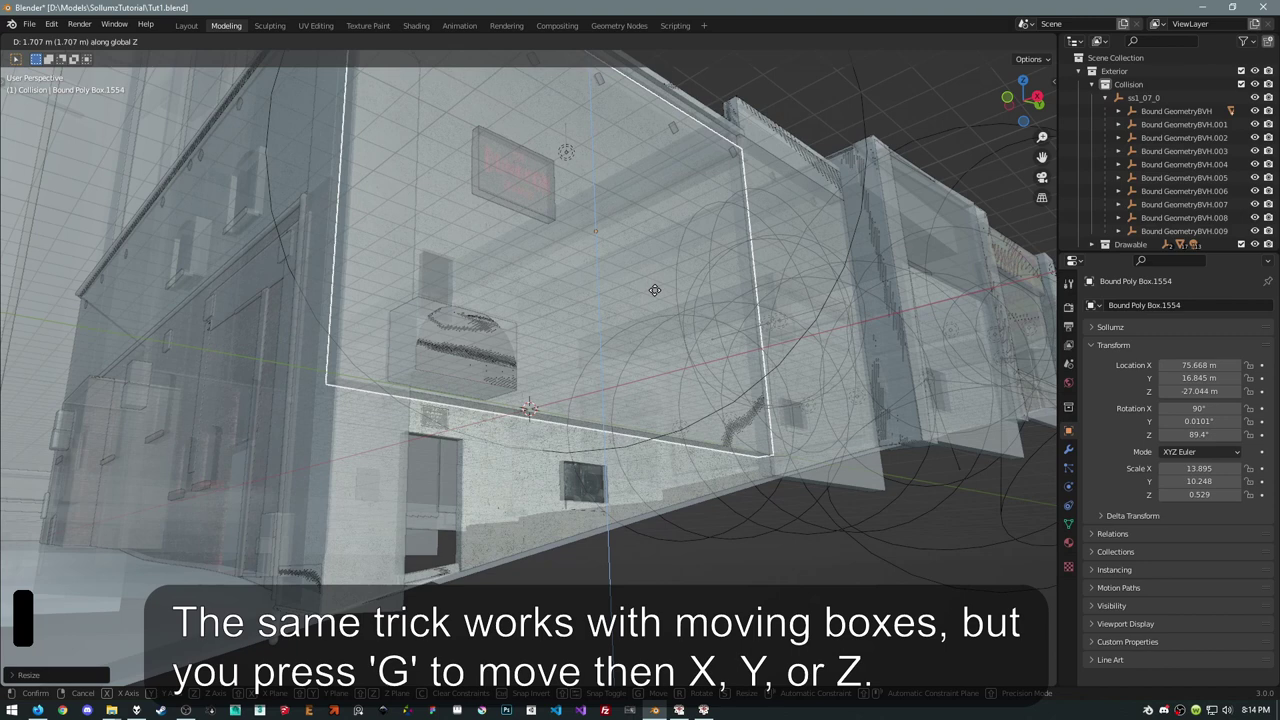
pyautogui.press('s')
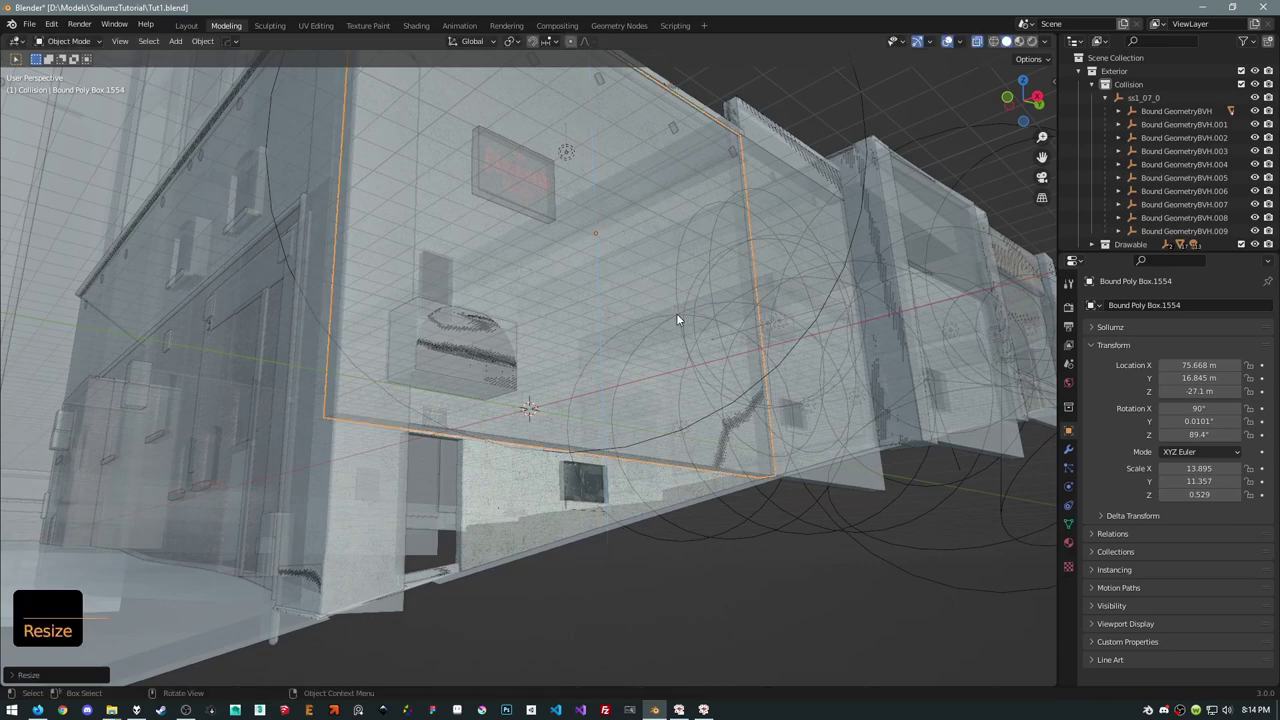
# Duplicate the wall box and place the copy lower down by the wall
pyautogui.middleClick(767, 197)
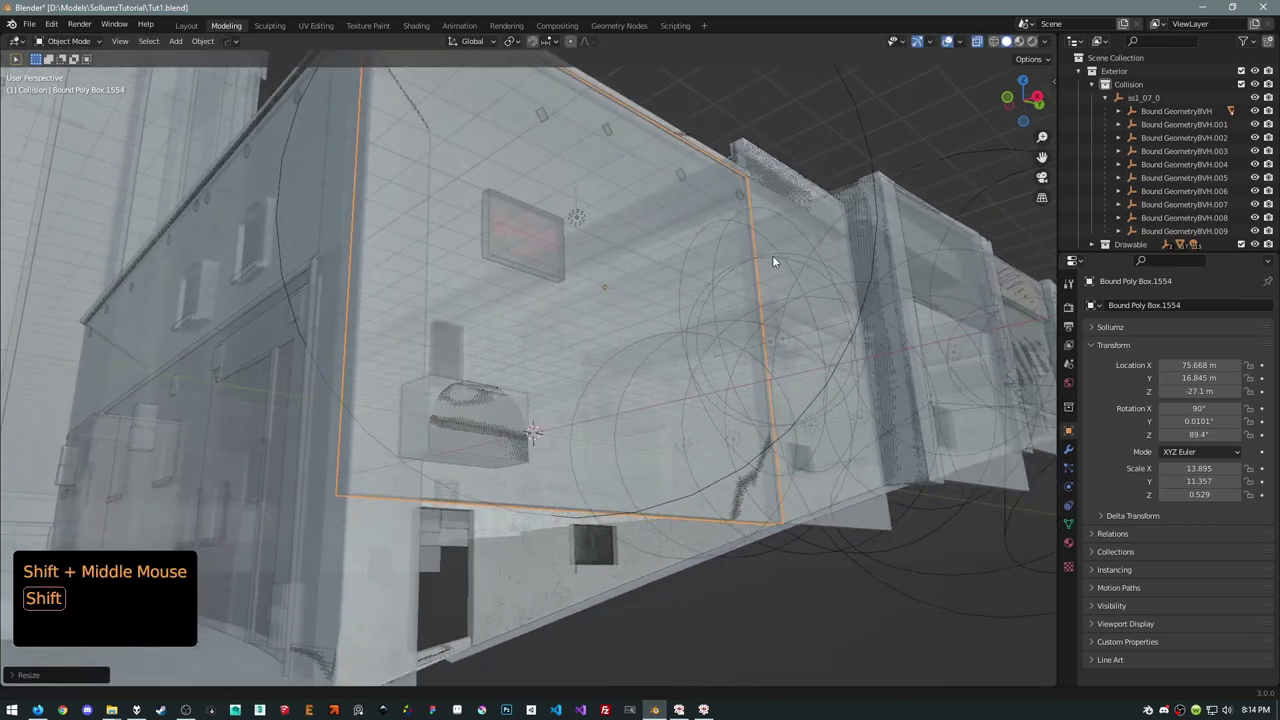
pyautogui.middleClick(603, 496)
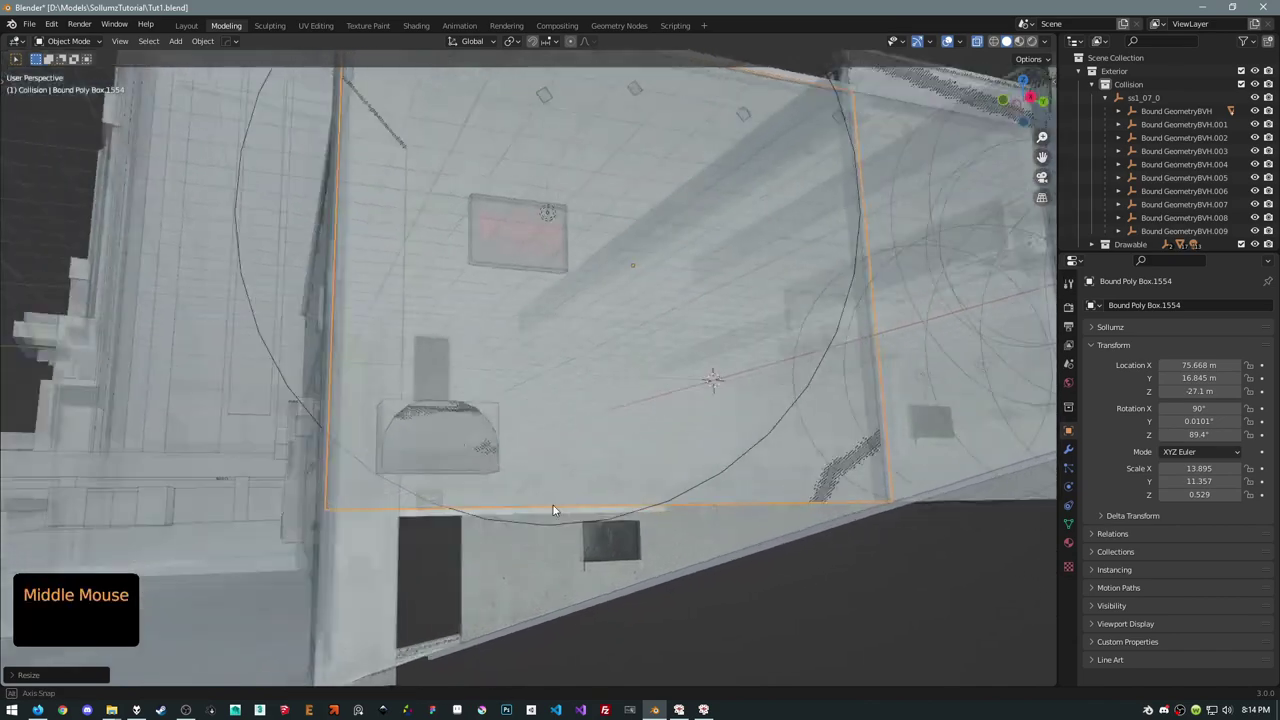
pyautogui.middleClick(633, 454)
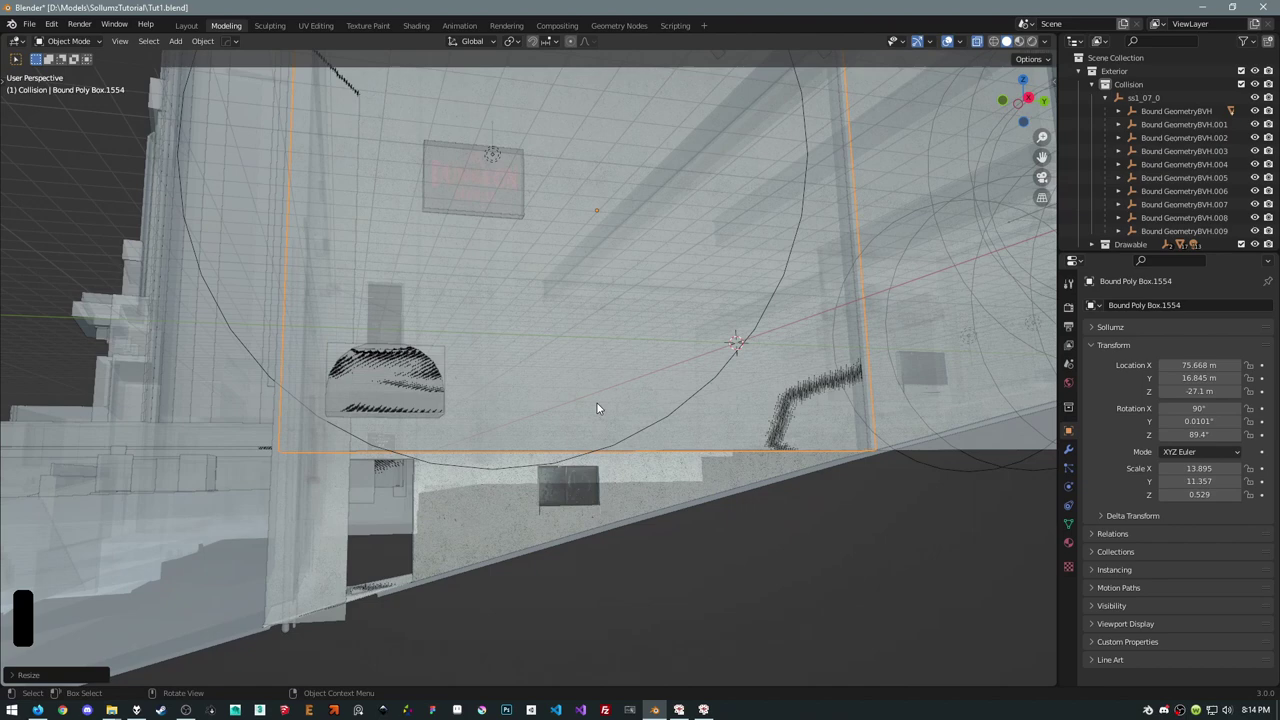
pyautogui.press('shift+d')
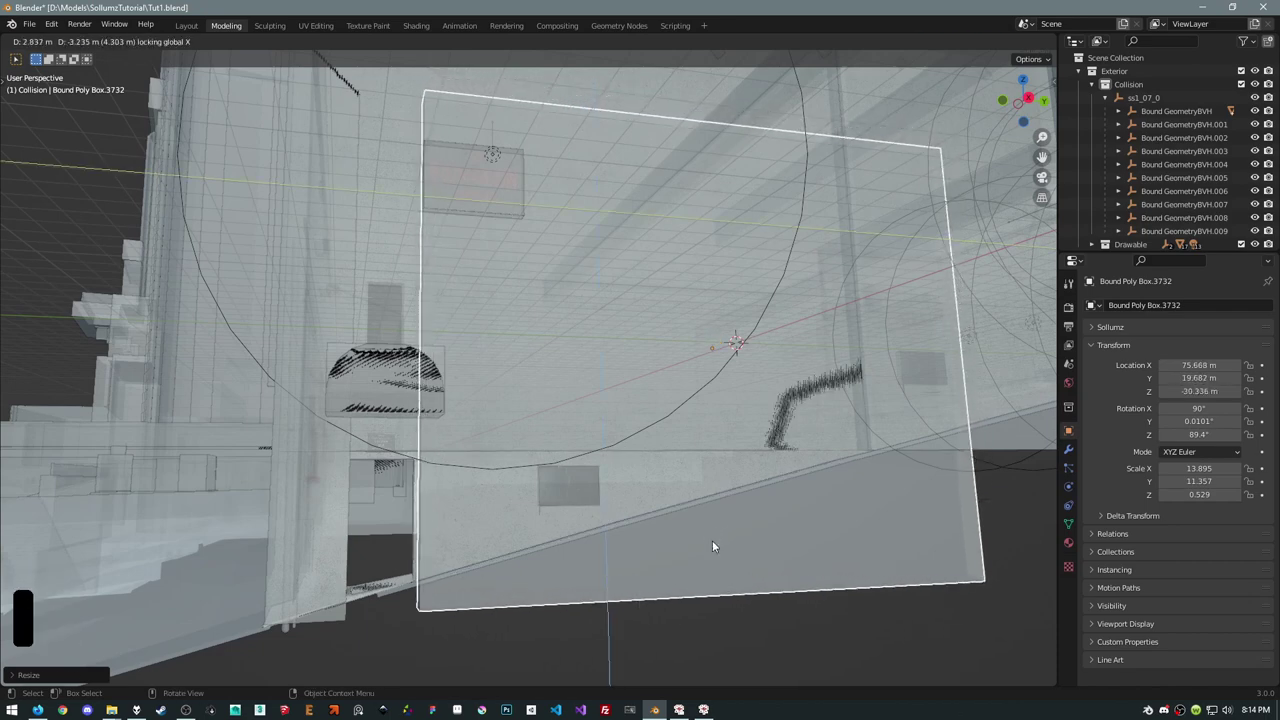
pyautogui.click(420, 433)
pyautogui.middleClick(437, 439)
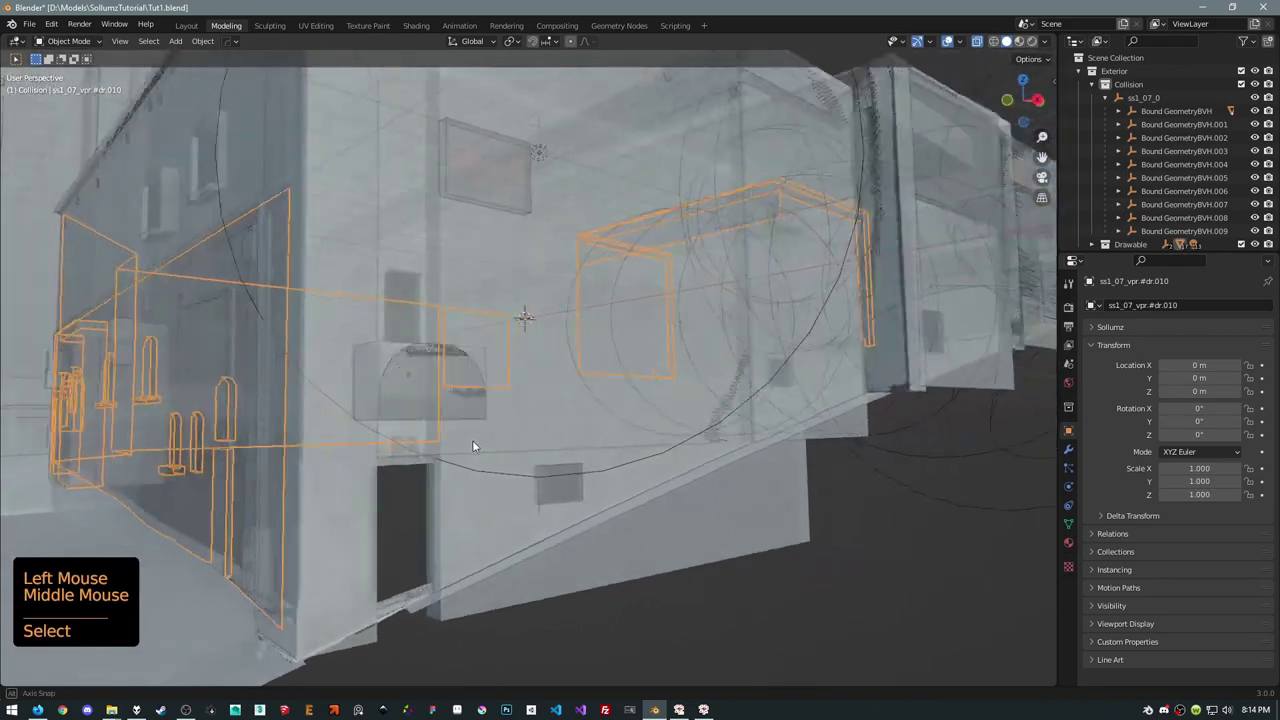
# Enable the Selectable filter toggle and make the Drawable collection unselectable, then reselect the lower box
pyautogui.click(427, 442)
pyautogui.middleClick(443, 436)
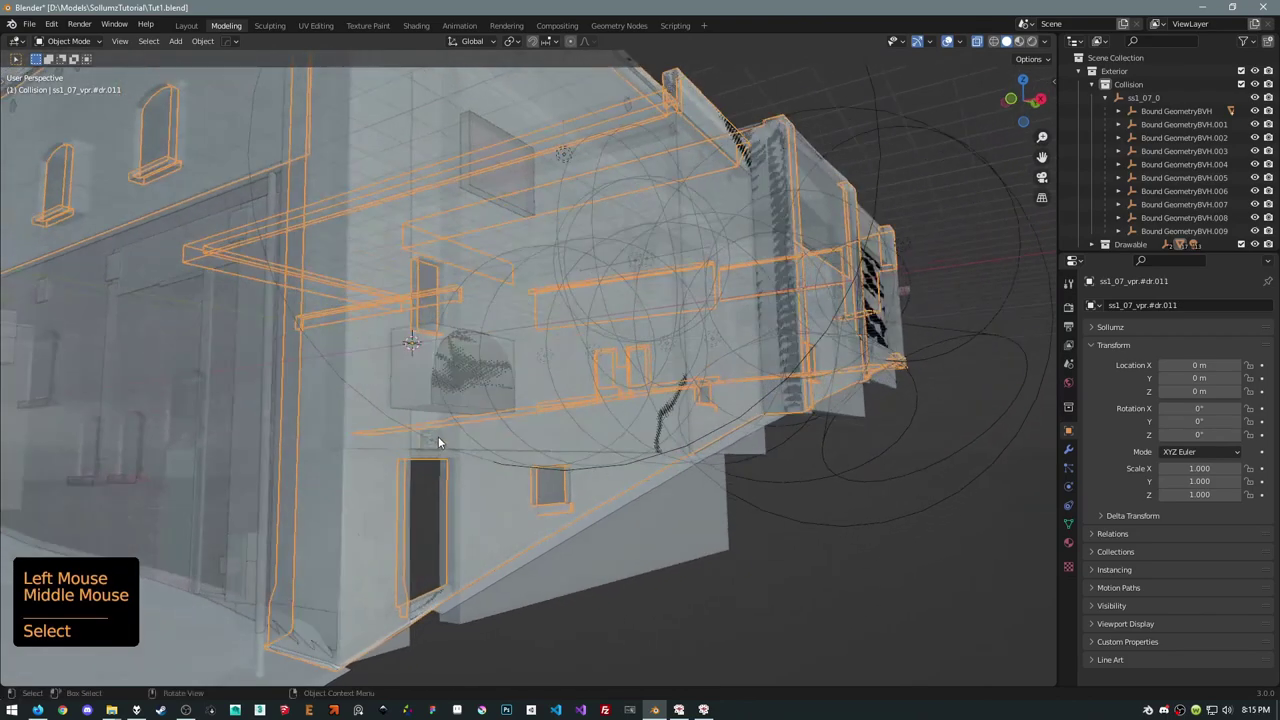
pyautogui.click(1091, 87)
pyautogui.click(1124, 99)
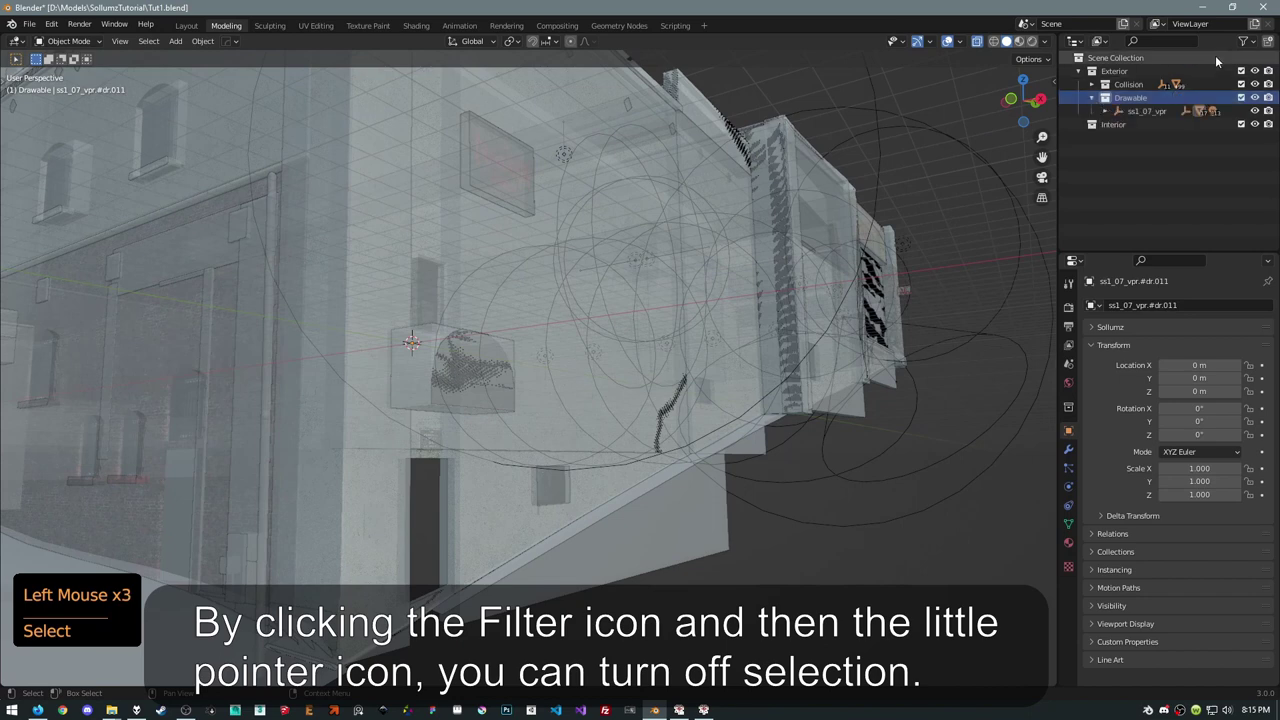
pyautogui.click(1252, 41)
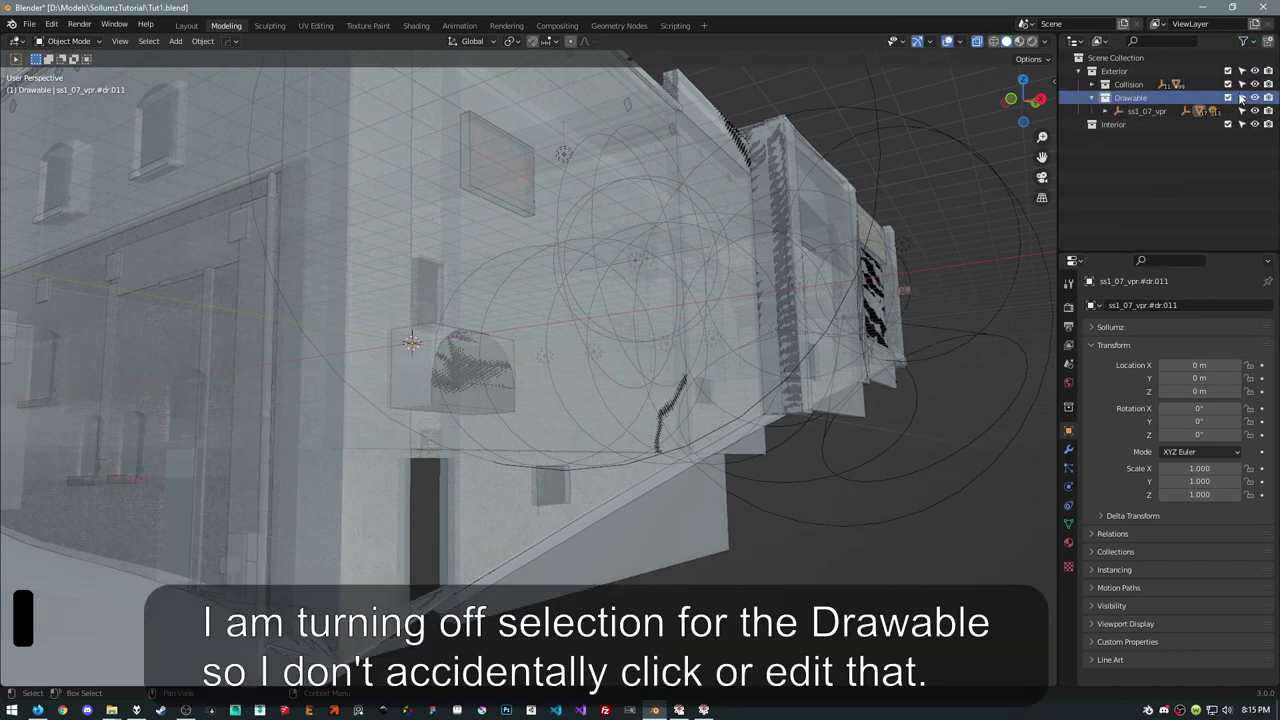
pyautogui.click(1246, 100)
pyautogui.click(1097, 97)
pyautogui.click(530, 520)
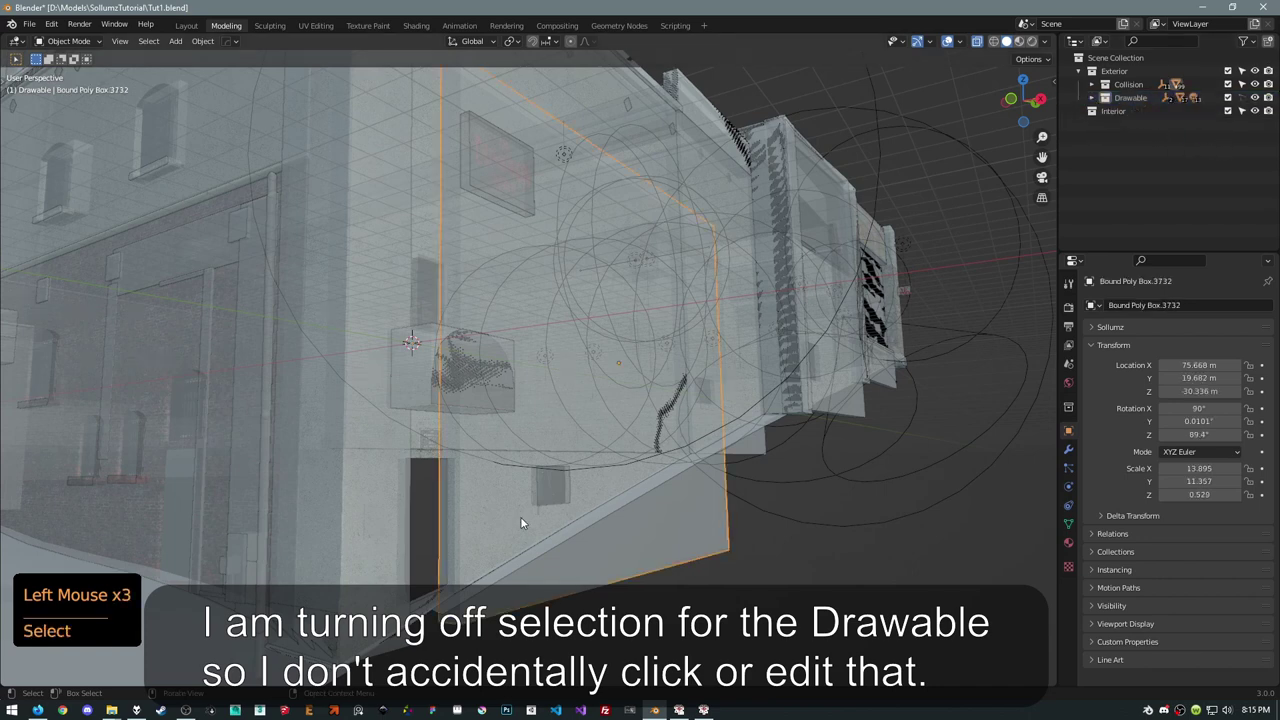
# Nudge the upper wall collision box slightly lower and orbit toward the second door
pyautogui.click(430, 448)
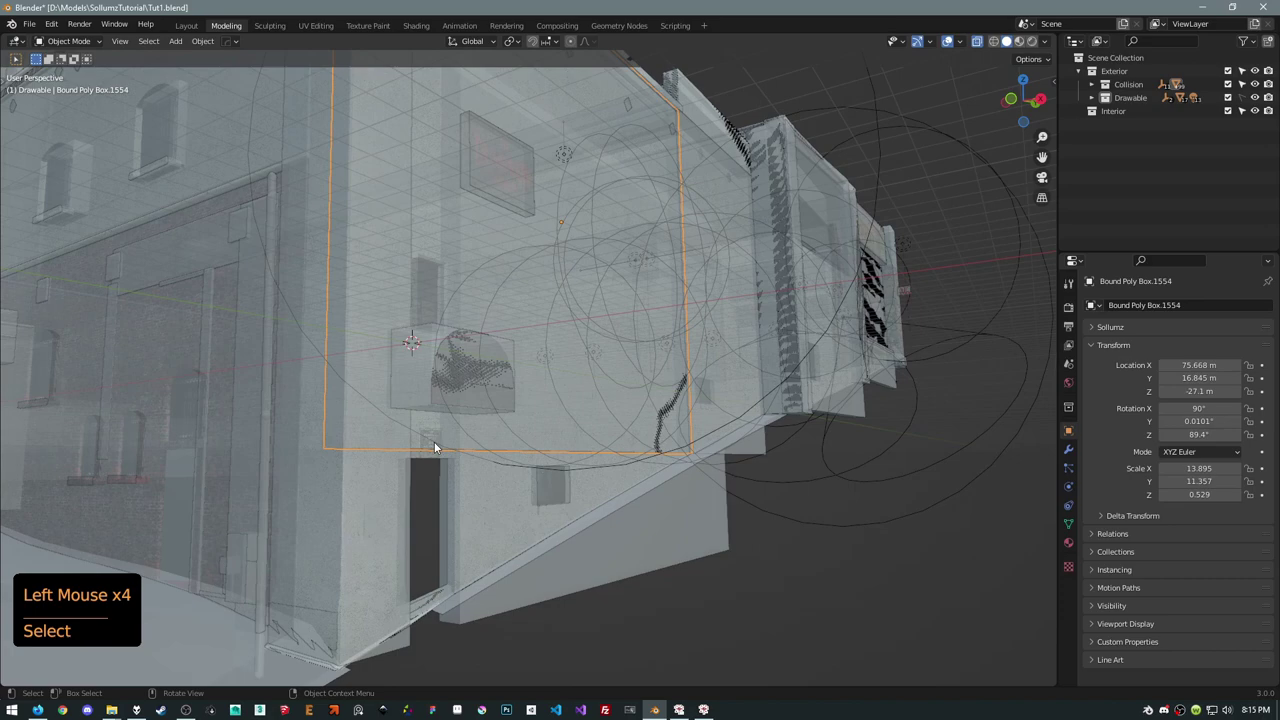
pyautogui.middleClick(472, 424)
pyautogui.middleClick(631, 214)
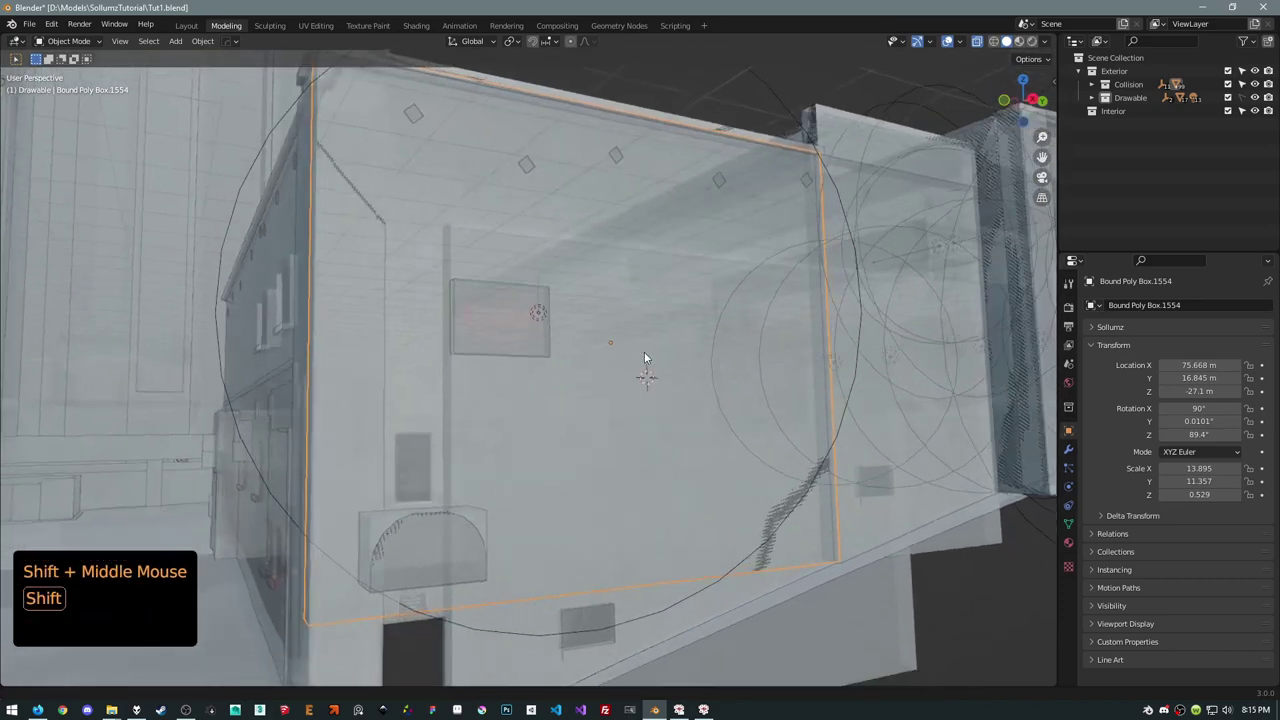
pyautogui.press('g')
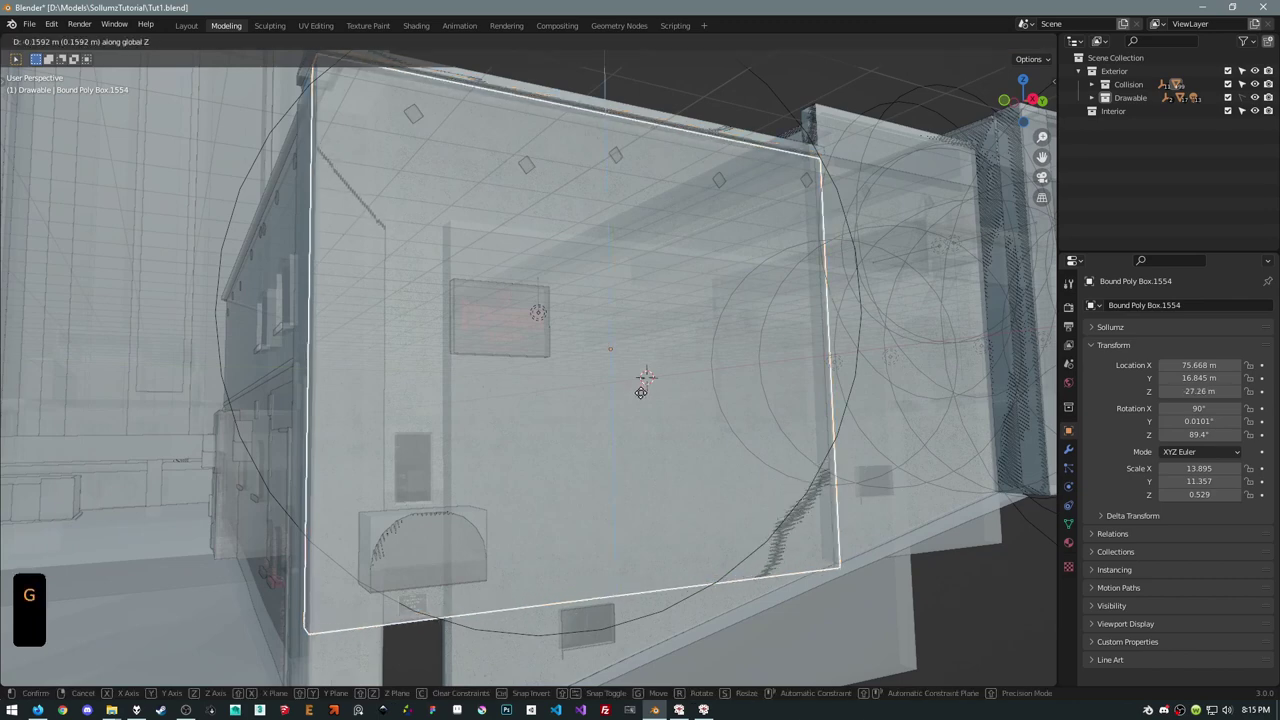
pyautogui.middleClick(520, 372)
pyautogui.middleClick(509, 410)
pyautogui.middleClick(444, 481)
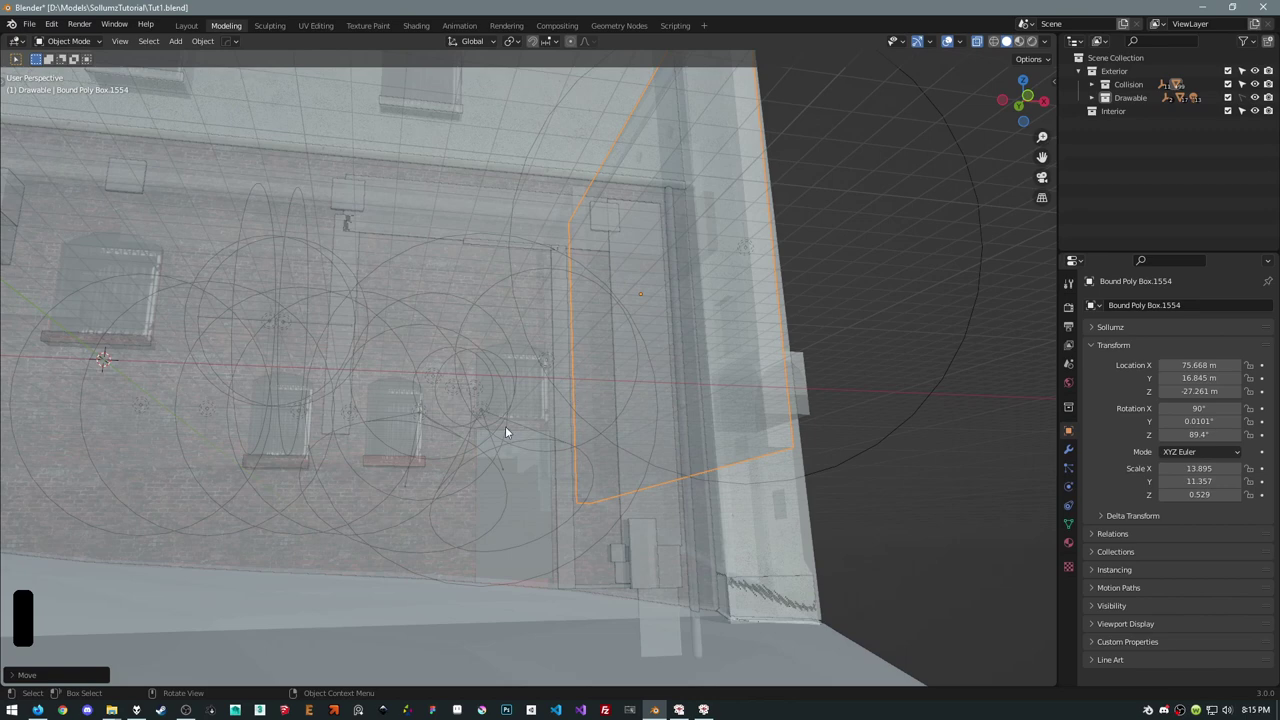
# Scale the box by the second door, duplicate it and fit a 1.528 by 10.948 section above the doorway
pyautogui.click(522, 478)
pyautogui.middleClick(545, 413)
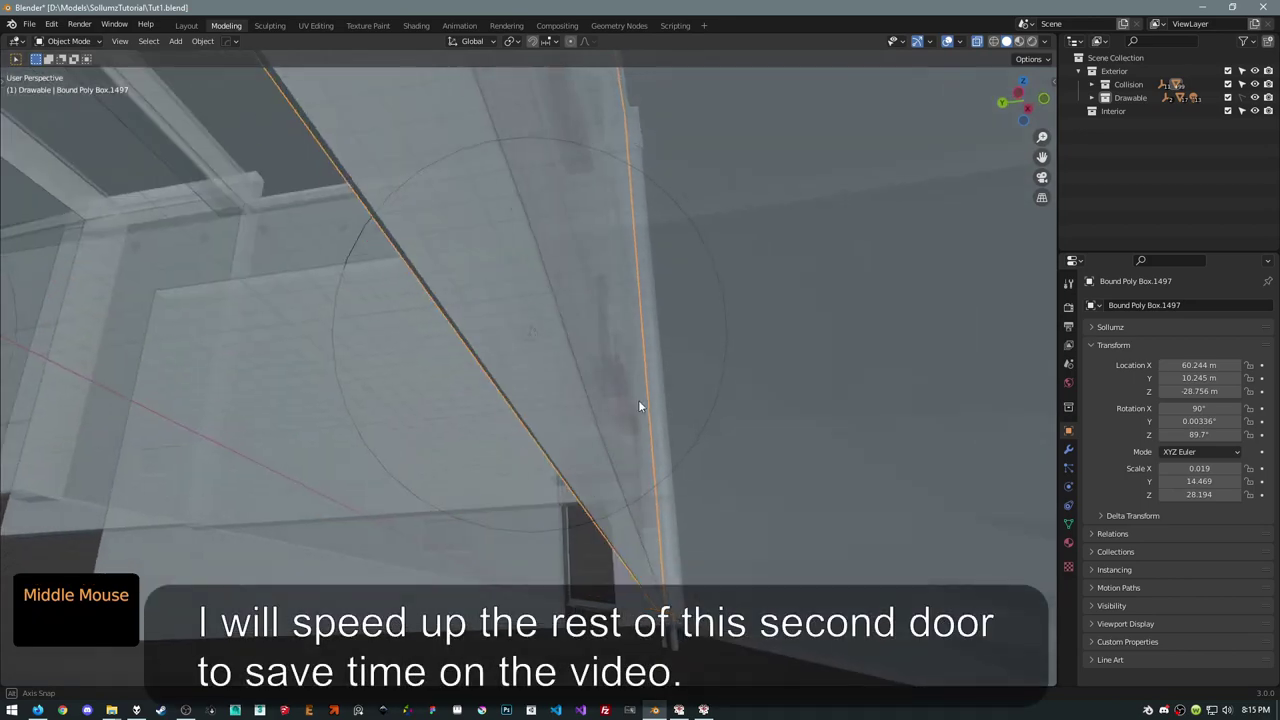
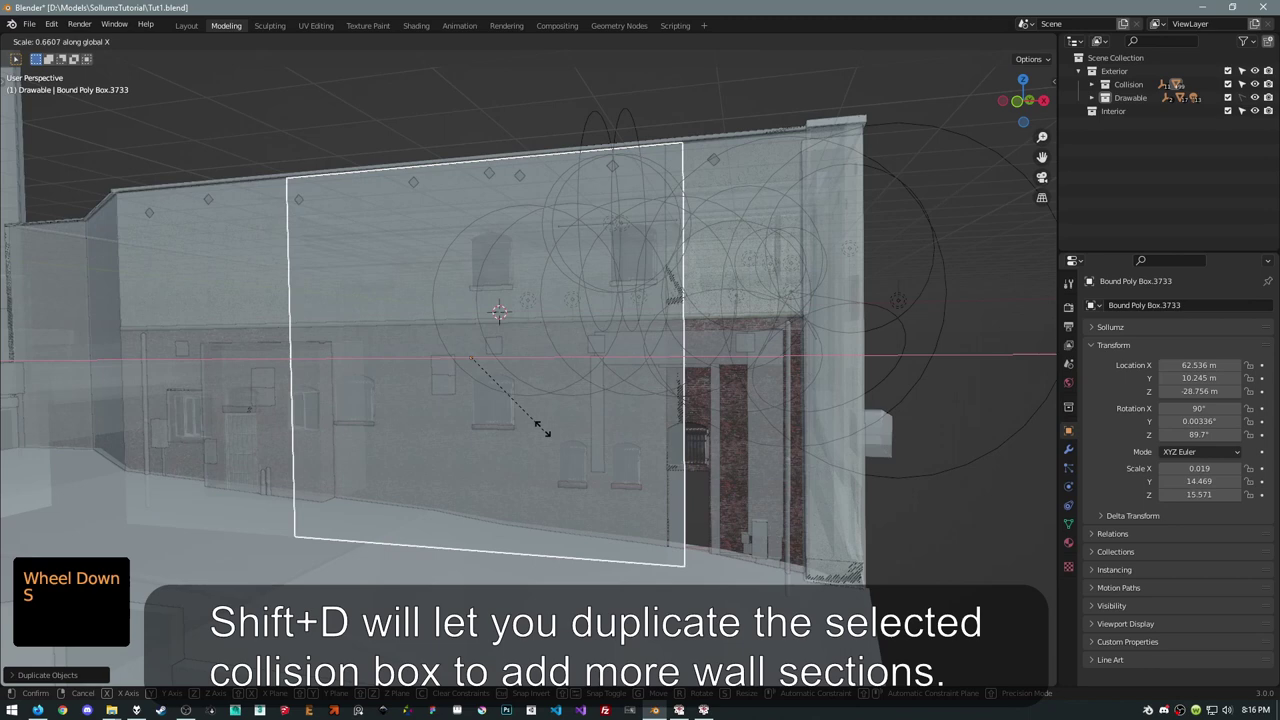
pyautogui.press('g')
pyautogui.press('s')
pyautogui.press('g')
pyautogui.press('shift+d')
pyautogui.press('s')
pyautogui.press('s')
pyautogui.press('g')
pyautogui.middleClick(722, 420)
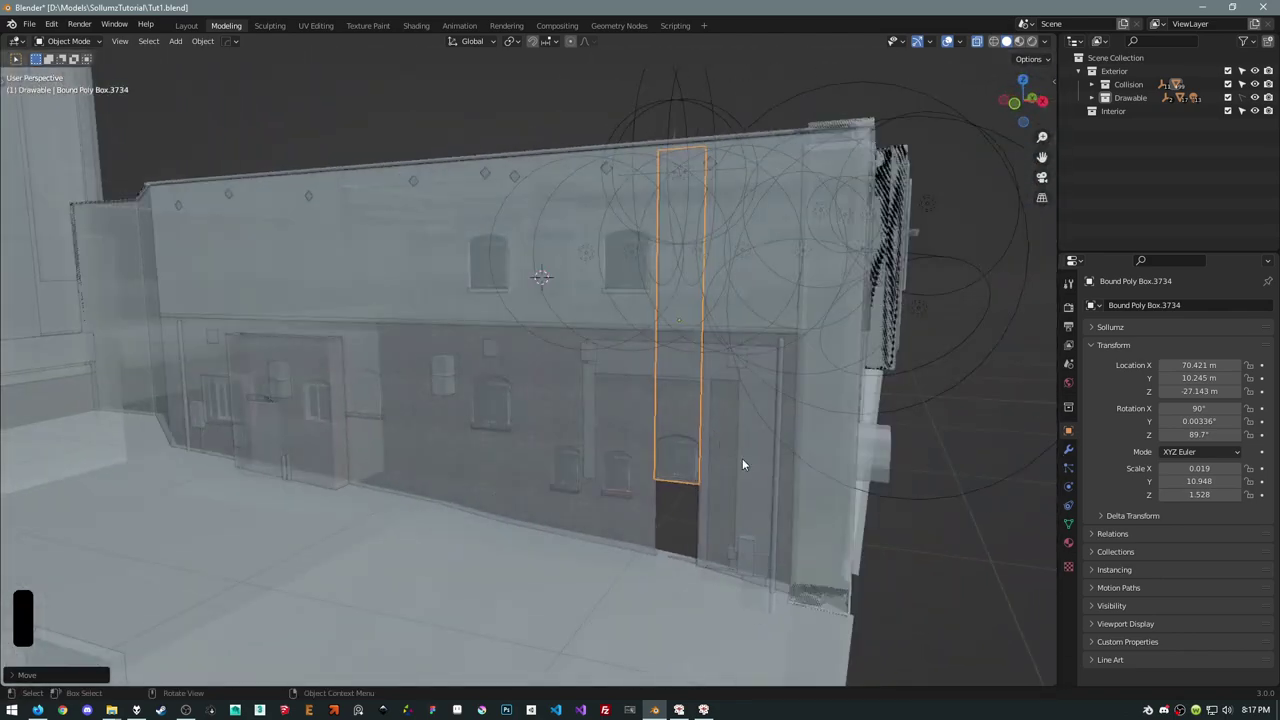
pyautogui.press('alt+z')
# Hide the Collision collection to check the textured building's side wall and front
pyautogui.middleClick(883, 400)
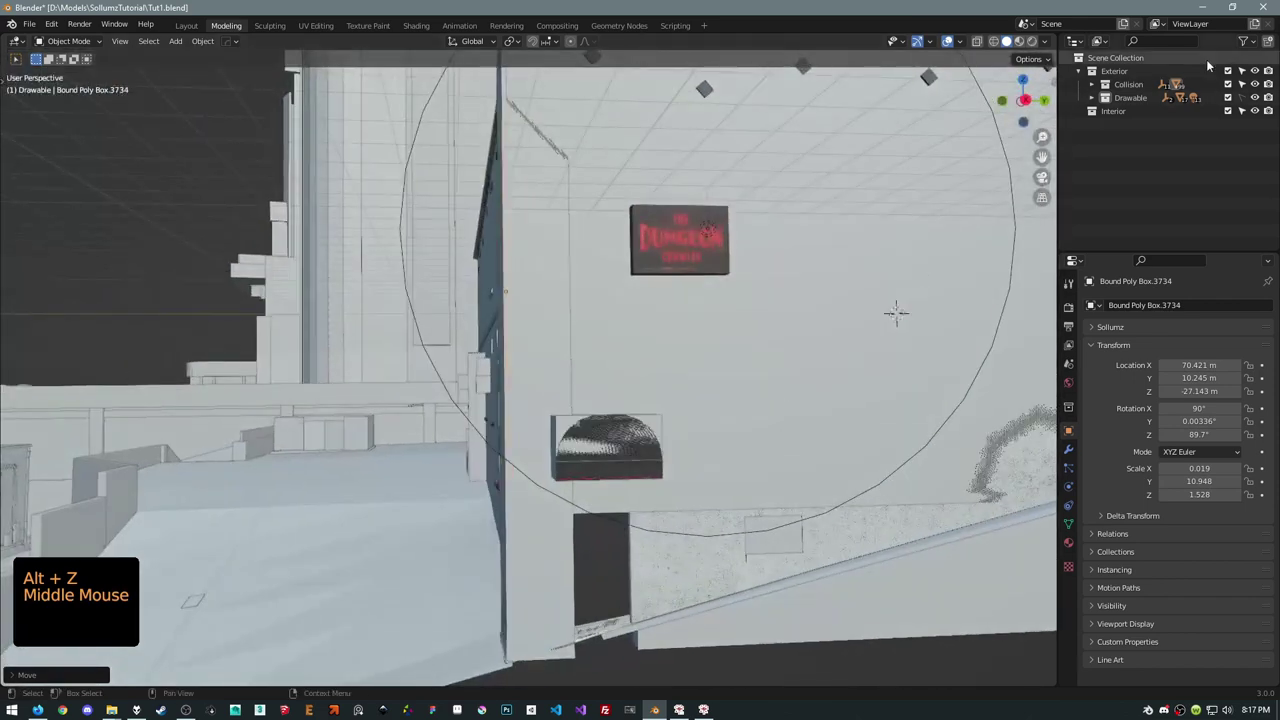
pyautogui.click(1261, 88)
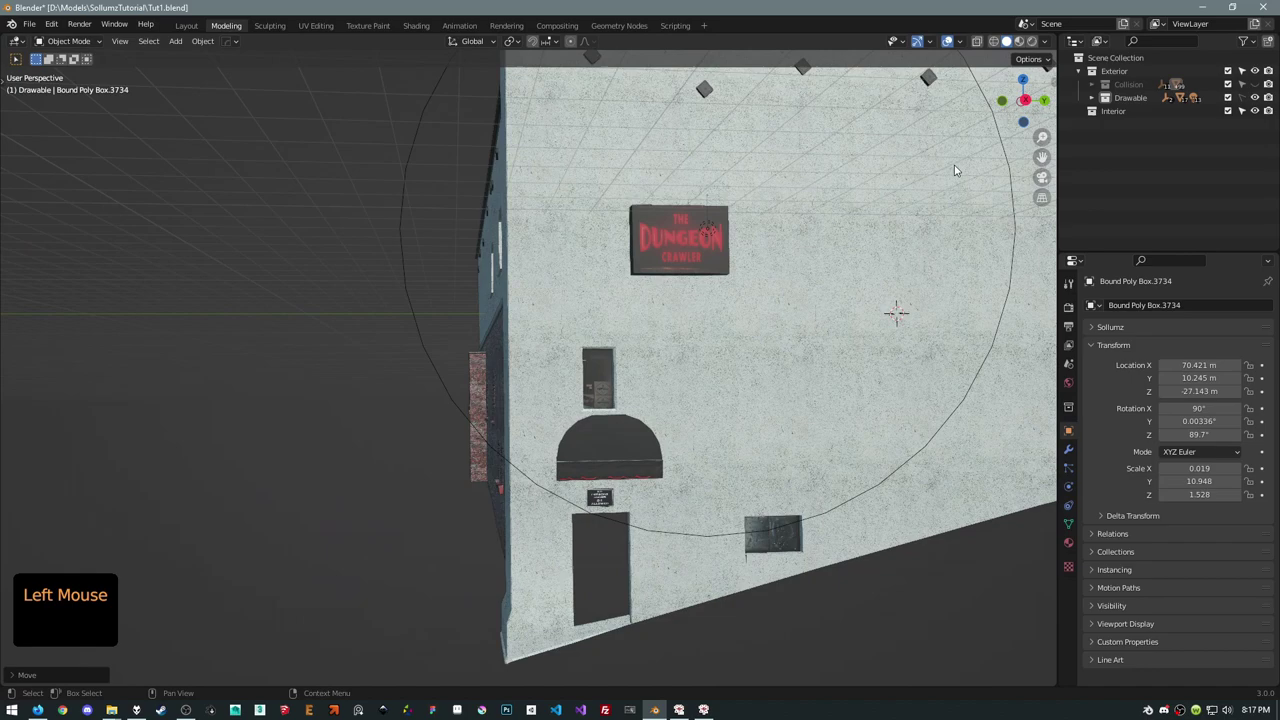
pyautogui.middleClick(747, 237)
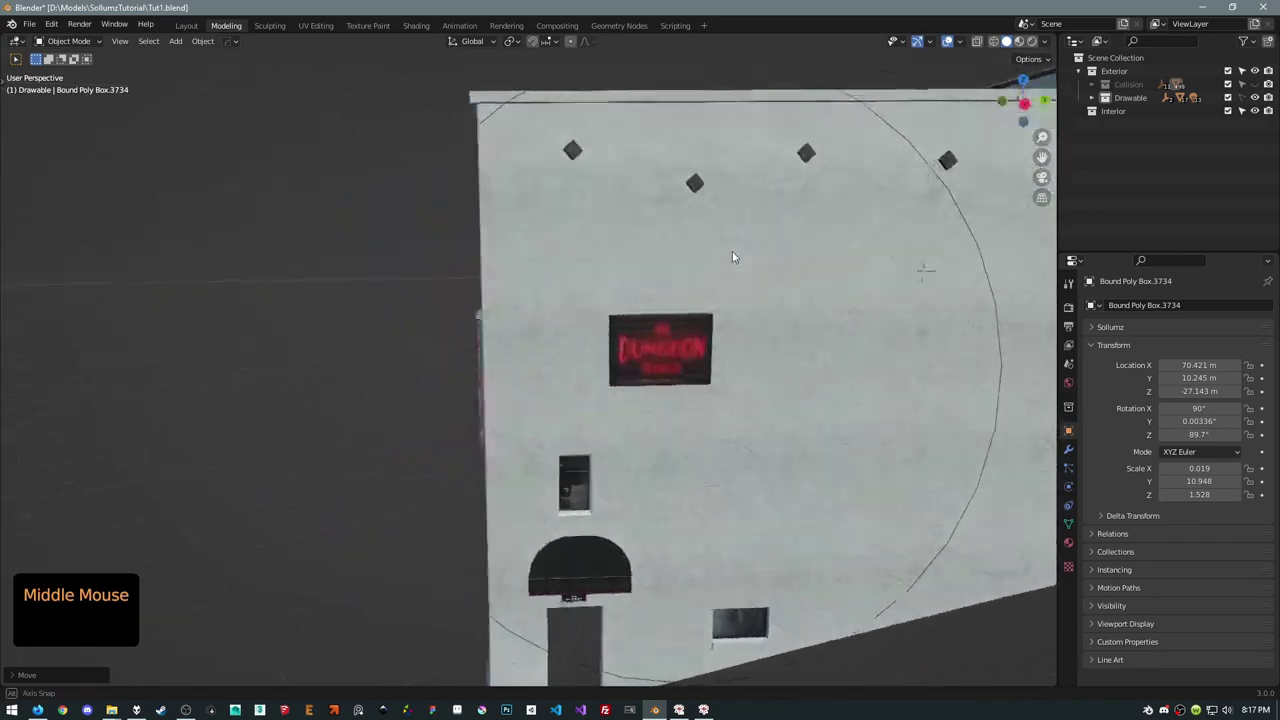
pyautogui.scroll(-3)
pyautogui.scroll(-3)
pyautogui.middleClick(647, 291)
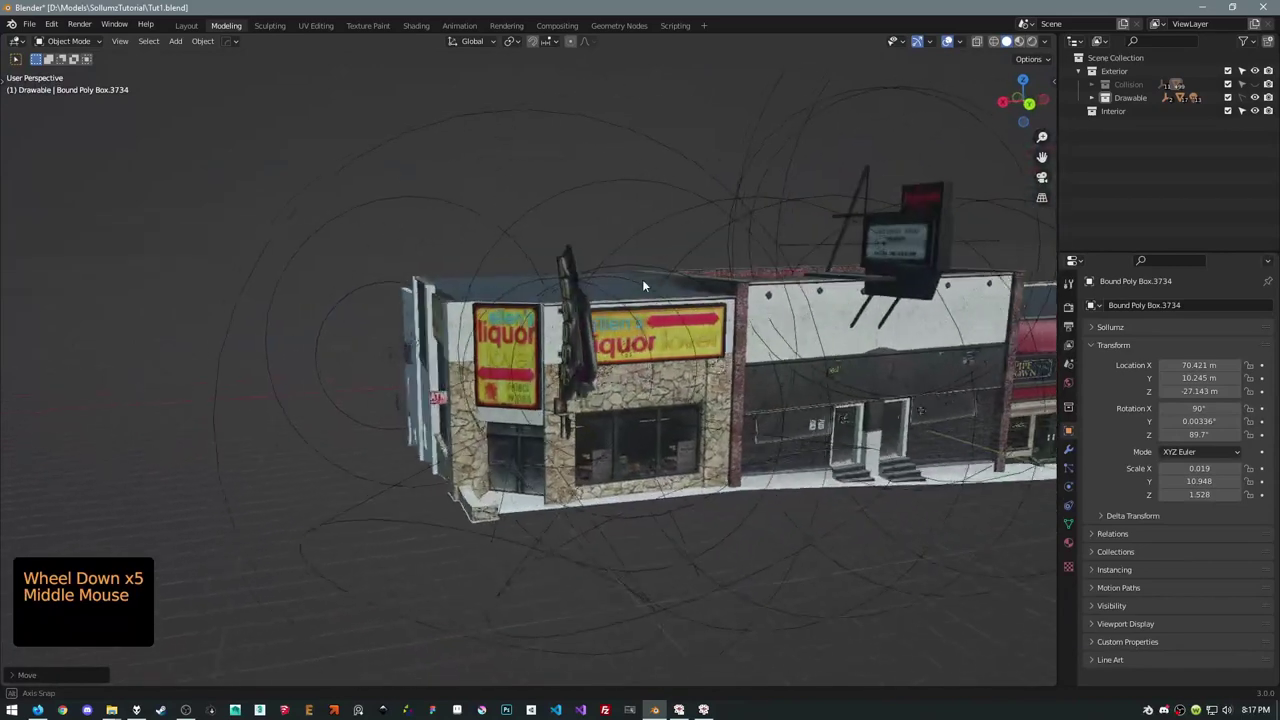
# Show the Collision collection again and hide Drawable, leaving only the collision boxes
pyautogui.click(1257, 87)
pyautogui.click(1257, 87)
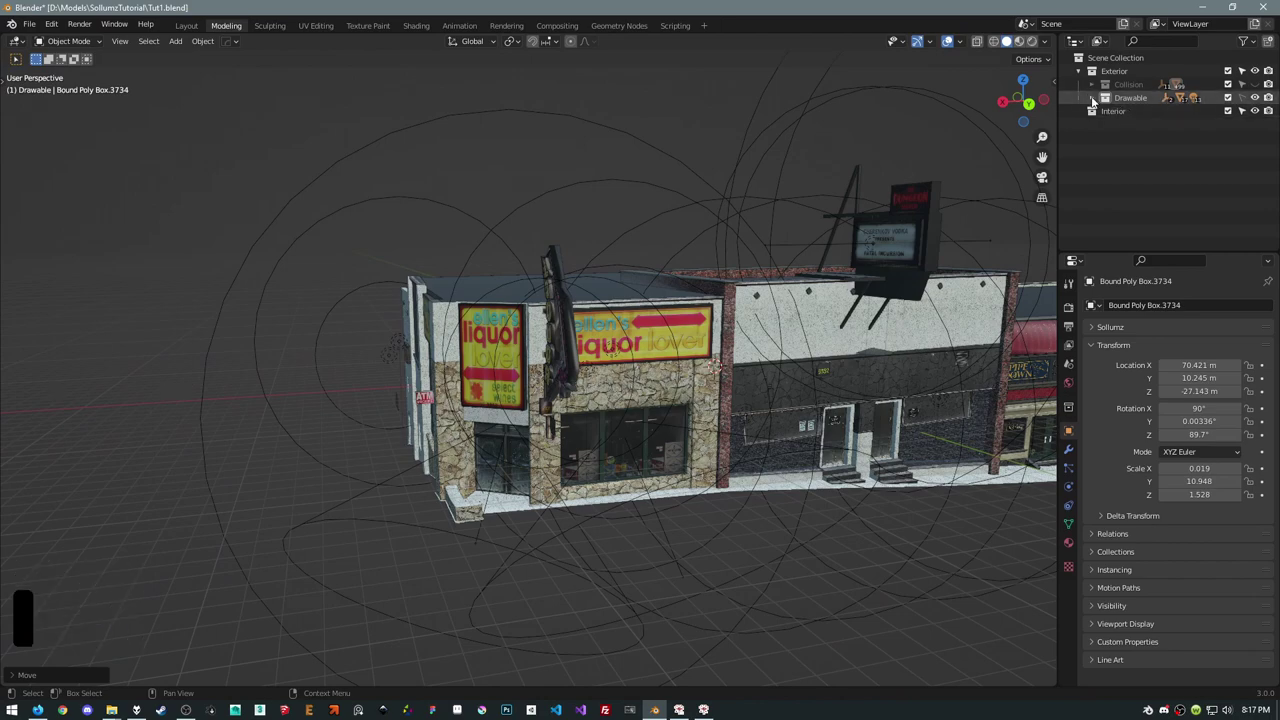
pyautogui.click(1256, 83)
pyautogui.click(1258, 95)
pyautogui.middleClick(561, 182)
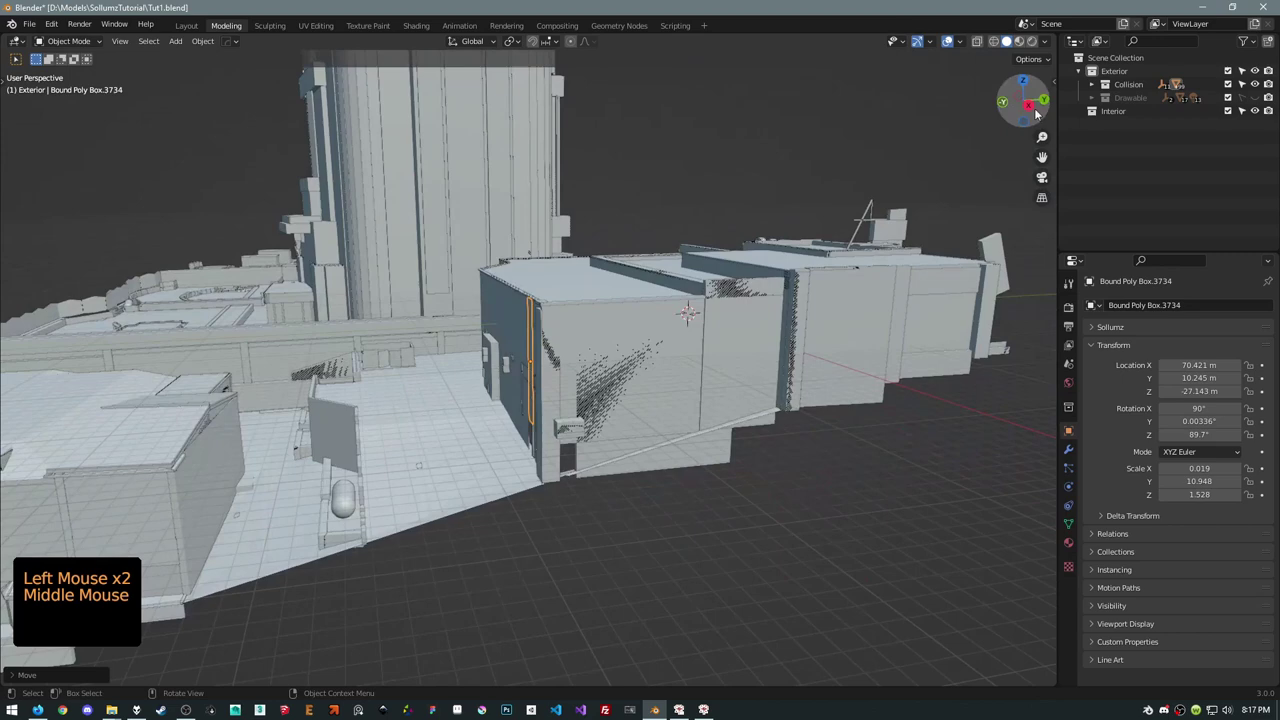
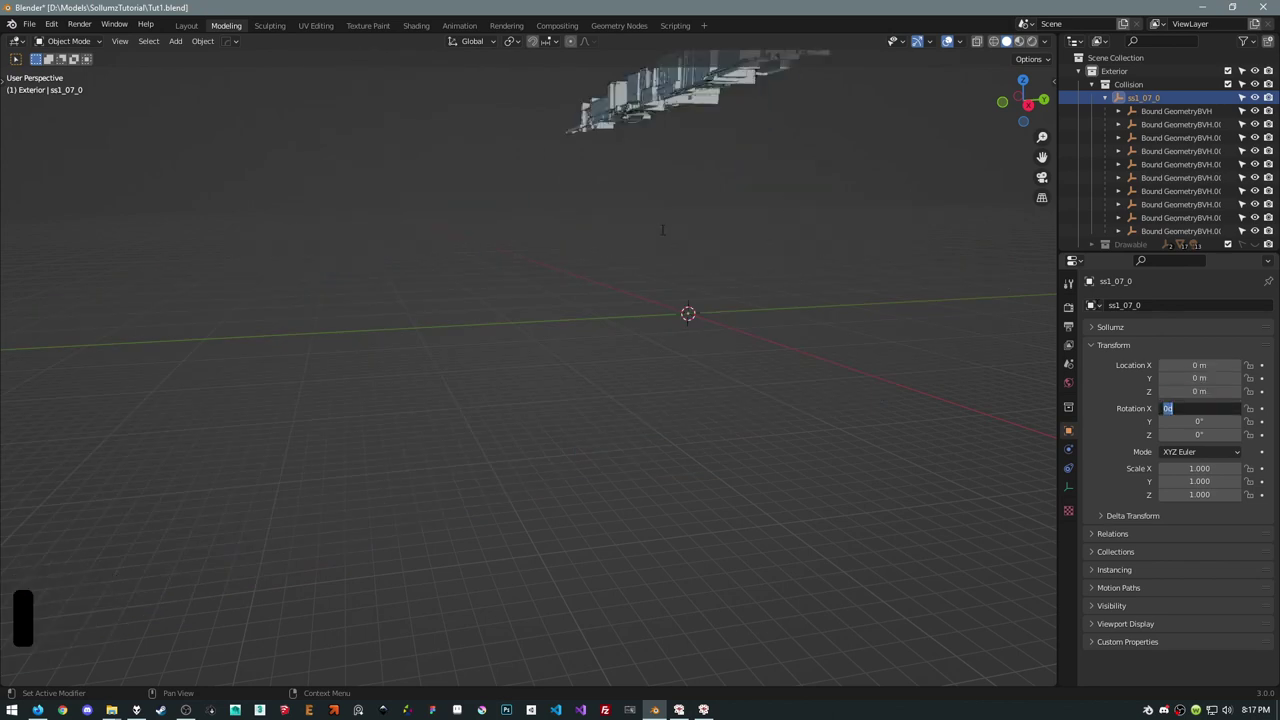
# Orbit to bring the imported ss1_07_0 collision model back into view
pyautogui.middleClick(685, 225)
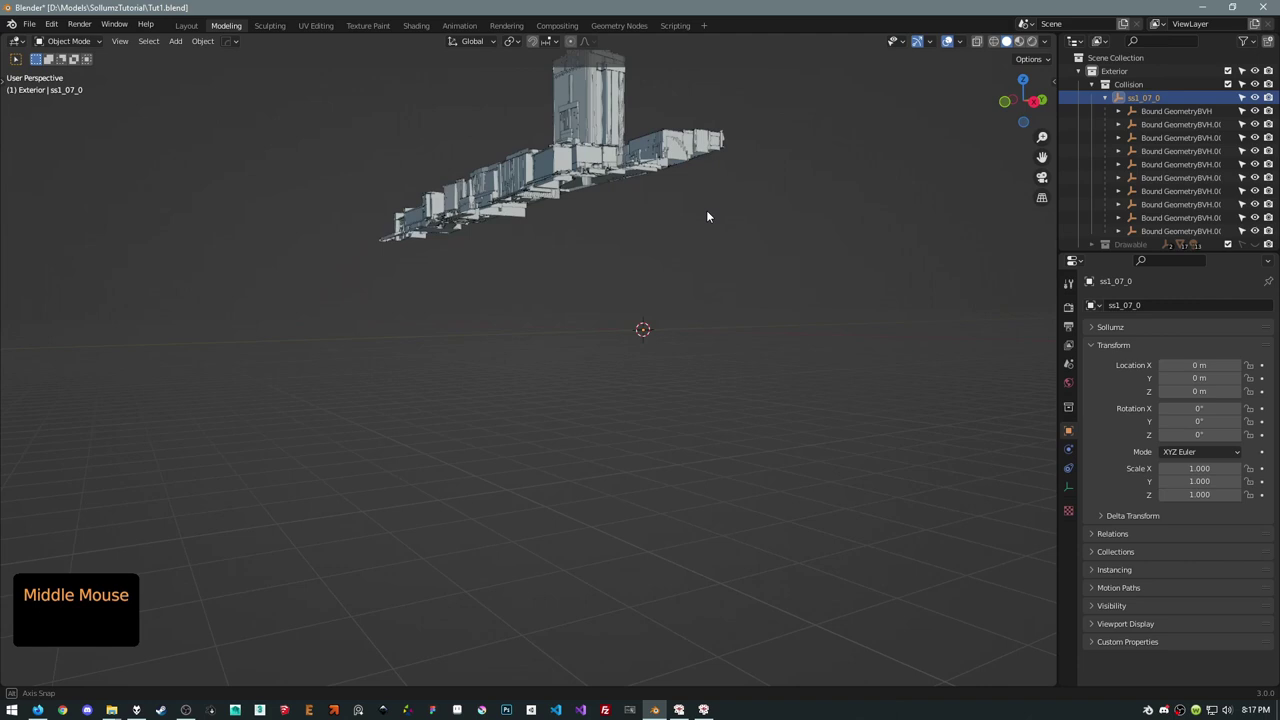
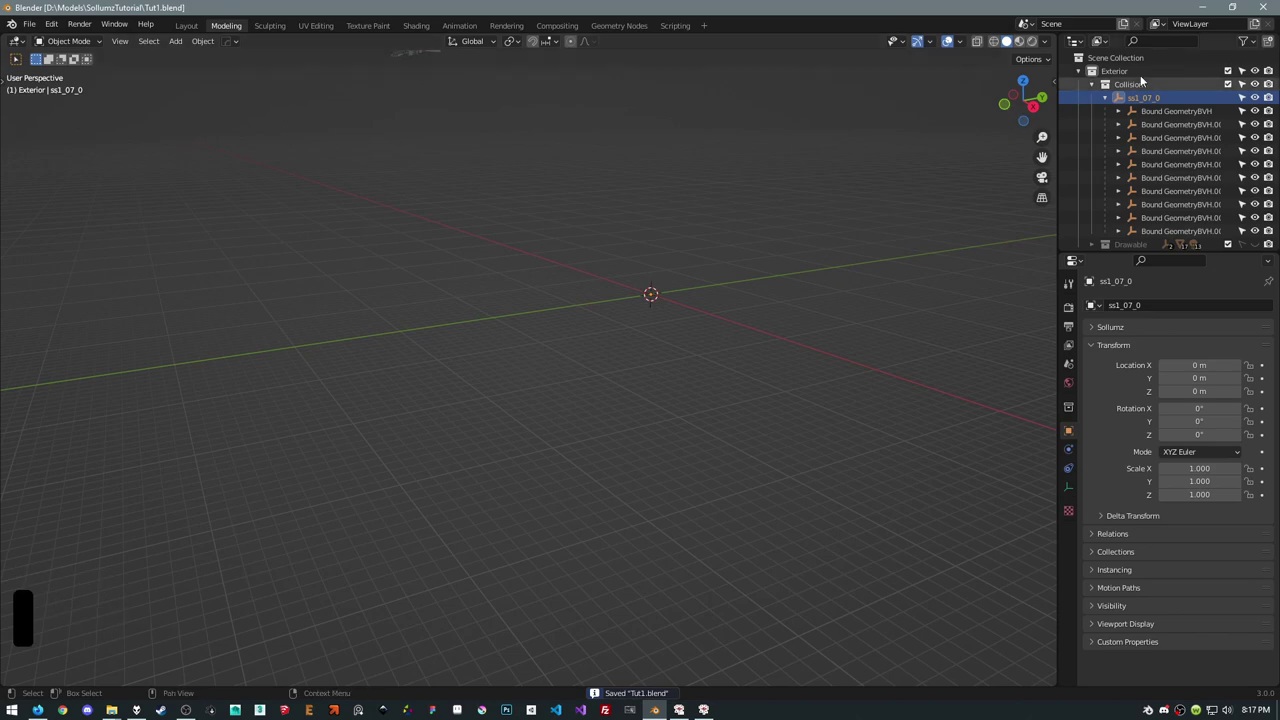
# Select the full ss1_07_0 hierarchy from the Outliner and export it as CodeWalker XML
pyautogui.rightClick(1121, 102)
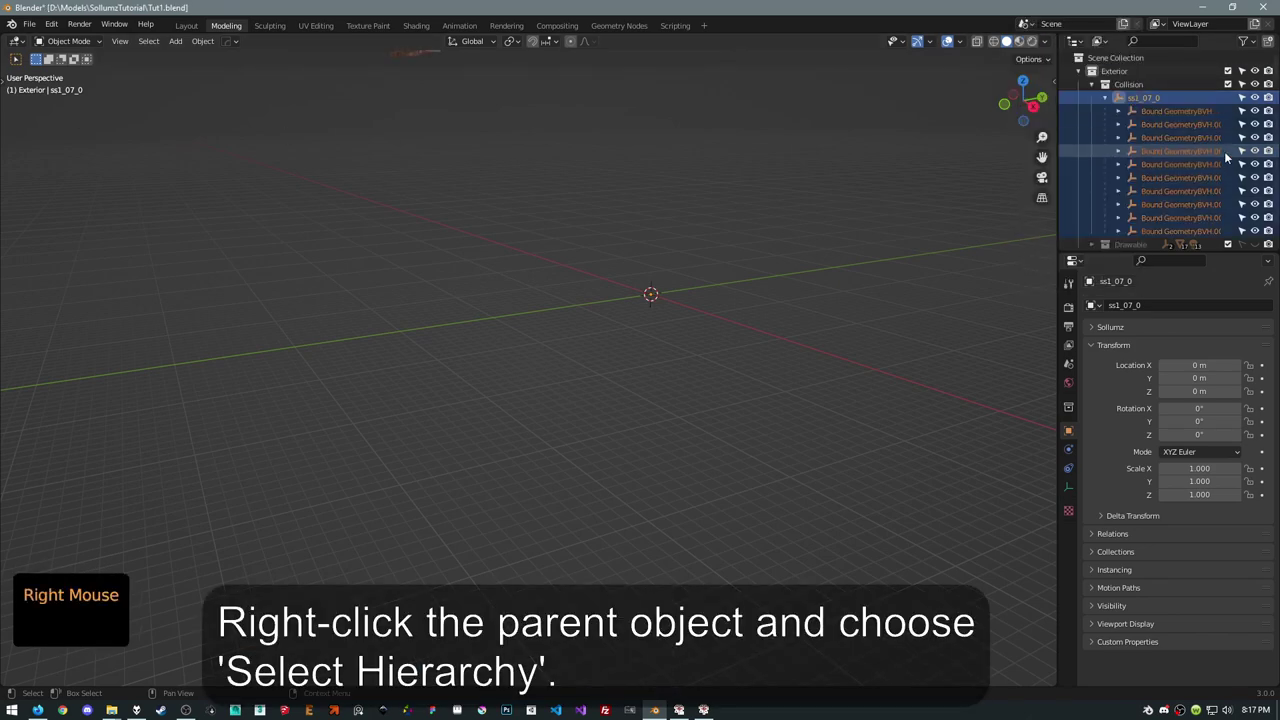
pyautogui.click(31, 25)
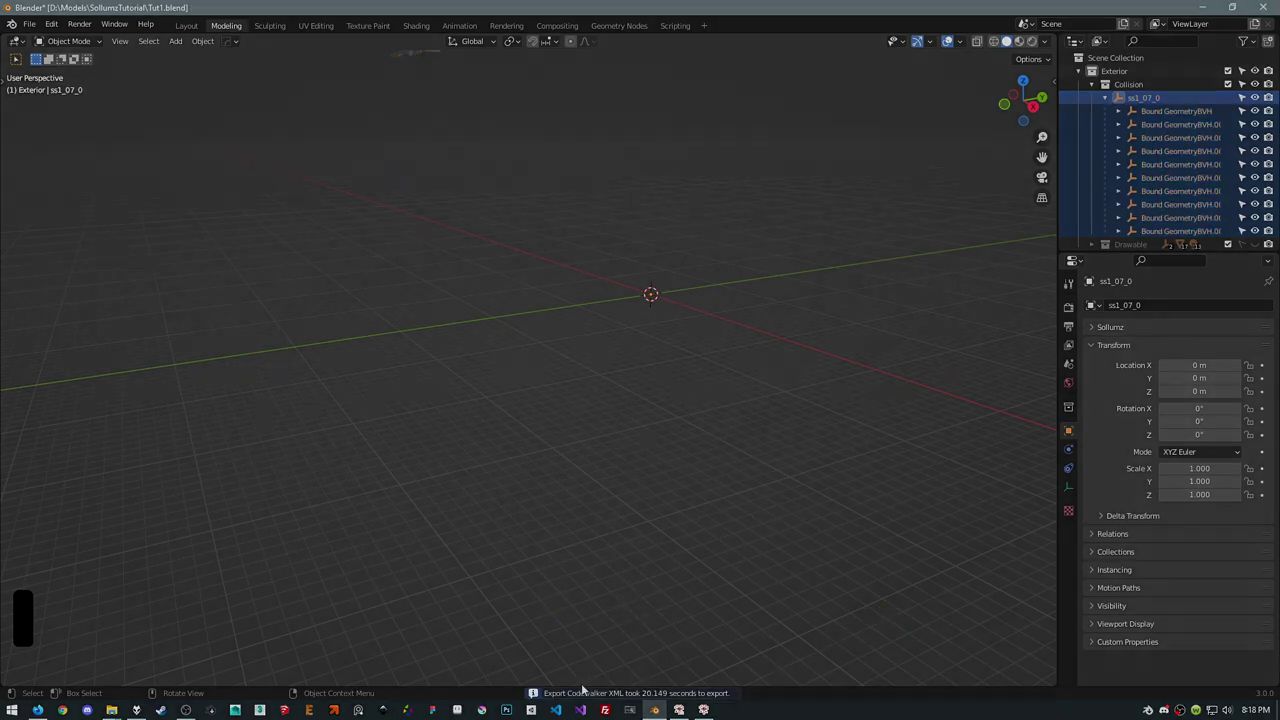
pyautogui.middleClick(649, 283)
pyautogui.click(31, 24)
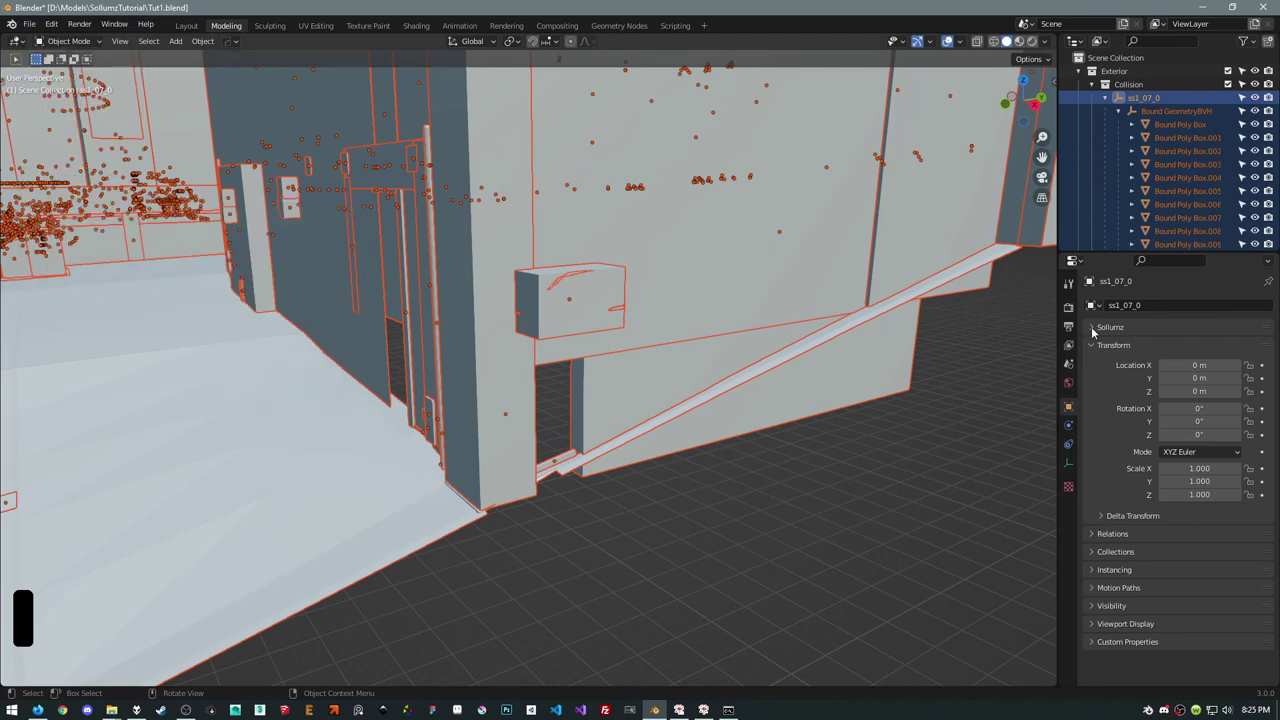
# Add a new sub-collection named LO inside the Collision collection
pyautogui.click(1109, 102)
pyautogui.click(1123, 81)
pyautogui.rightClick(1123, 81)
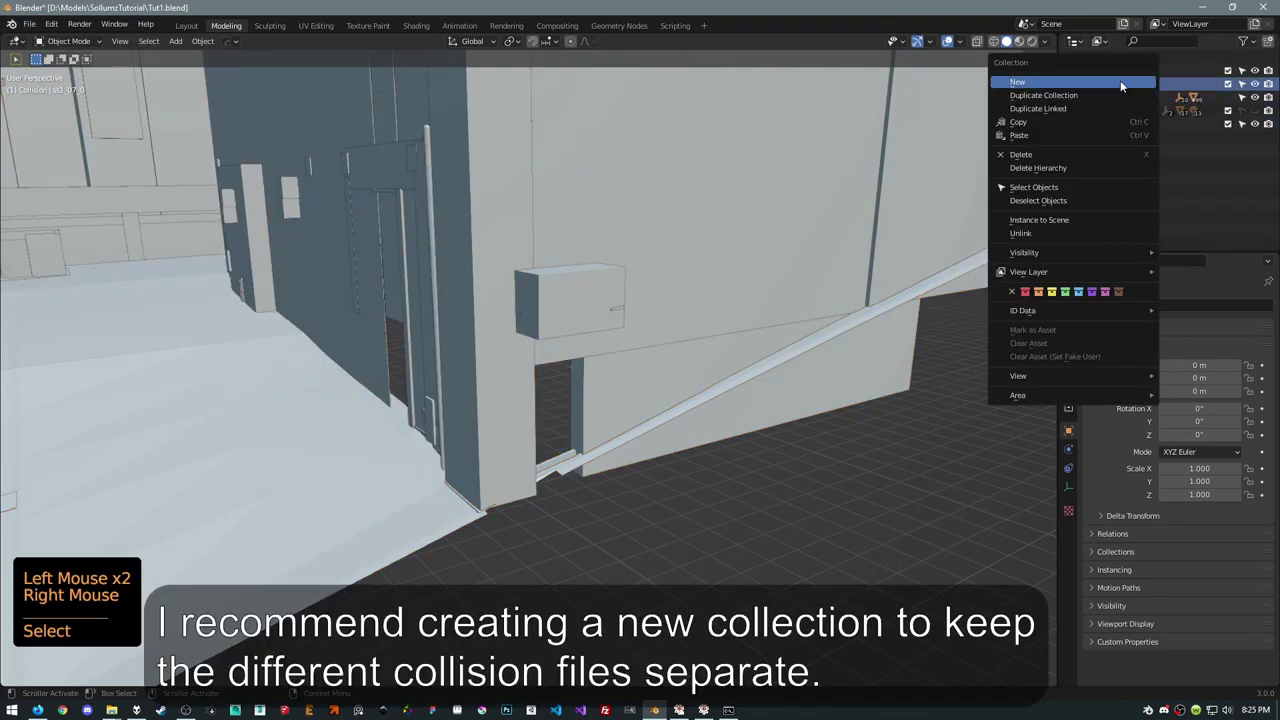
pyautogui.click(1139, 105)
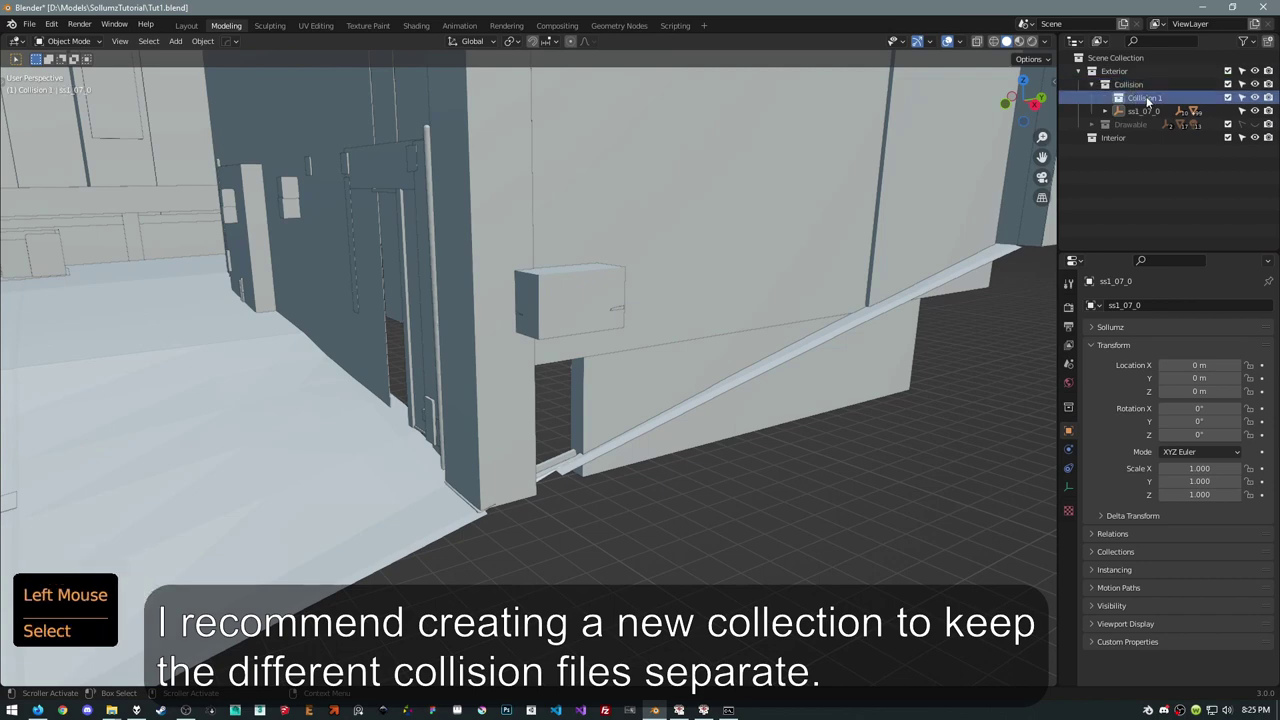
pyautogui.press('F2')
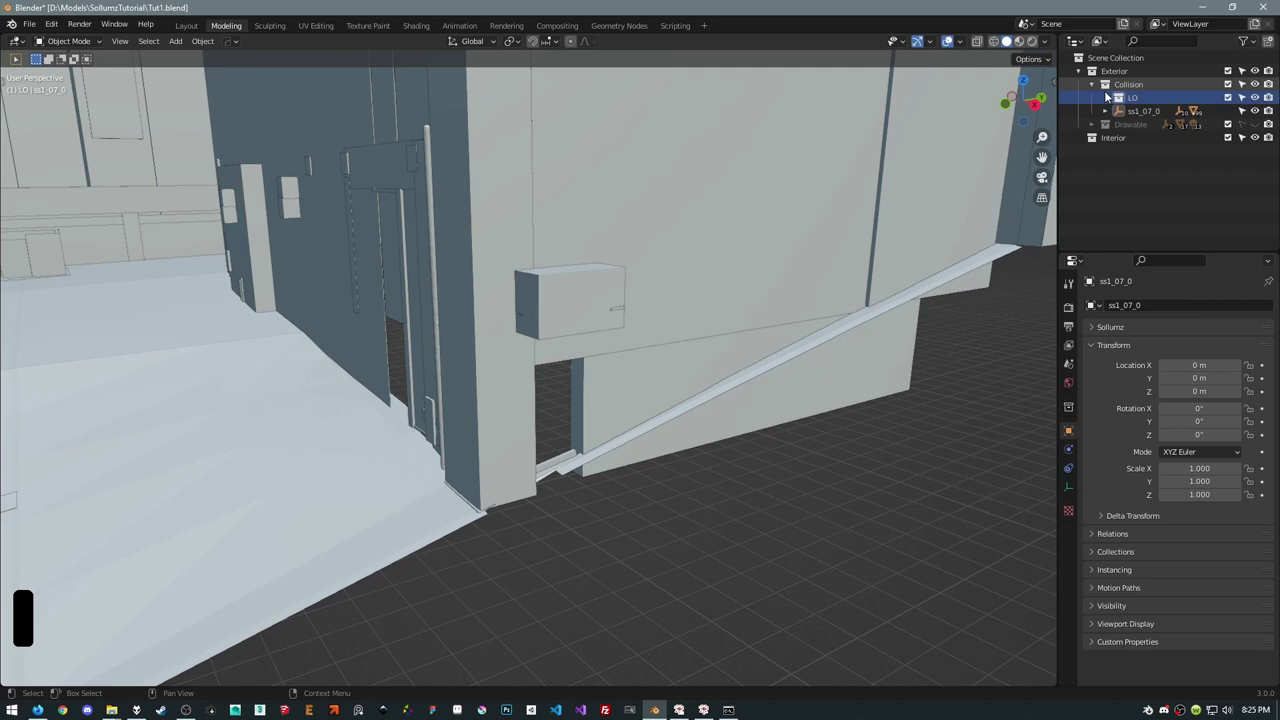
# Move the ss1_07_0 collision into LO and collapse it
pyautogui.click(1109, 117)
pyautogui.click(1123, 115)
pyautogui.rightClick(1123, 115)
pyautogui.click(1120, 110)
pyautogui.click(1061, 225)
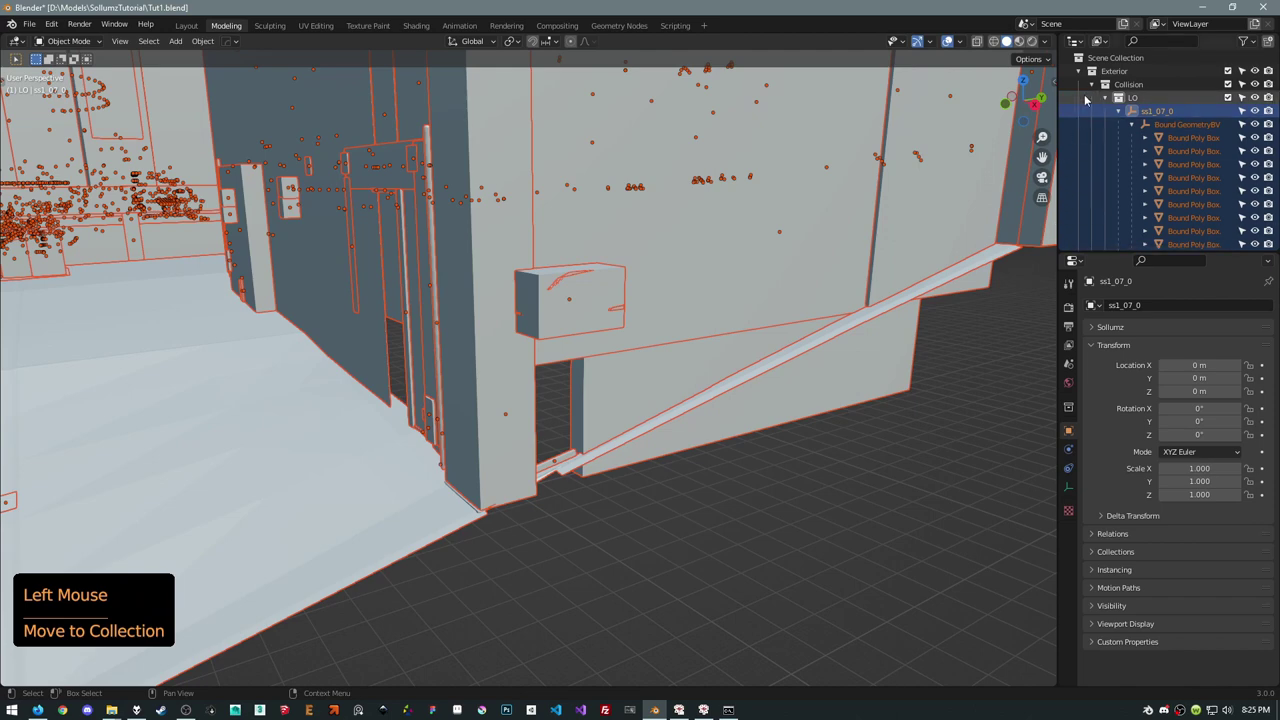
pyautogui.click(1107, 97)
# Add a second sub-collection named HI inside Collision
pyautogui.click(1111, 91)
pyautogui.rightClick(1111, 91)
pyautogui.click(1136, 111)
pyautogui.press('F2')
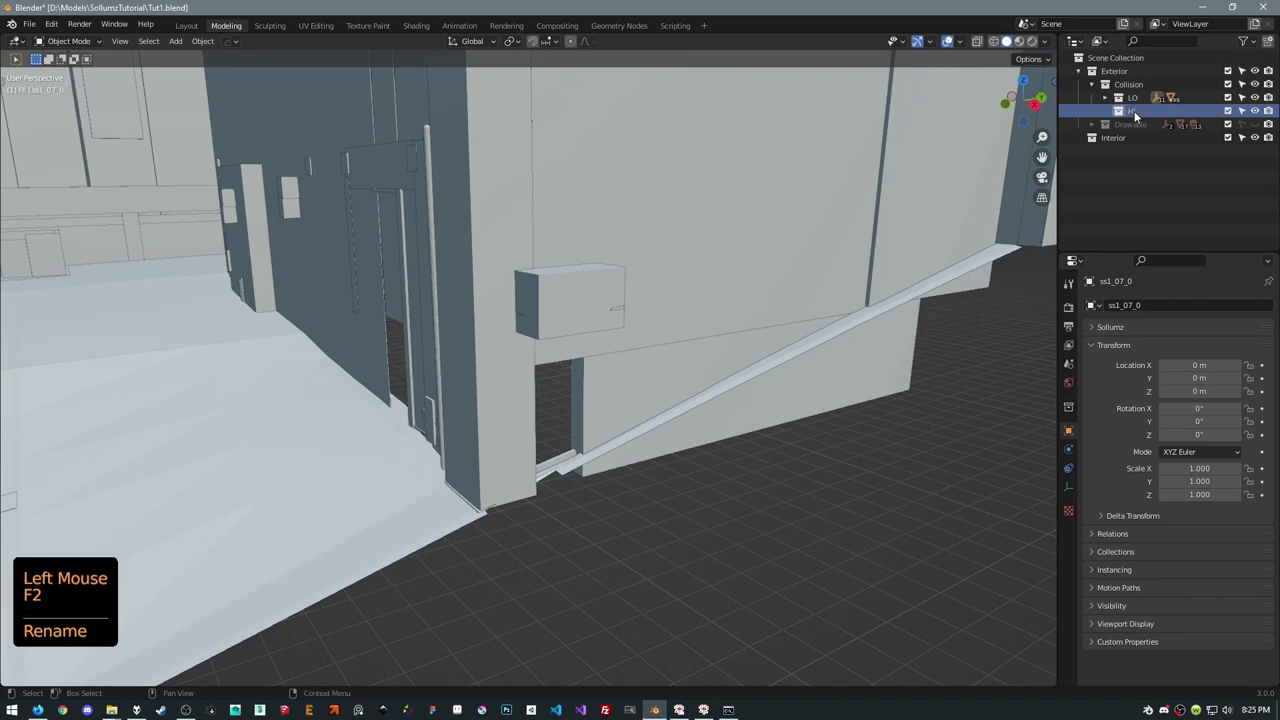
pyautogui.click(1136, 111)
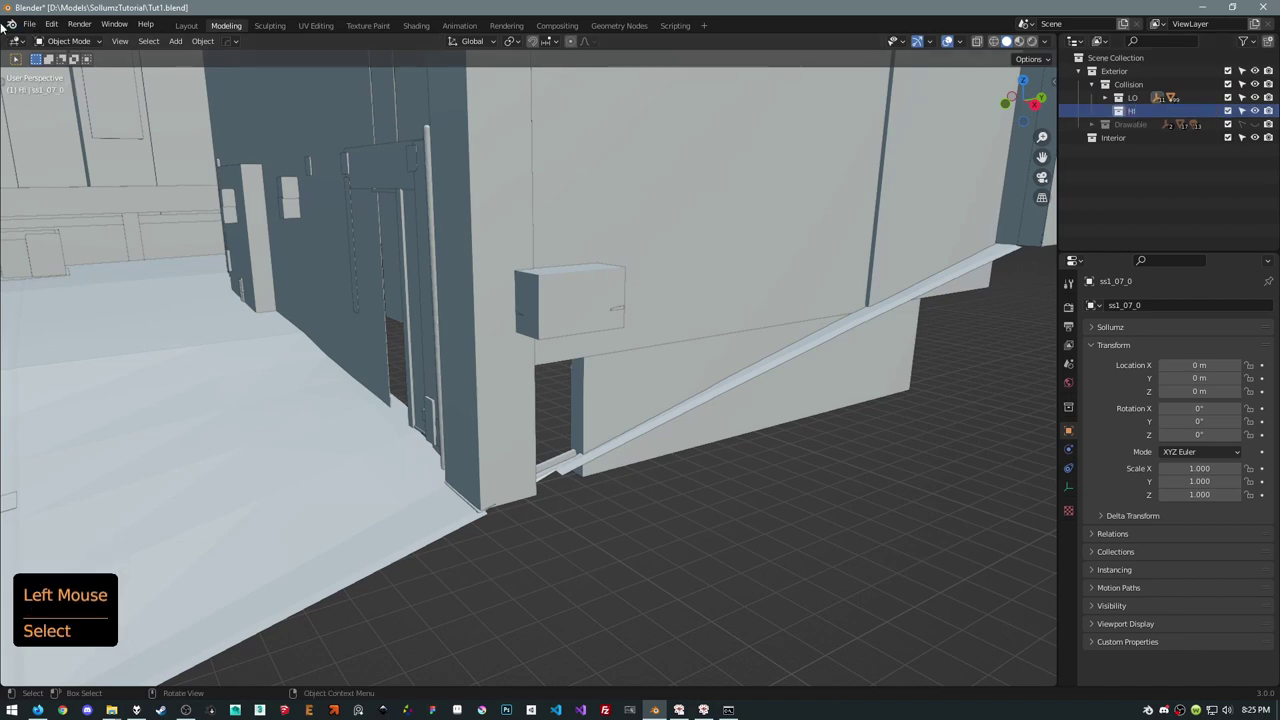
# Import the hi@ss1_07_2 high-detail collision XML into HI and hide LO
pyautogui.click(33, 27)
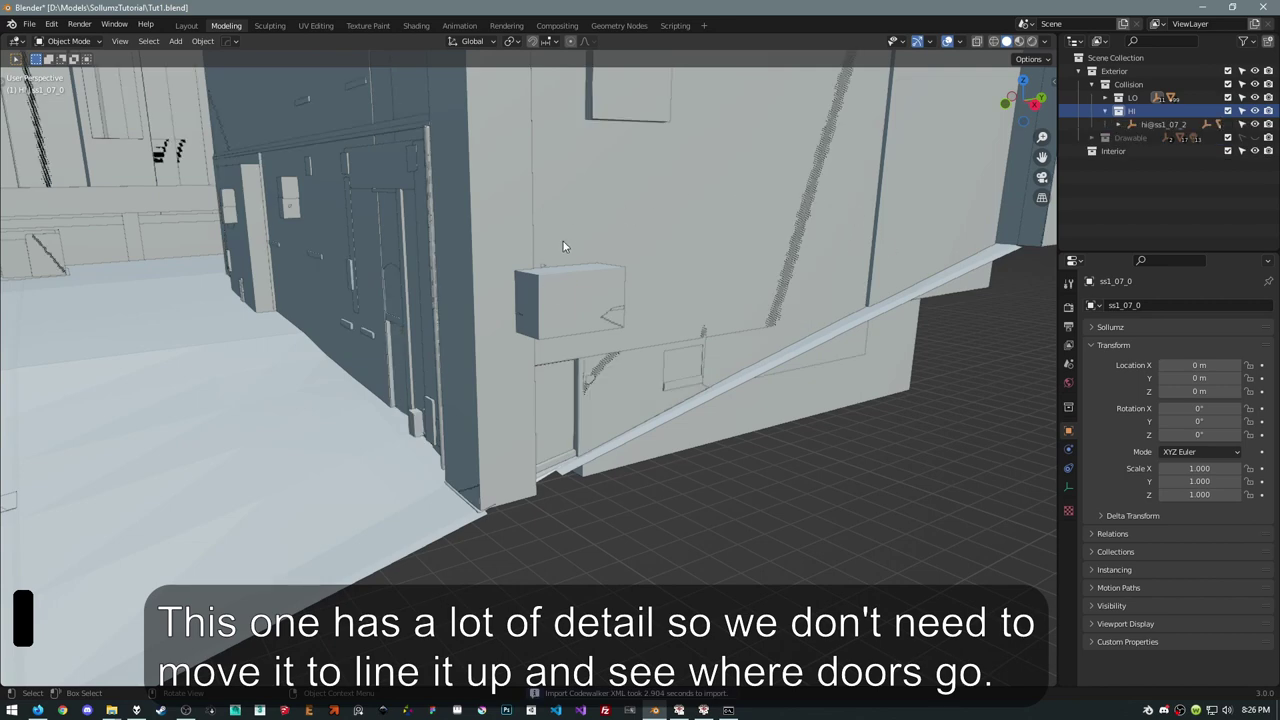
pyautogui.click(1258, 95)
pyautogui.middleClick(532, 233)
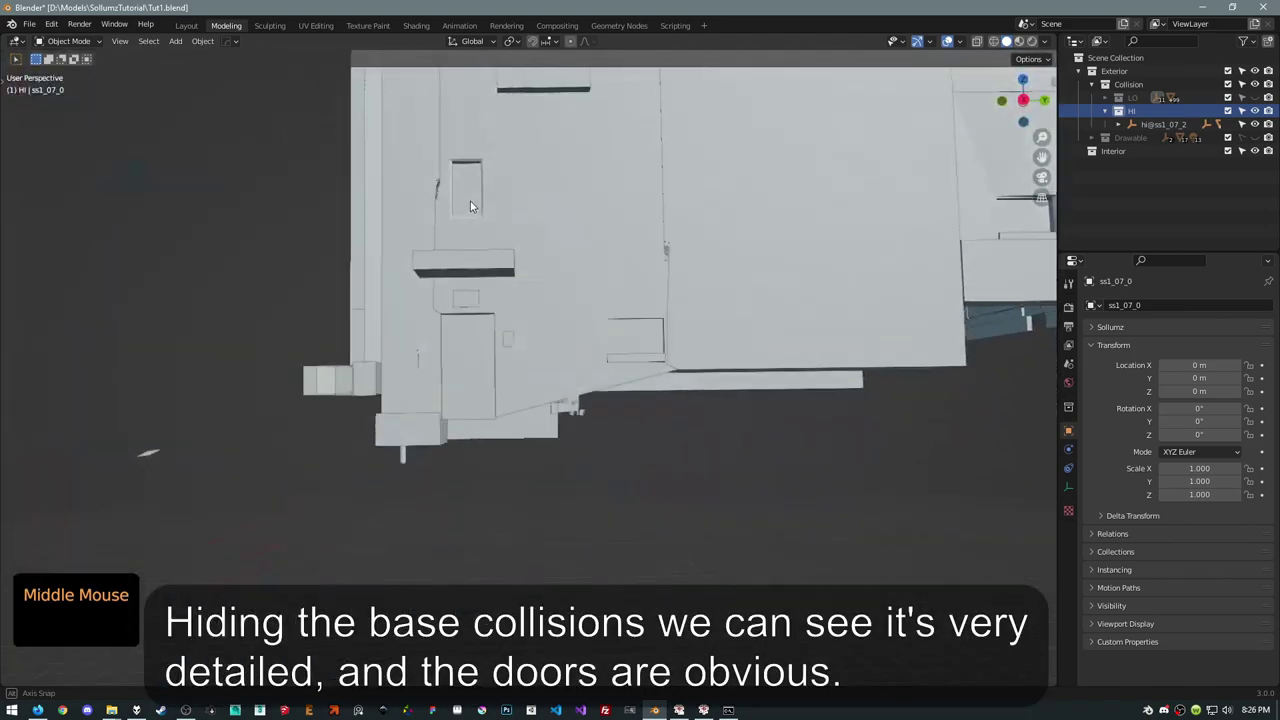
# Expand hi@ss1_07_2 and its Bound GeometryBVH to list the boxes, viewing the collision from below
pyautogui.click(1121, 122)
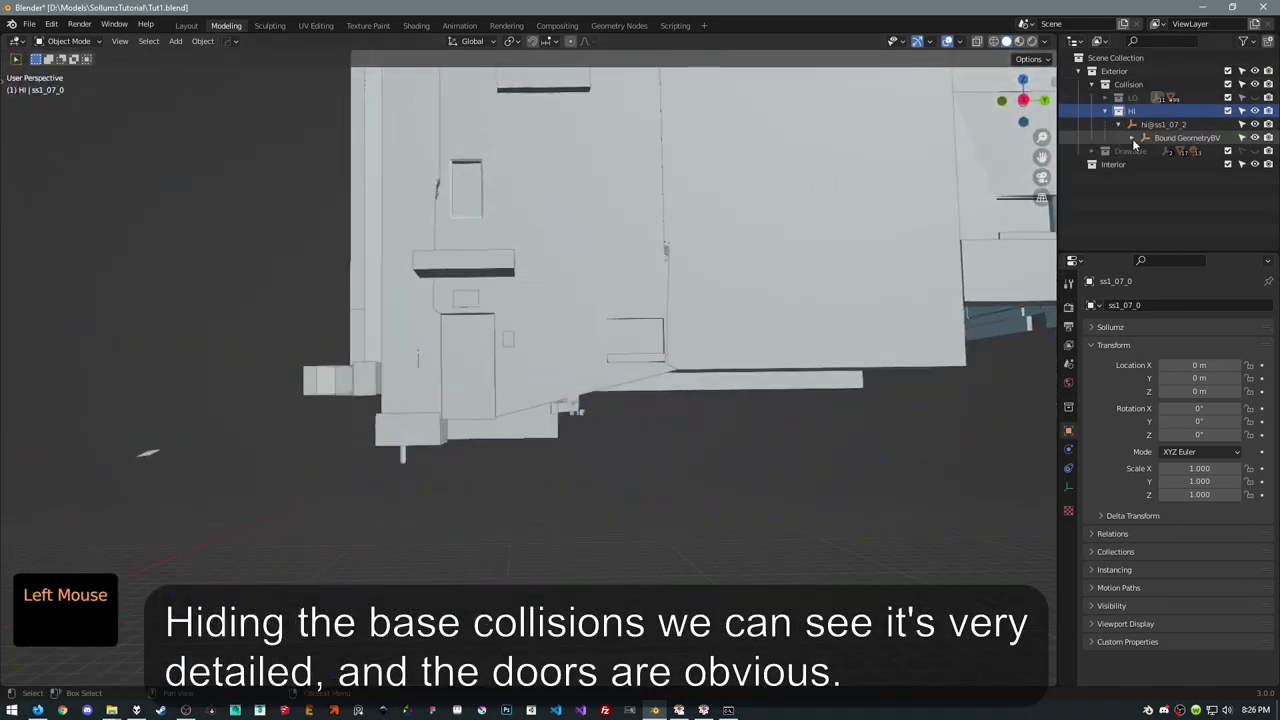
pyautogui.click(1132, 139)
pyautogui.middleClick(661, 341)
pyautogui.middleClick(631, 222)
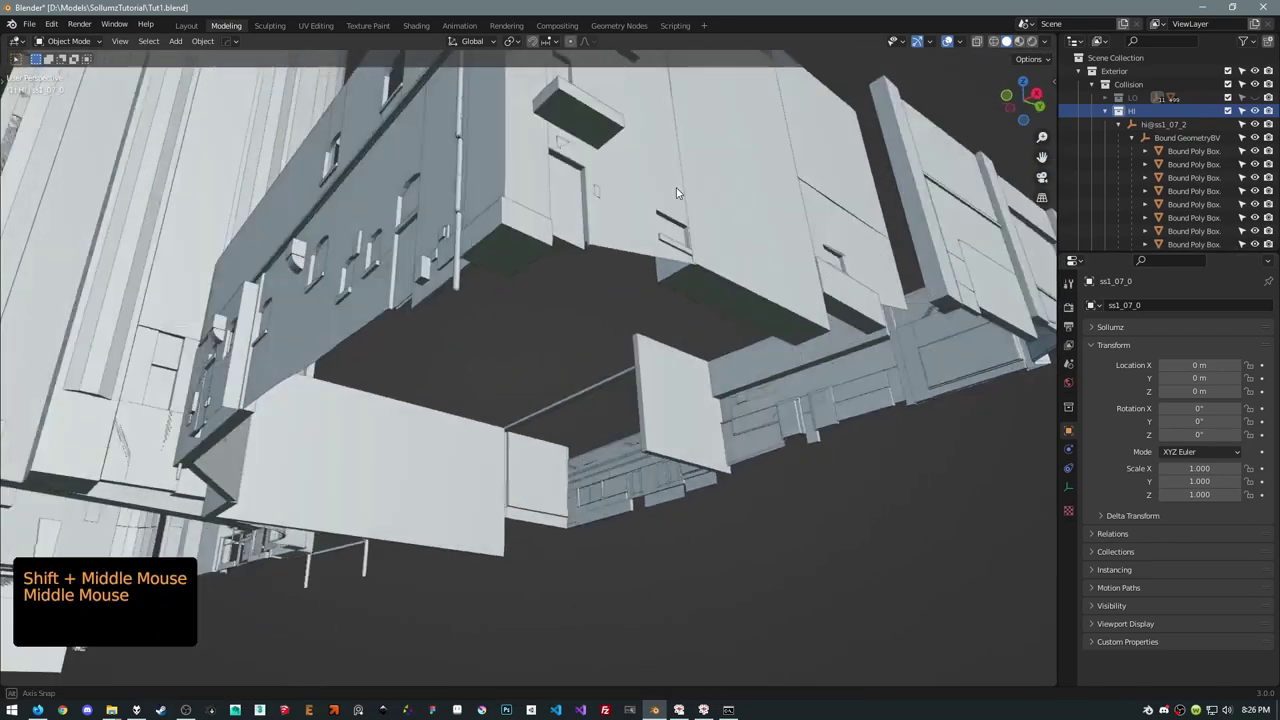
# Delete the first door box, Bound Poly Box.4399, from the hi collision
pyautogui.click(492, 276)
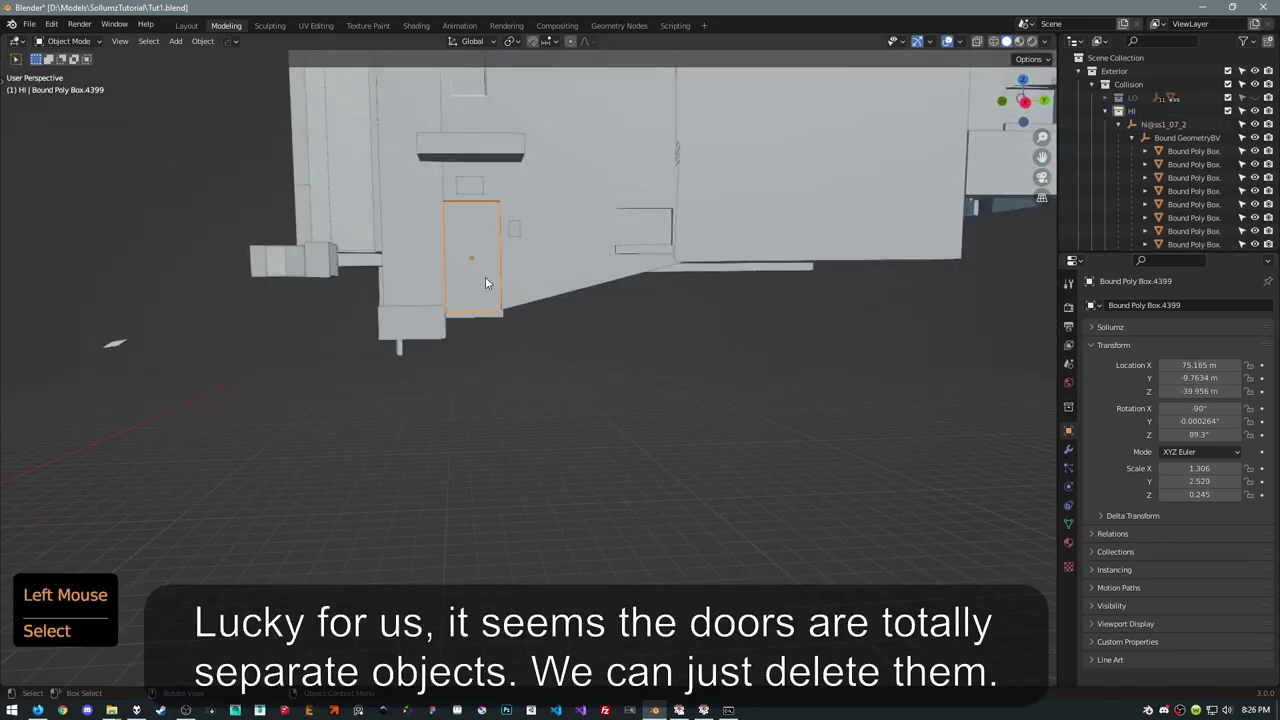
pyautogui.middleClick(536, 269)
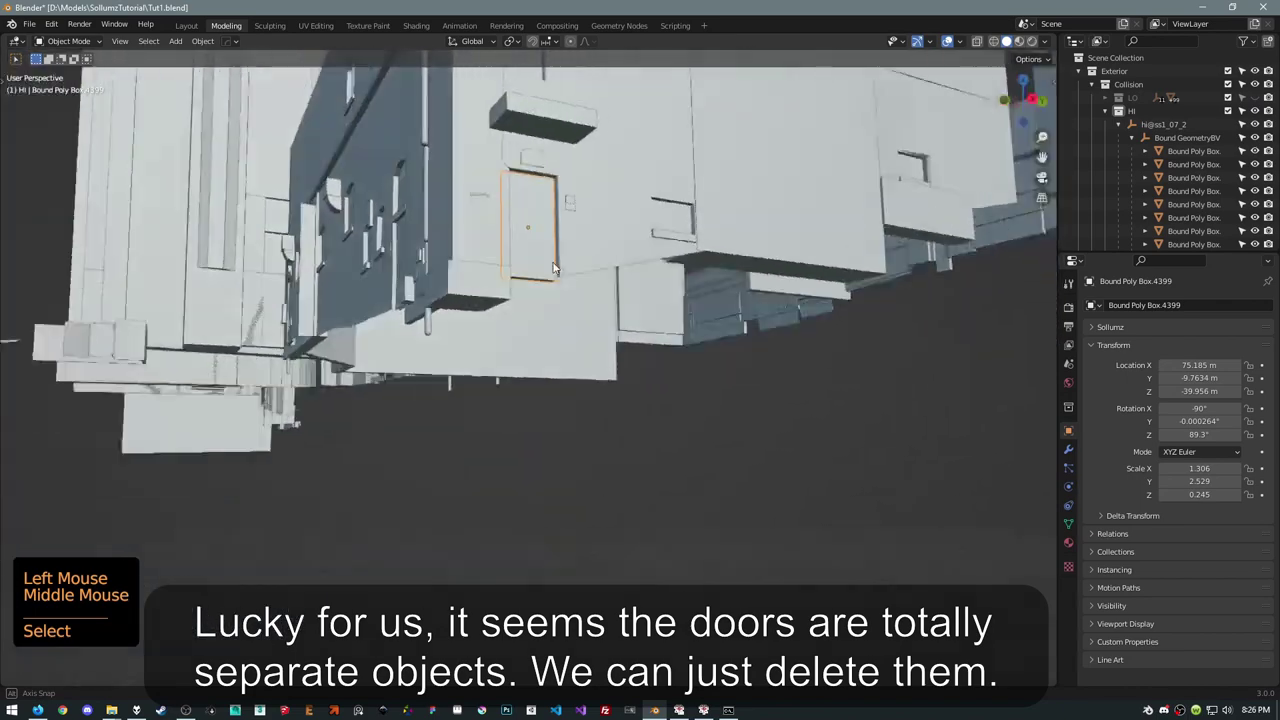
pyautogui.press('x')
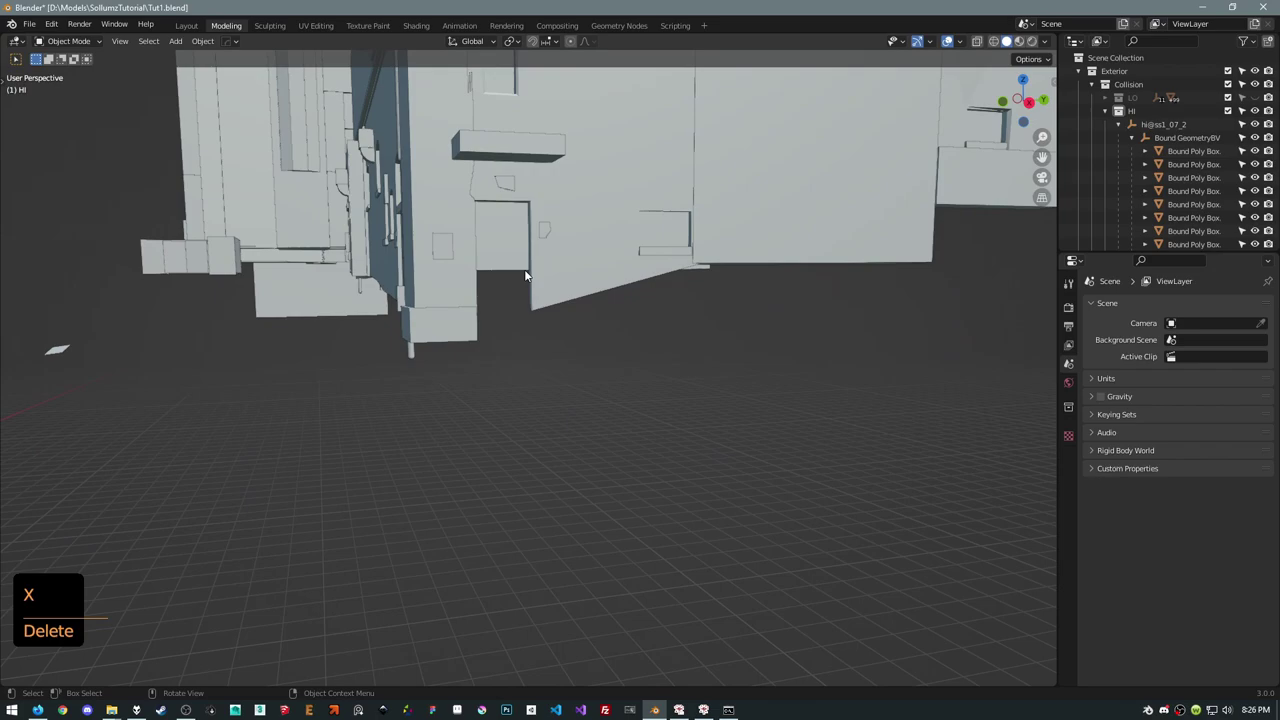
# Select the door box Bound Poly Box.4232 on the building's other side and focus on it
pyautogui.middleClick(597, 179)
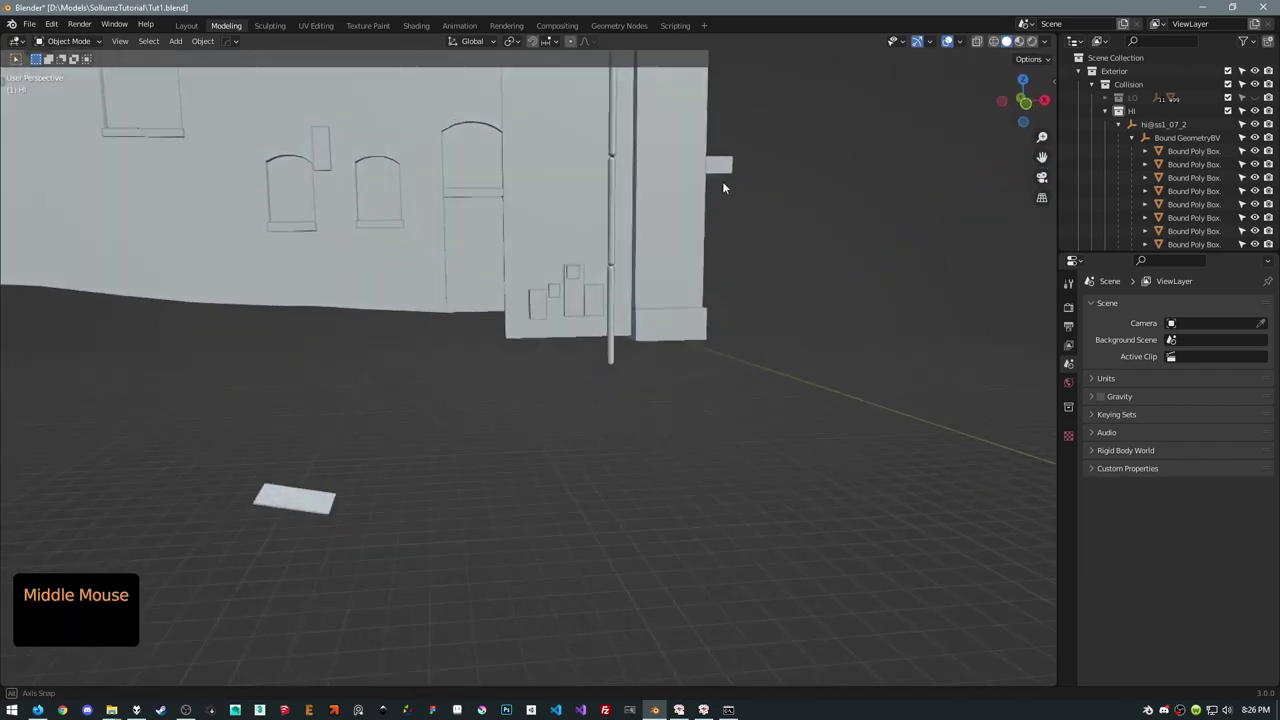
pyautogui.click(478, 247)
pyautogui.middleClick(597, 226)
pyautogui.press('KP_Decimal')
pyautogui.middleClick(564, 269)
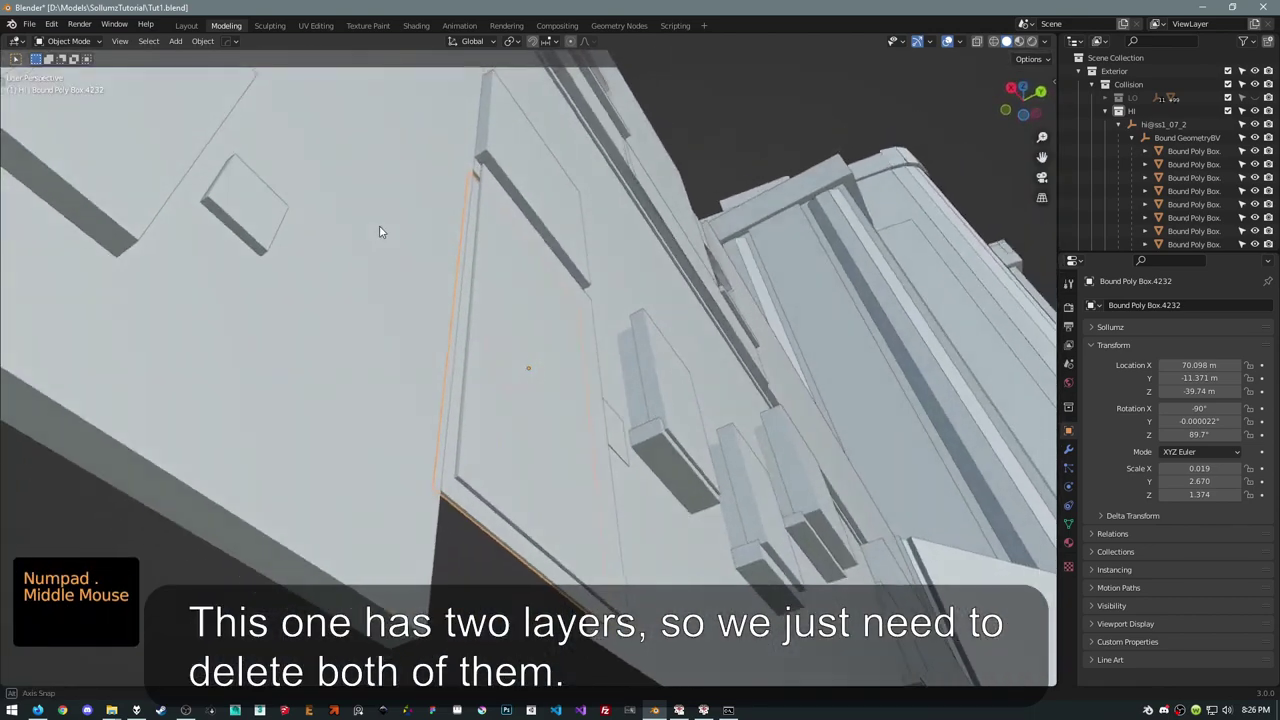